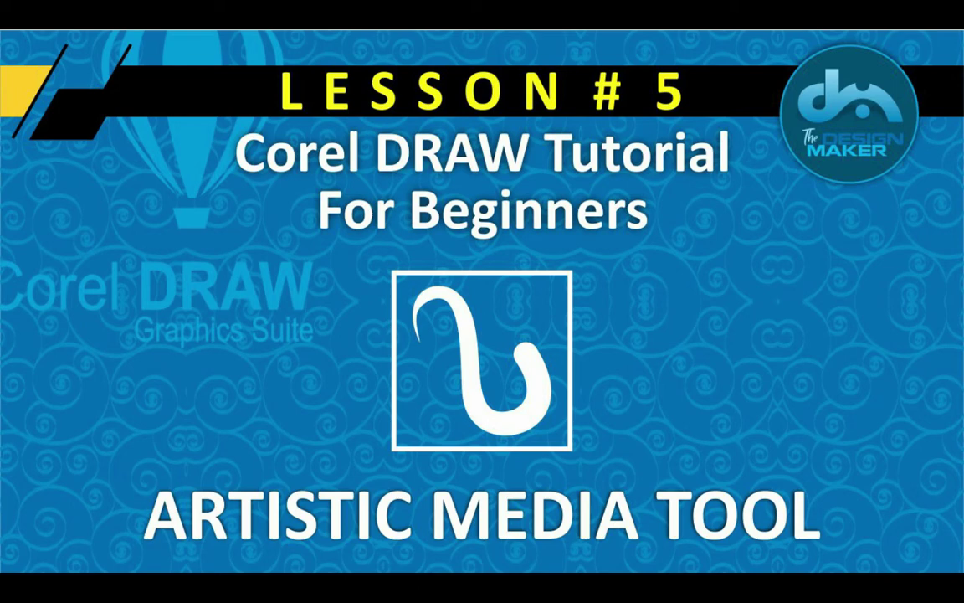
- Activate the Artistic Media tool in Preset mode so the preset stroke list can be chosen from
key("F10")
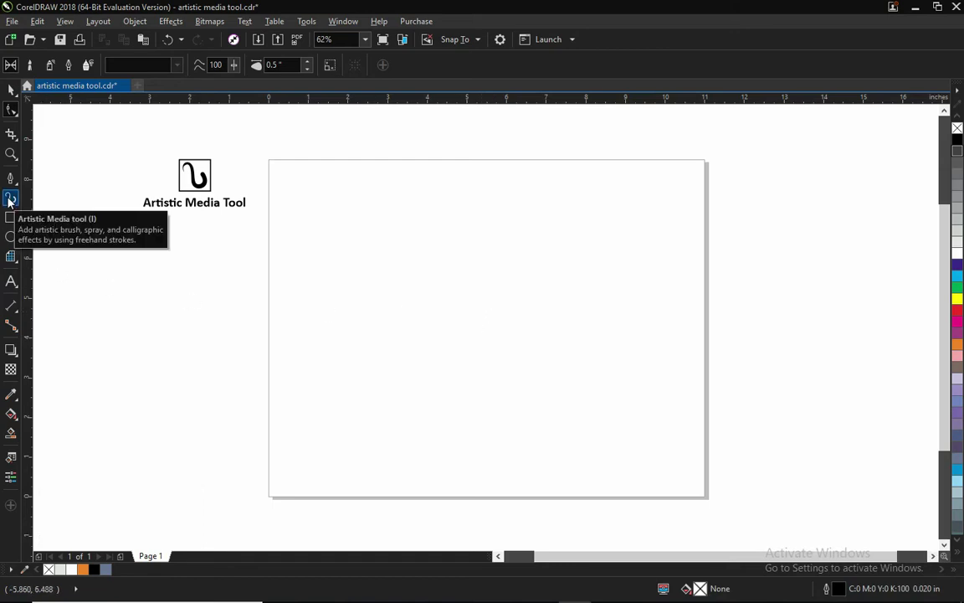
left_click(13, 202)
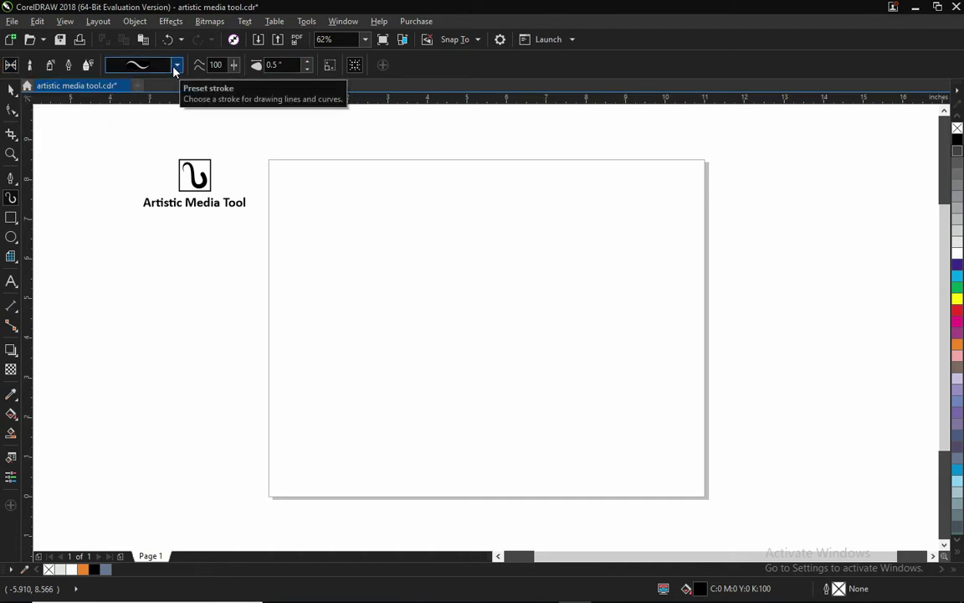
- Draw a curved stroke, try several preset brush shapes on it, then undo back to the pinched one
left_click(179, 72)
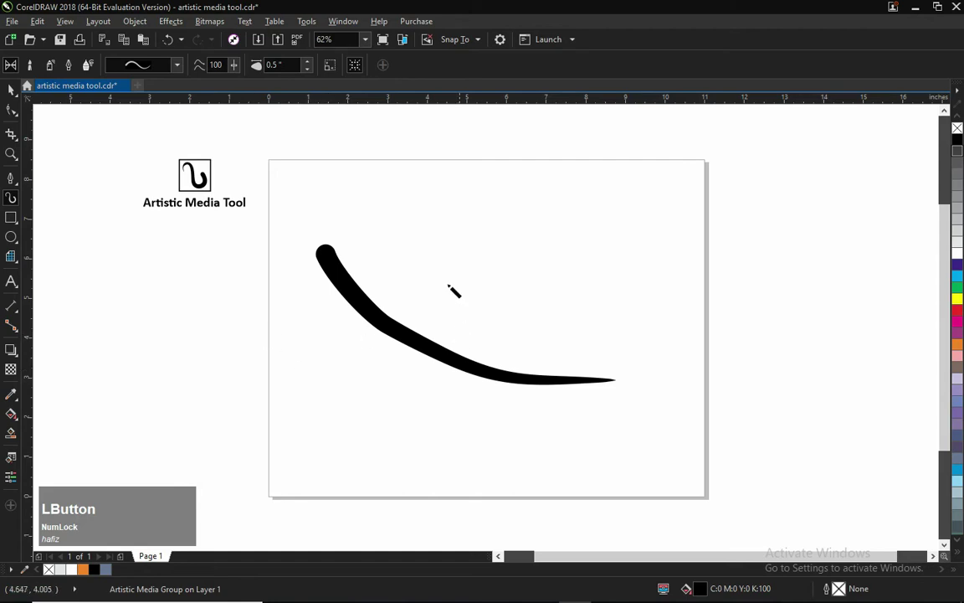
left_click(189, 63)
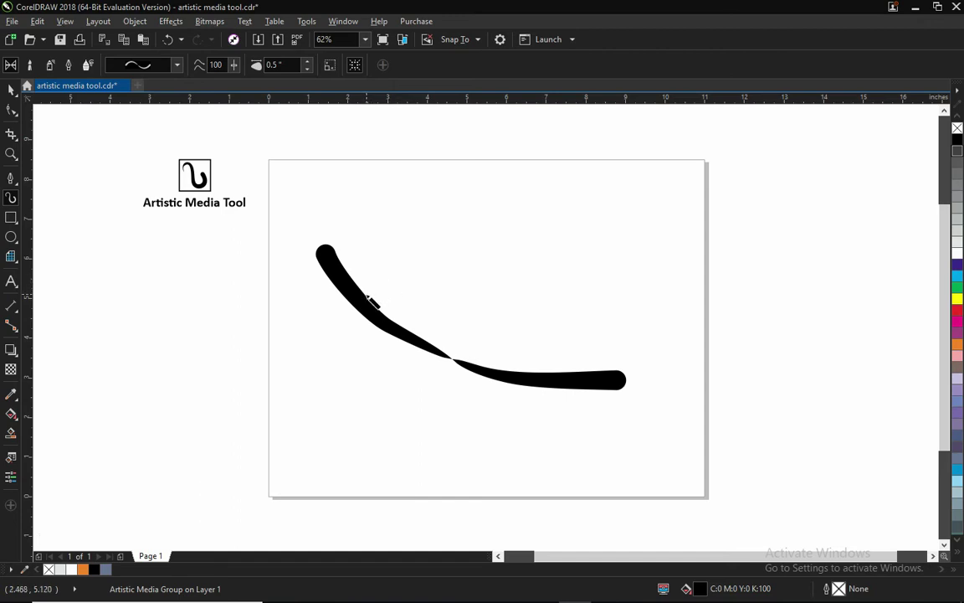
left_click(182, 71)
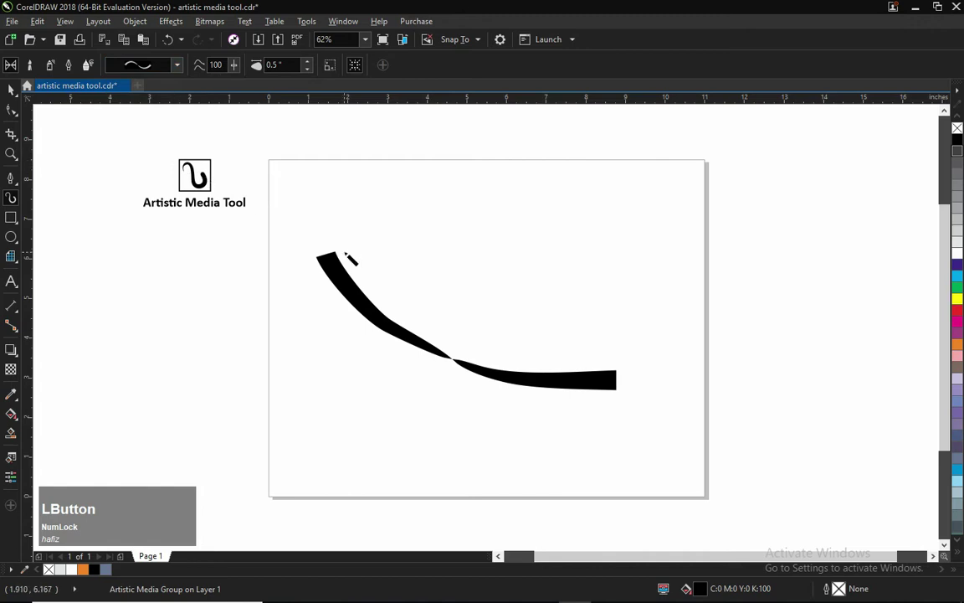
left_click(185, 68)
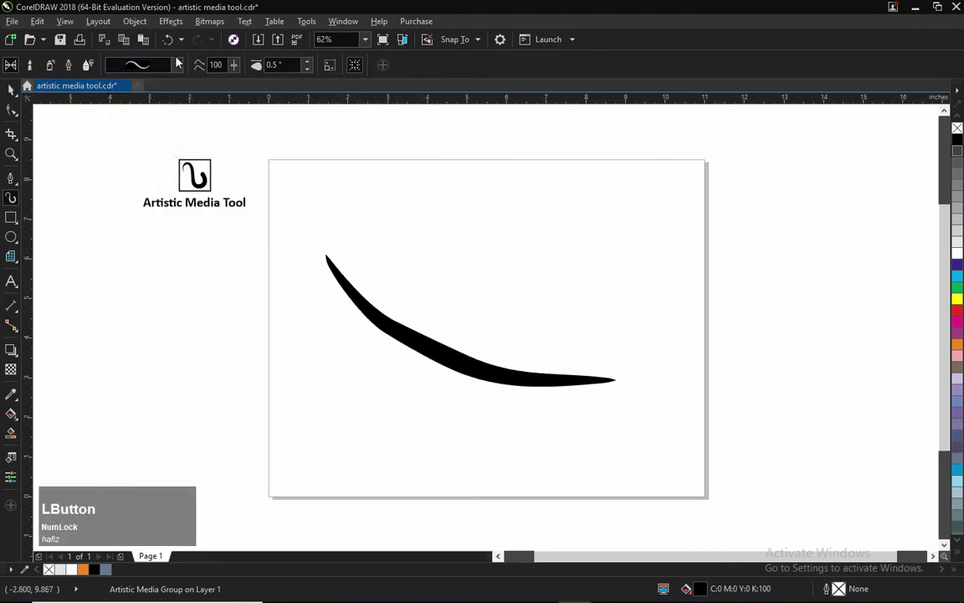
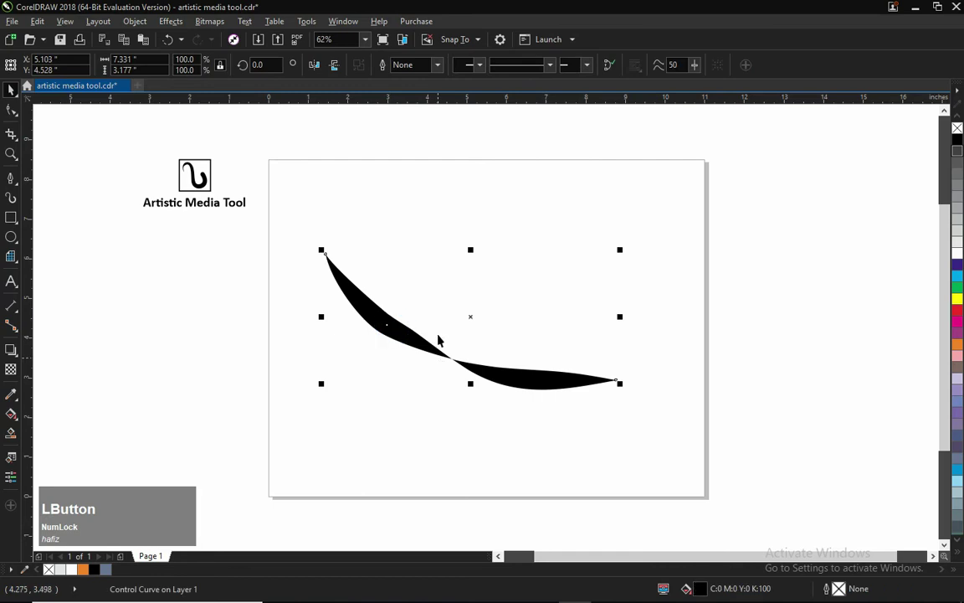
type("zzzz")
- Revert to the tapered stroke, draw test strokes with another preset and select them for removal
left_click(403, 284)
key("space")
left_click(182, 70)
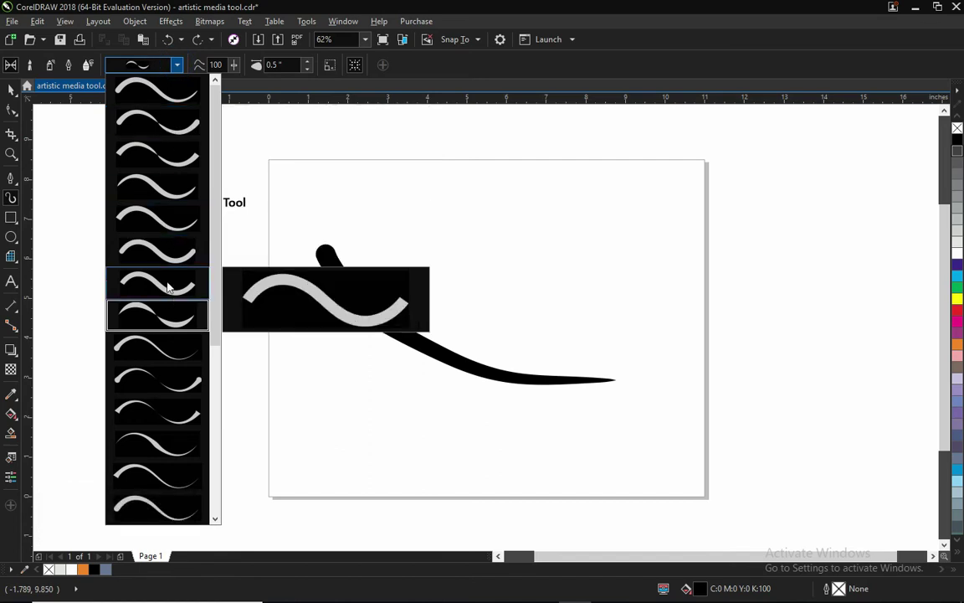
left_click(158, 253)
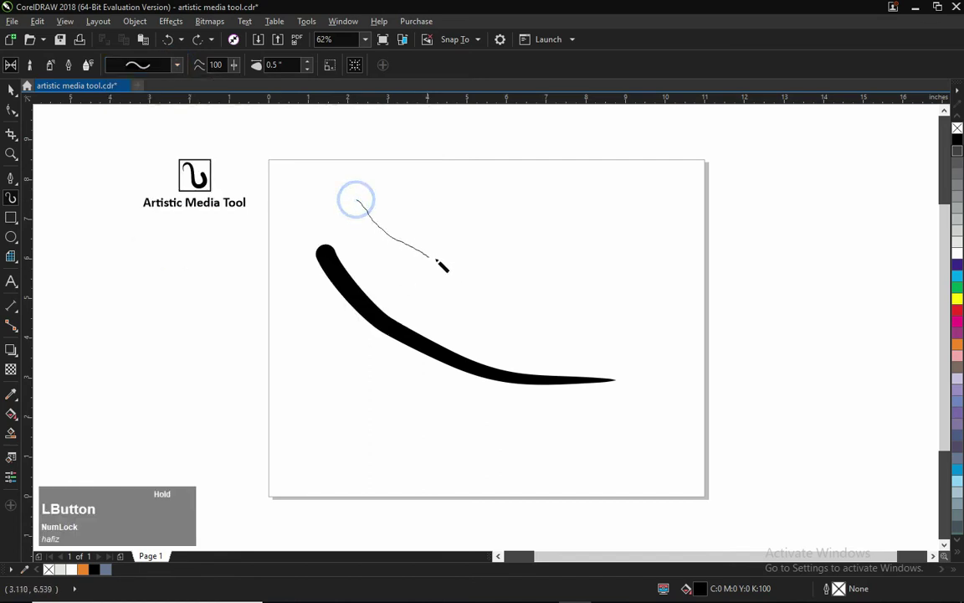
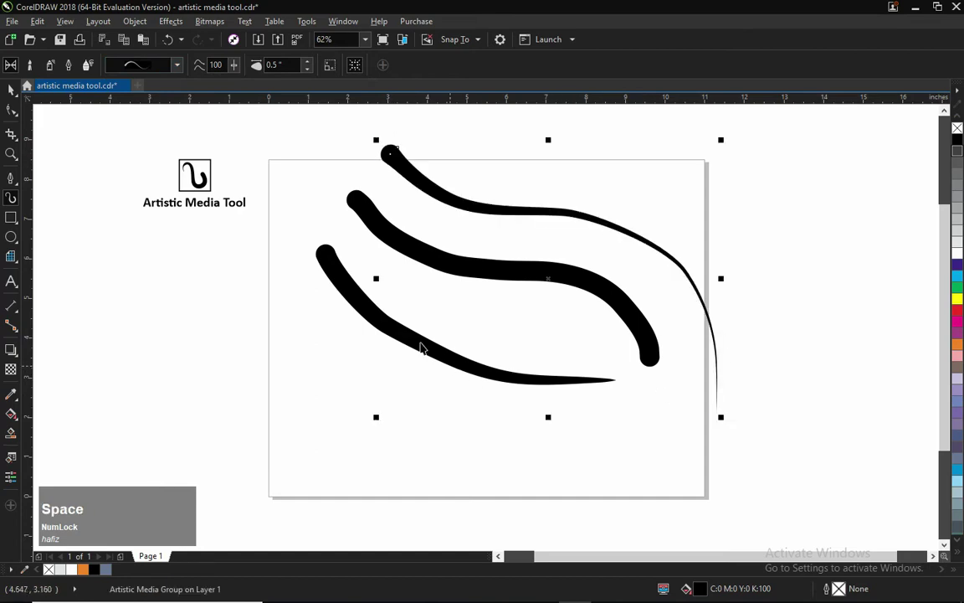
left_click(312, 154)
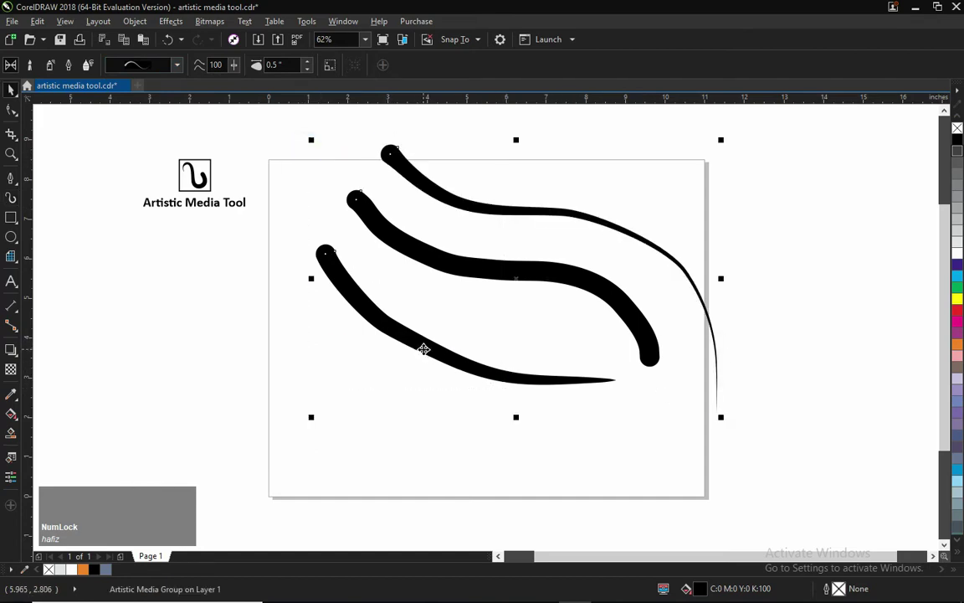
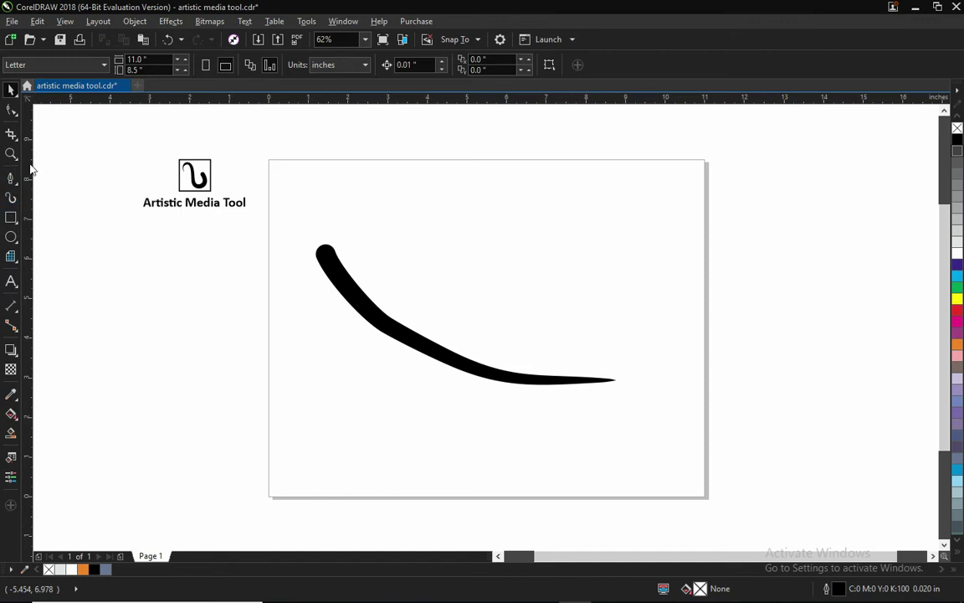
- Draw a thin Bézier curve arcing above the brush stroke from upper left down to the right
left_click(14, 185)
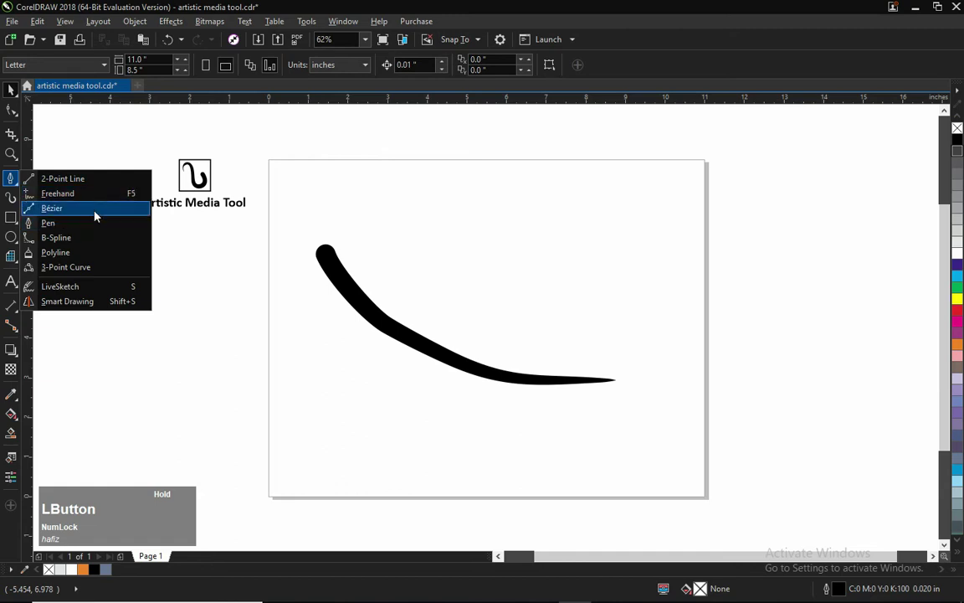
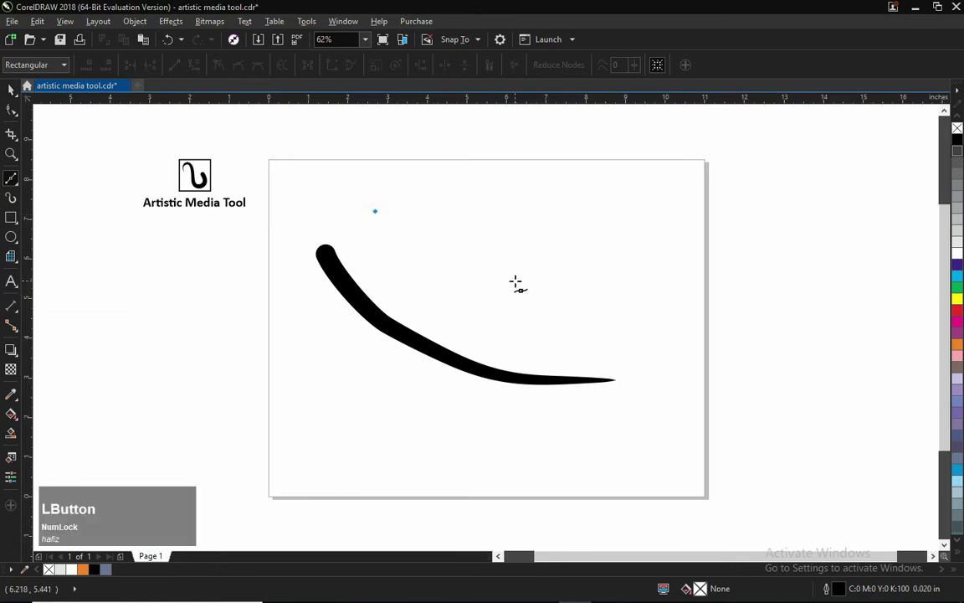
left_click(632, 323)
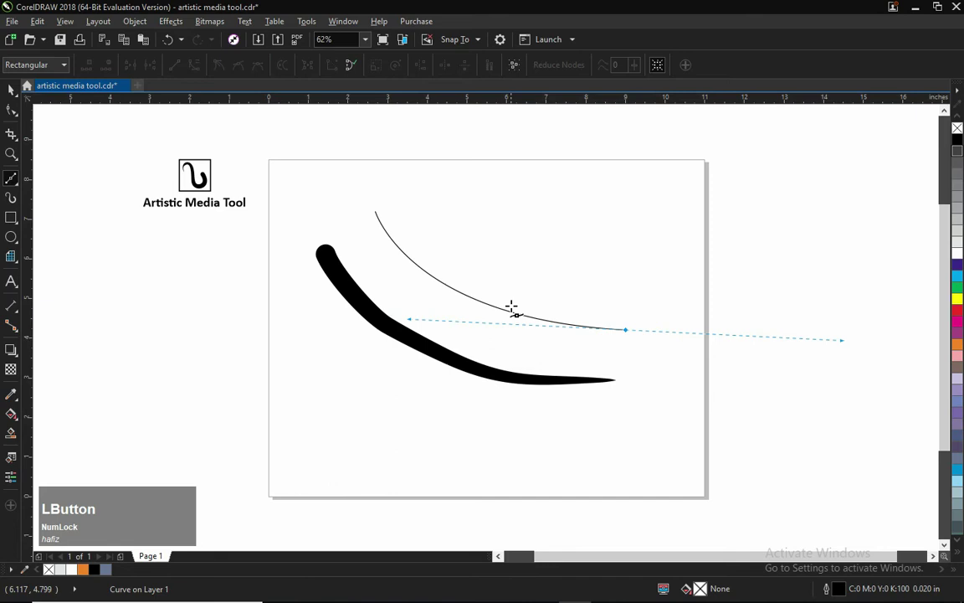
key("space")
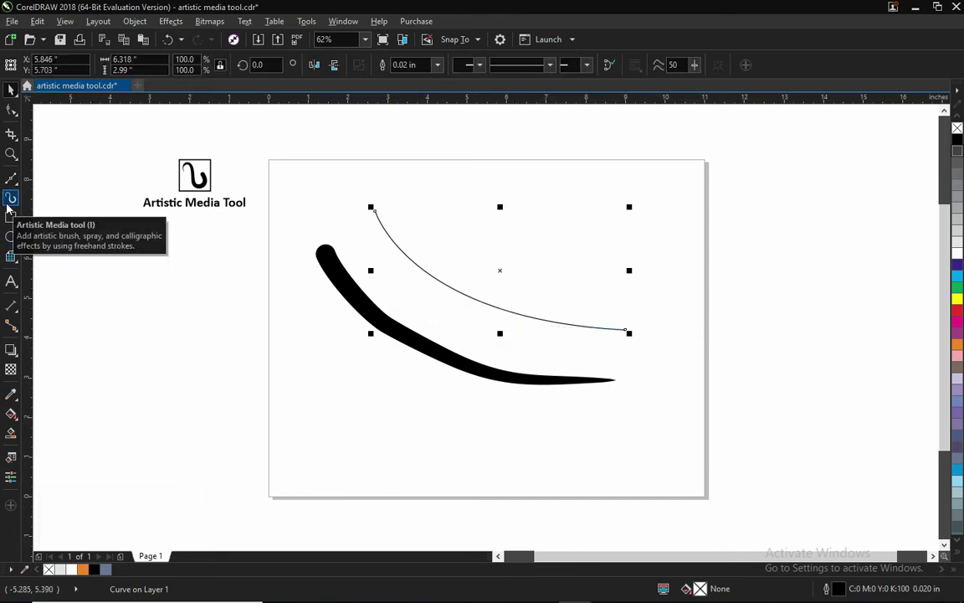
left_click(15, 200)
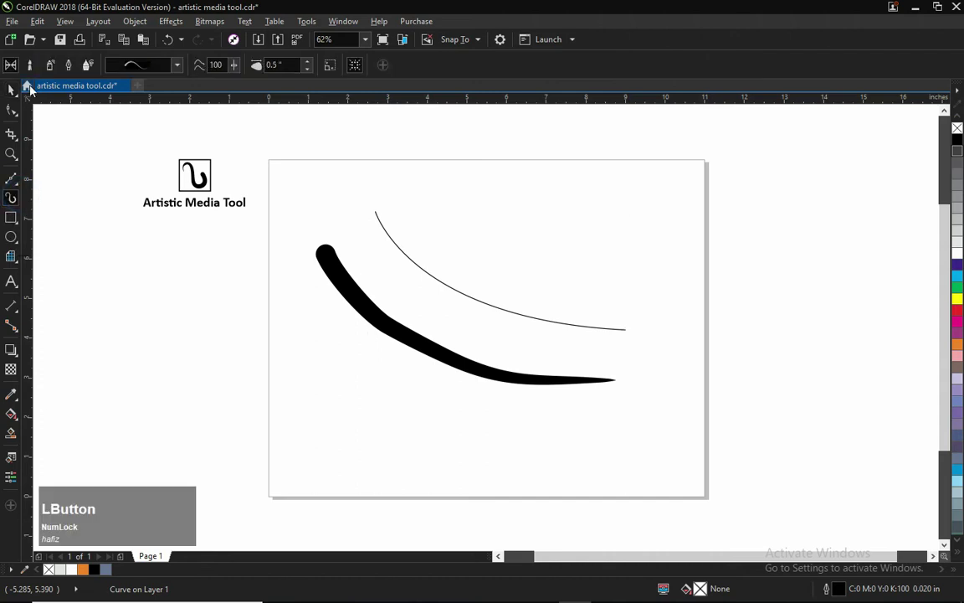
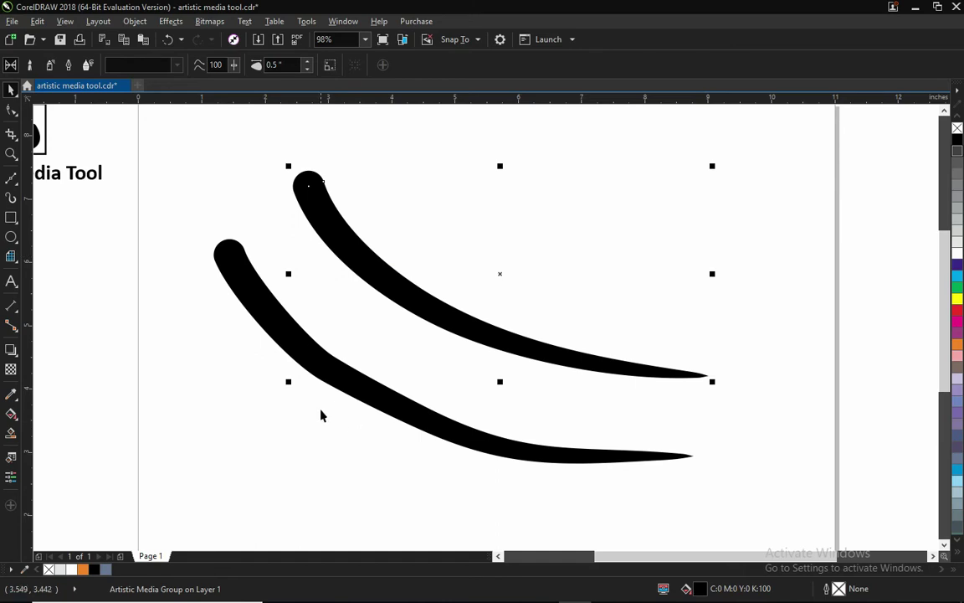
- Zoom to the whole page and deselect the two parallel tapering strokes
key("F4")
left_click(325, 346)
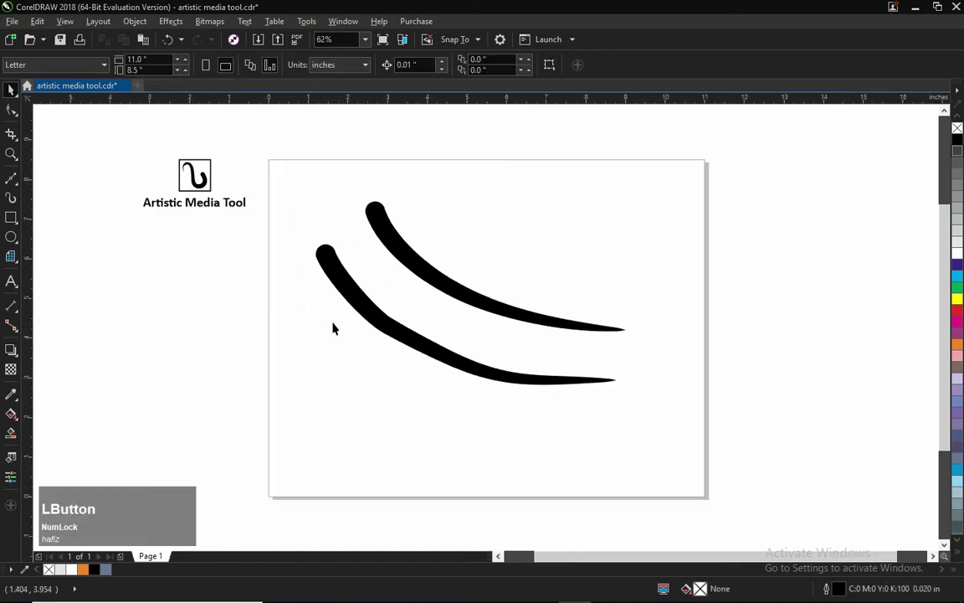
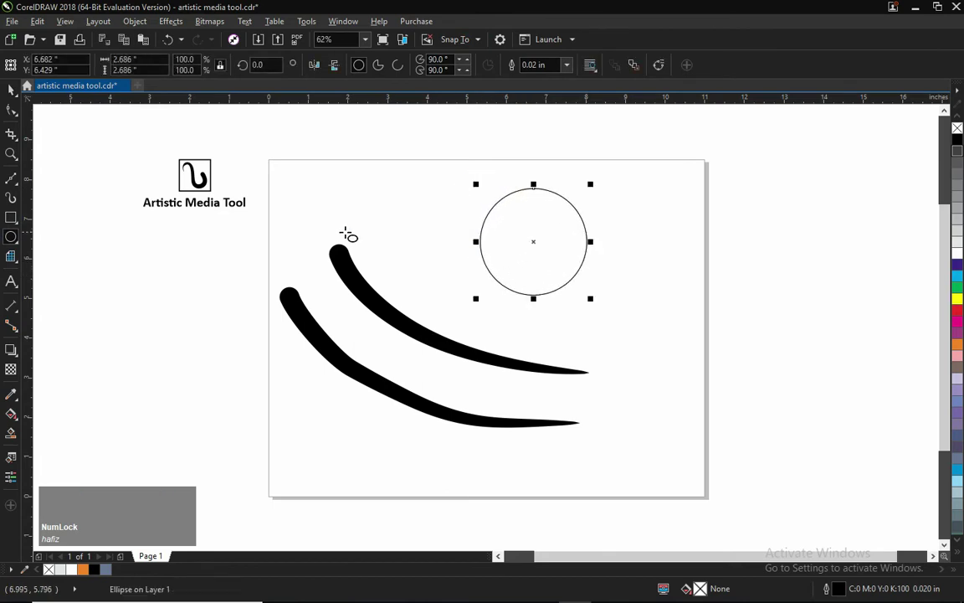
- Return to the Artistic Media tool and deselect the new circle at the upper right
key("space")
left_click(8, 195)
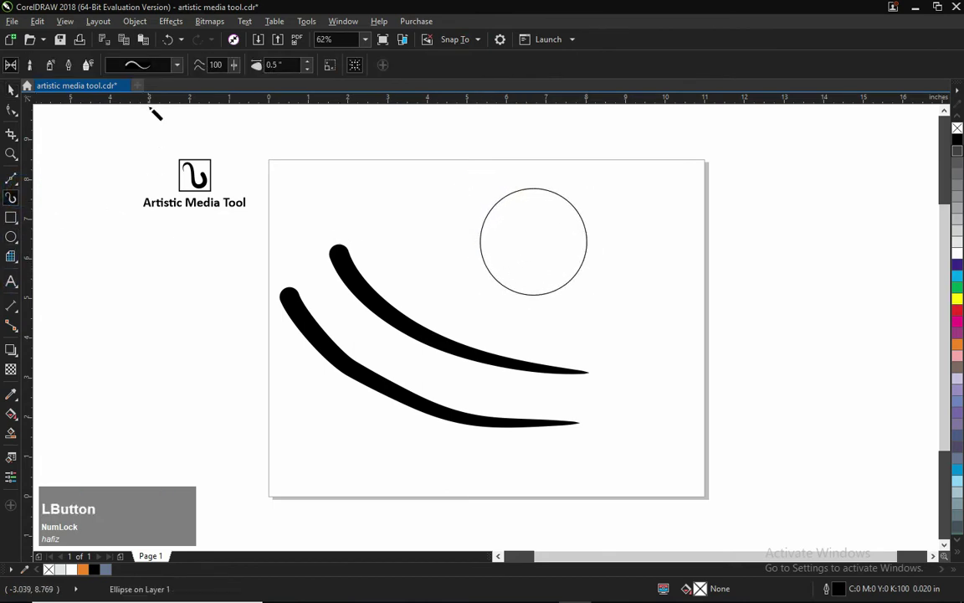
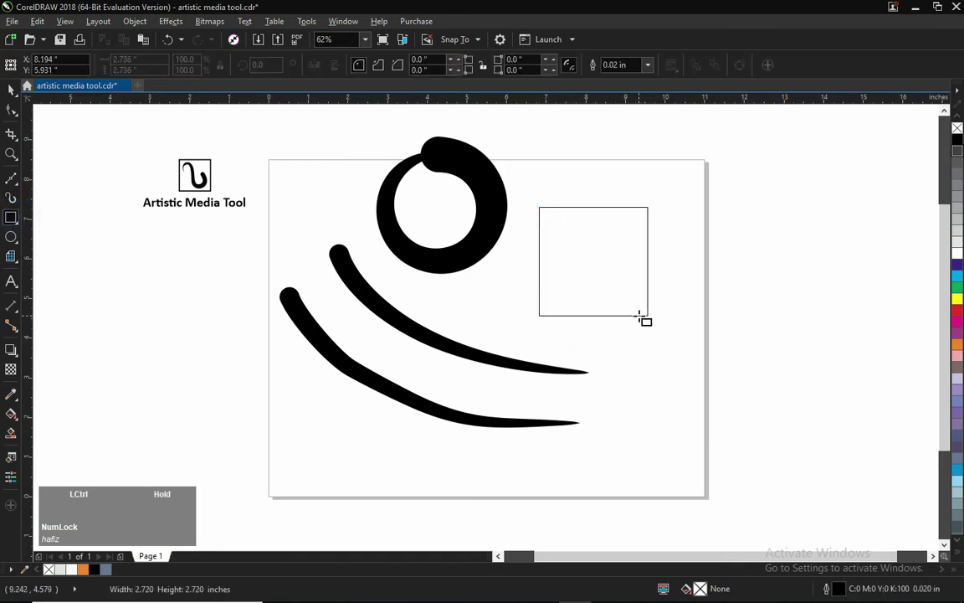
- Apply a thick tapering preset brush stroke to the selected square
key("space")
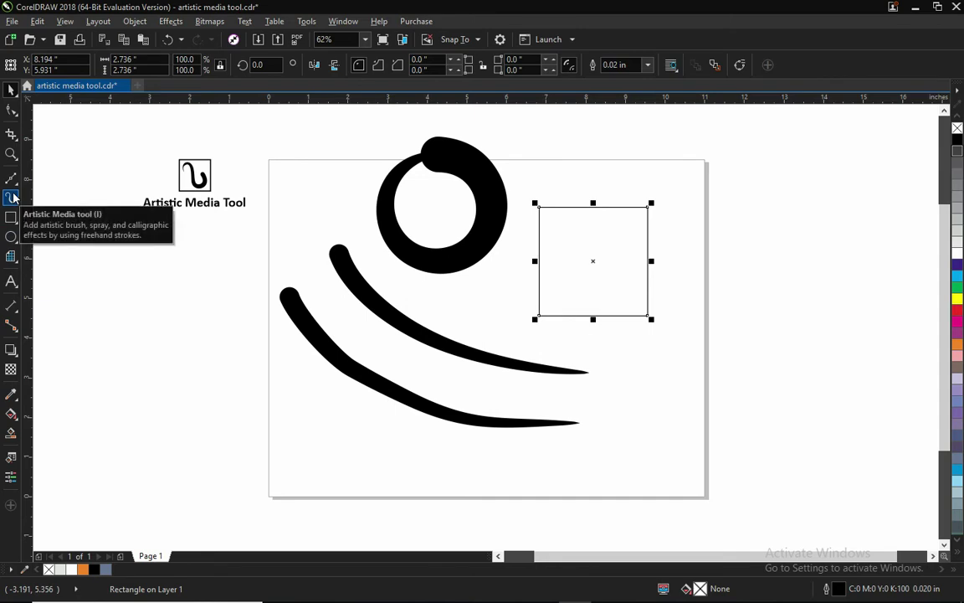
left_click(15, 199)
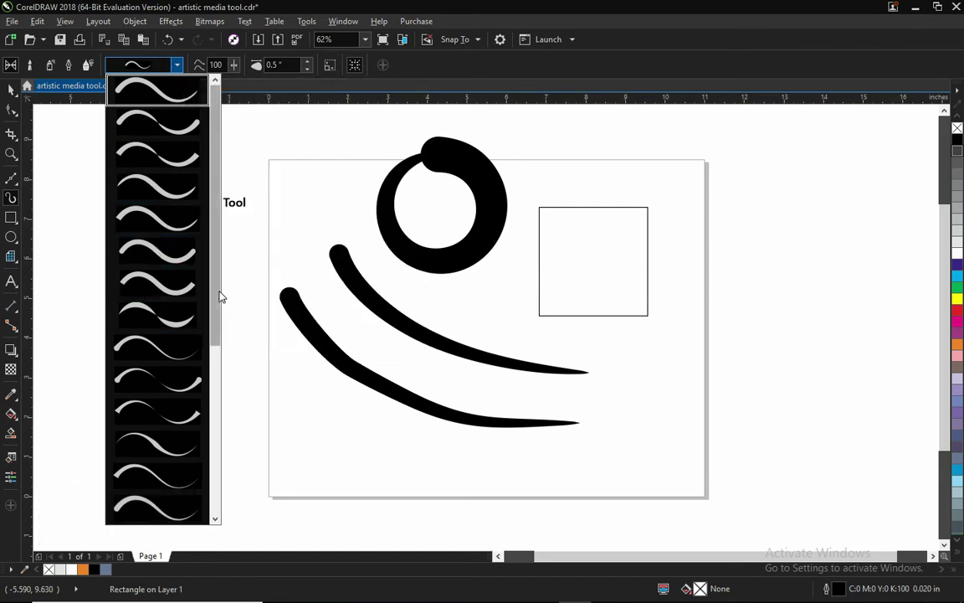
left_click(215, 310)
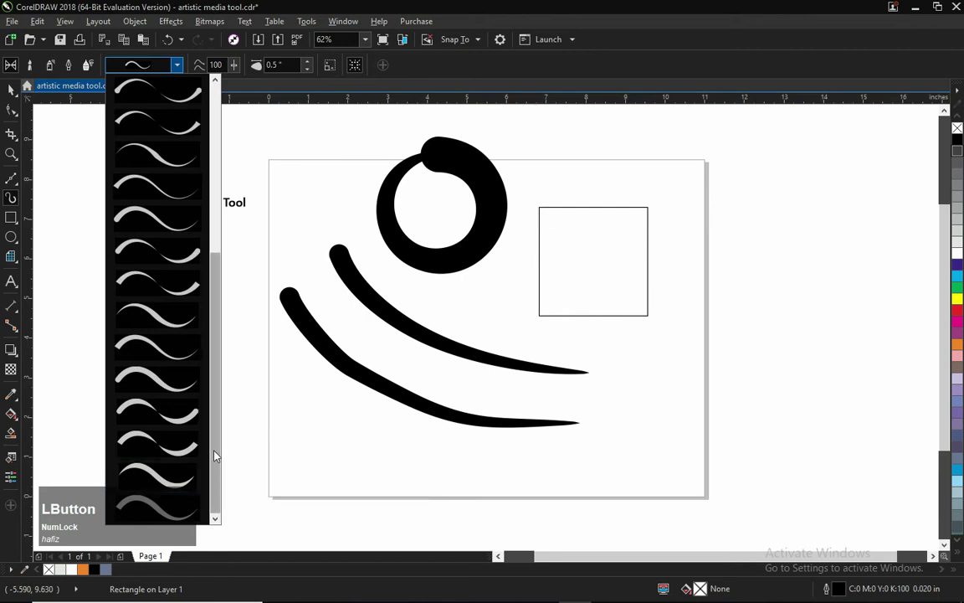
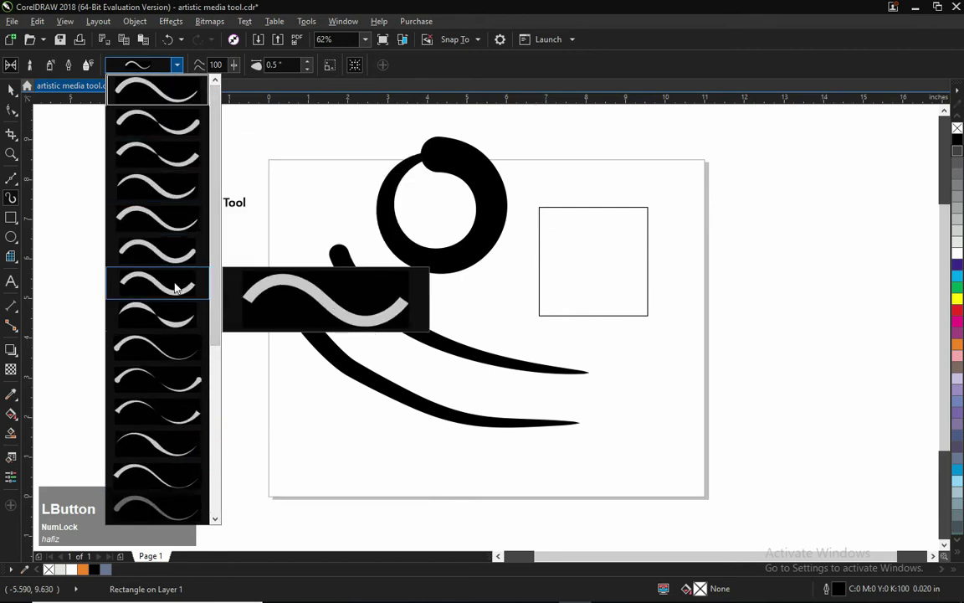
left_click(158, 94)
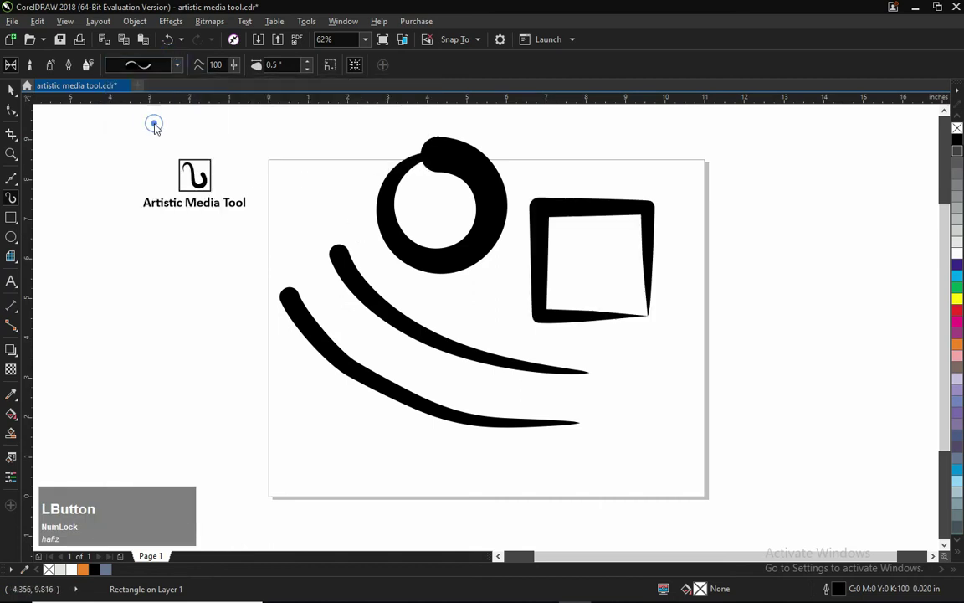
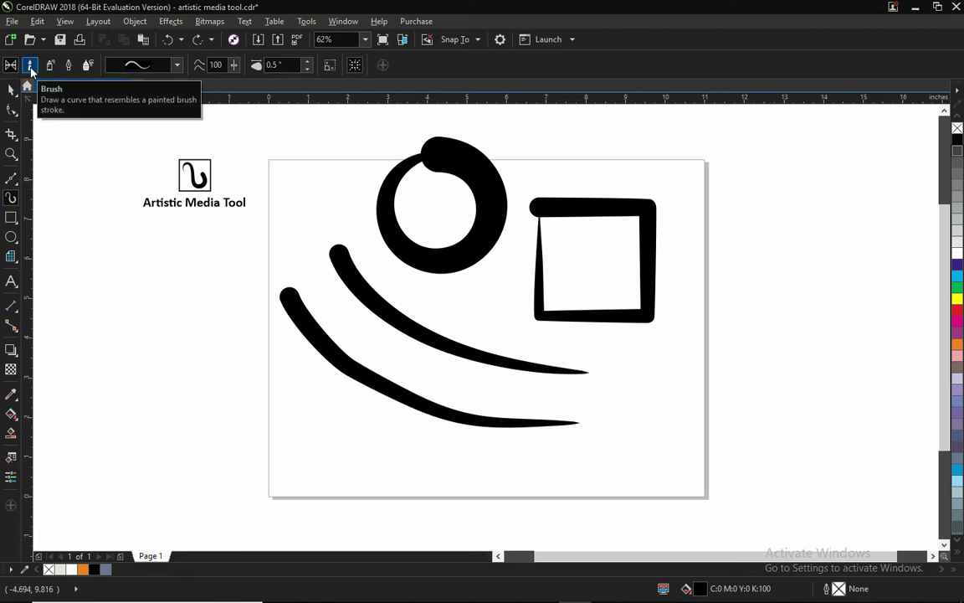
left_click(38, 70)
key("space")
left_click(501, 437)
key("Delete")
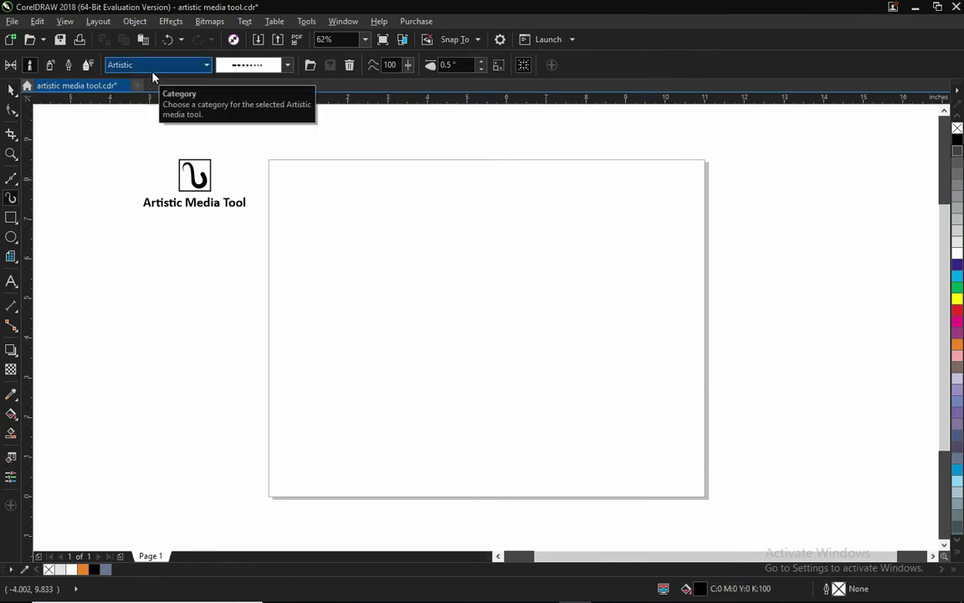
left_click(177, 73)
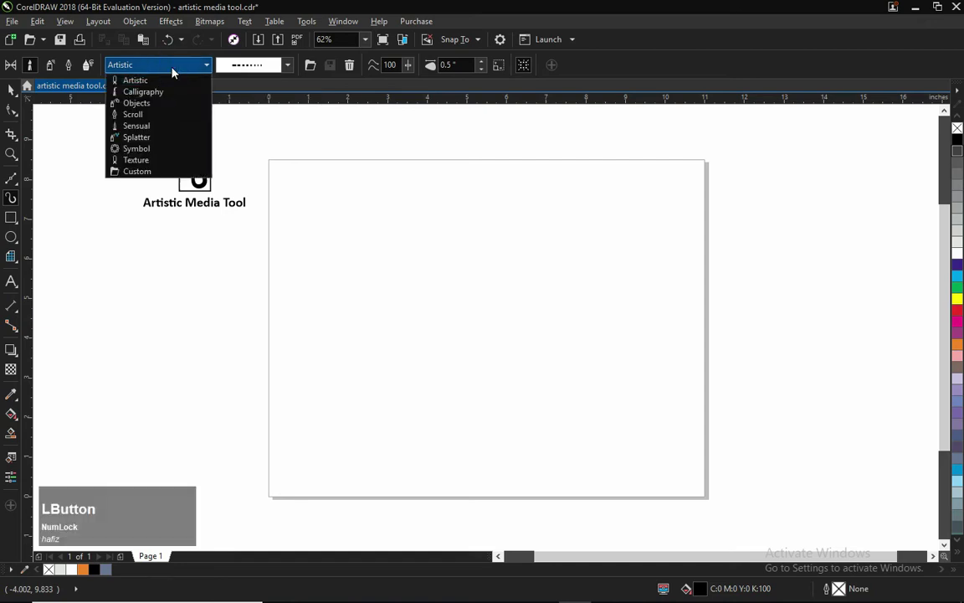
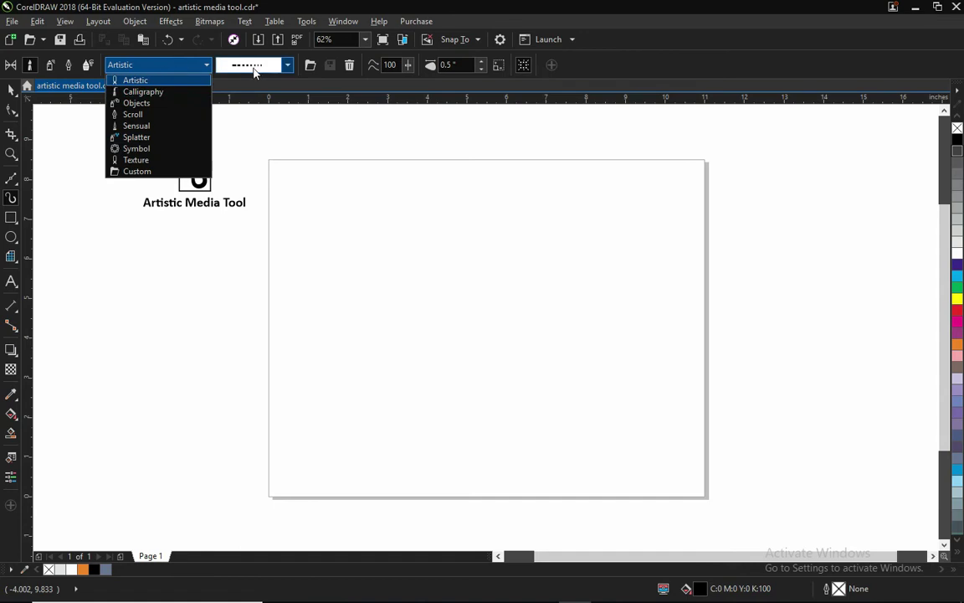
left_click(160, 86)
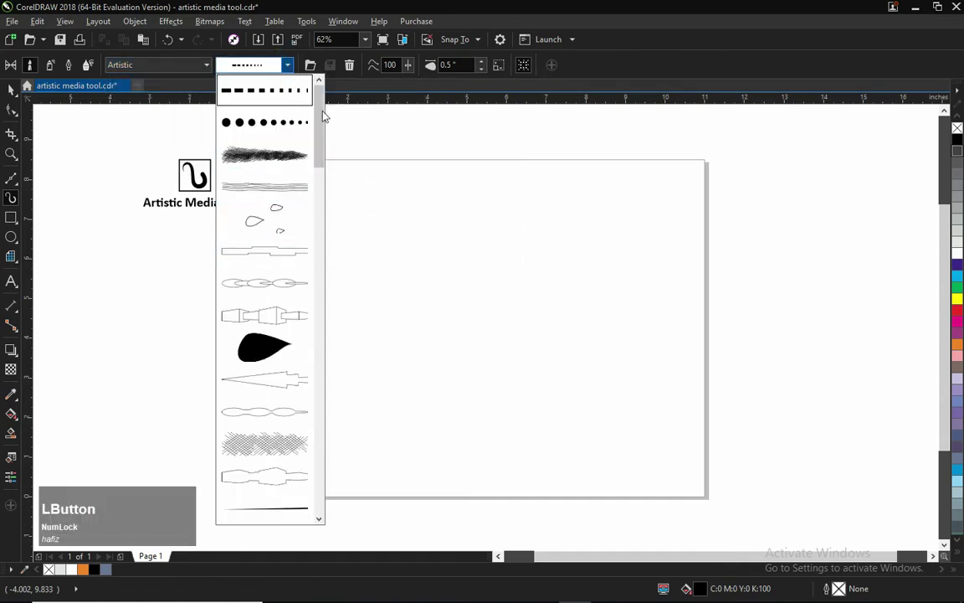
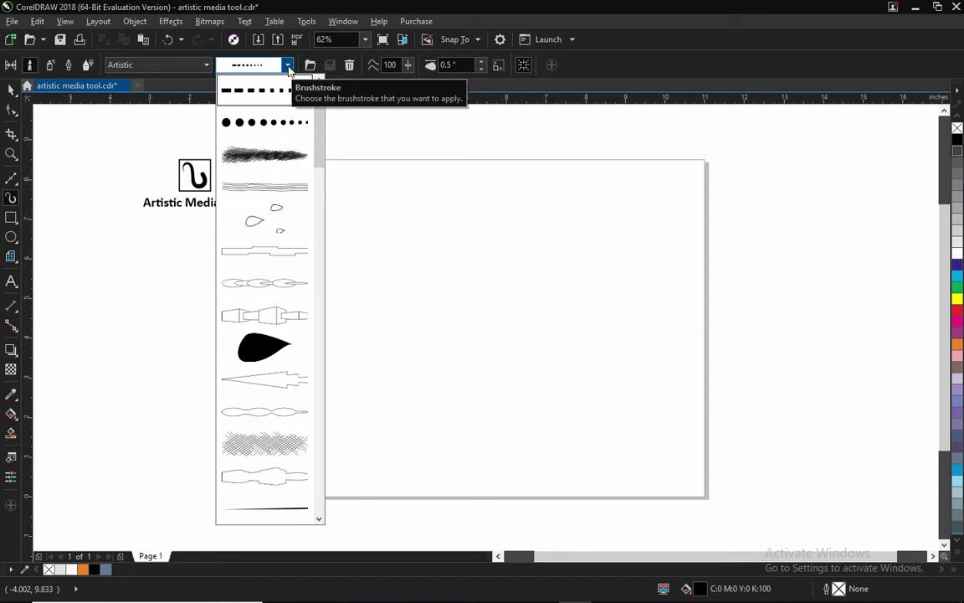
left_click(325, 108)
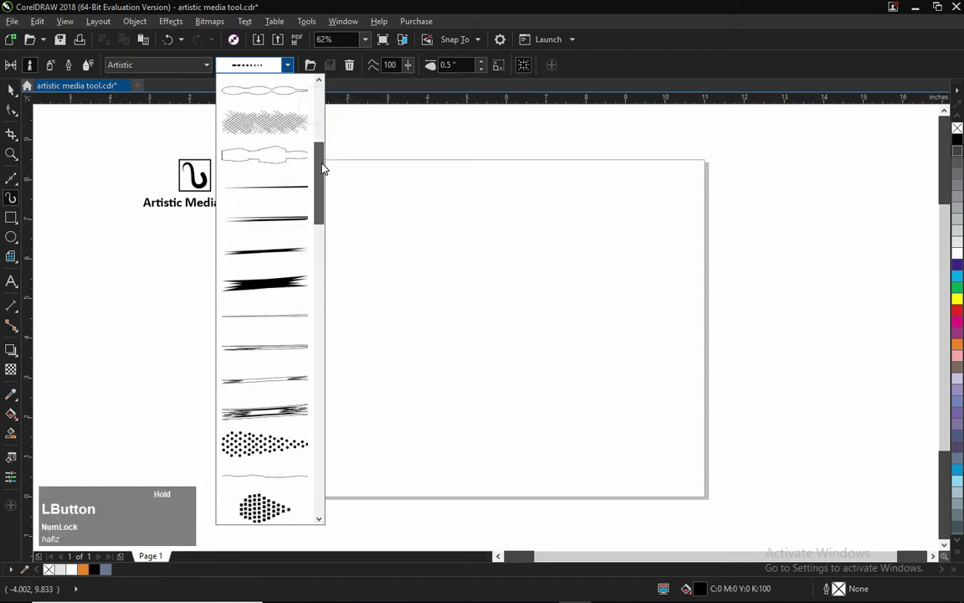
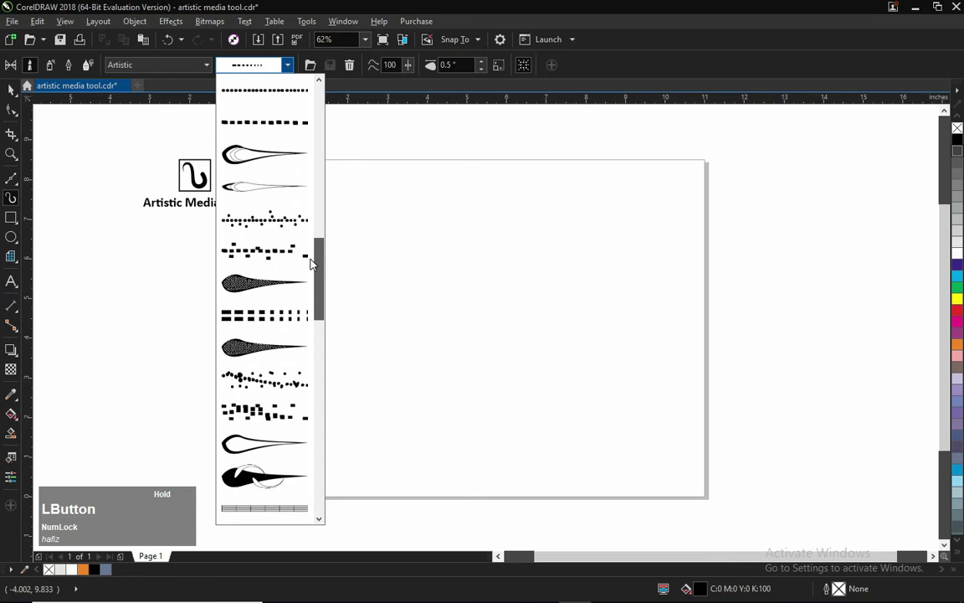
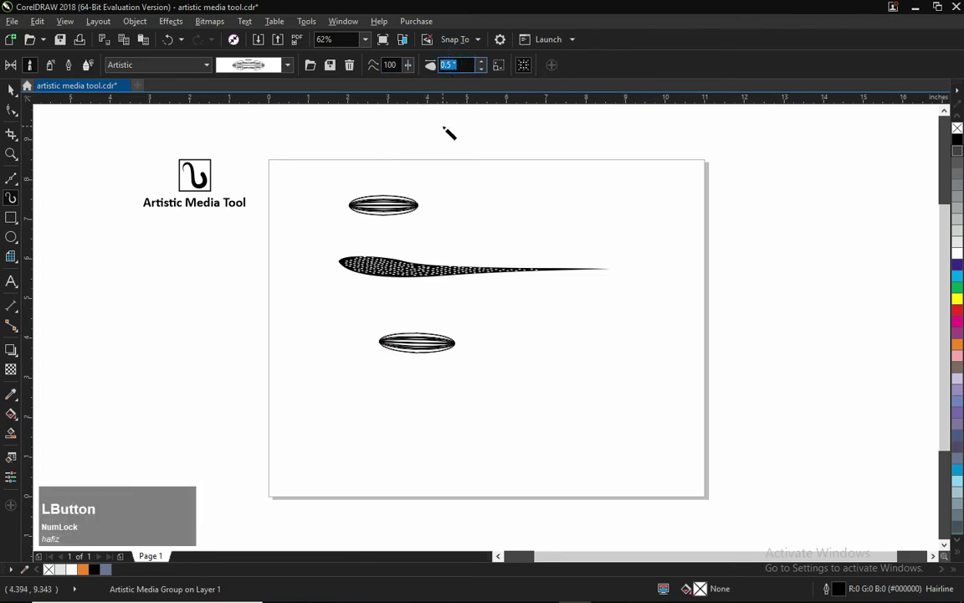
key("KP_Decimal")
key("KP_Enter")
key("space")
type("zz")
left_click(428, 311)
key("Delete")
key("space")
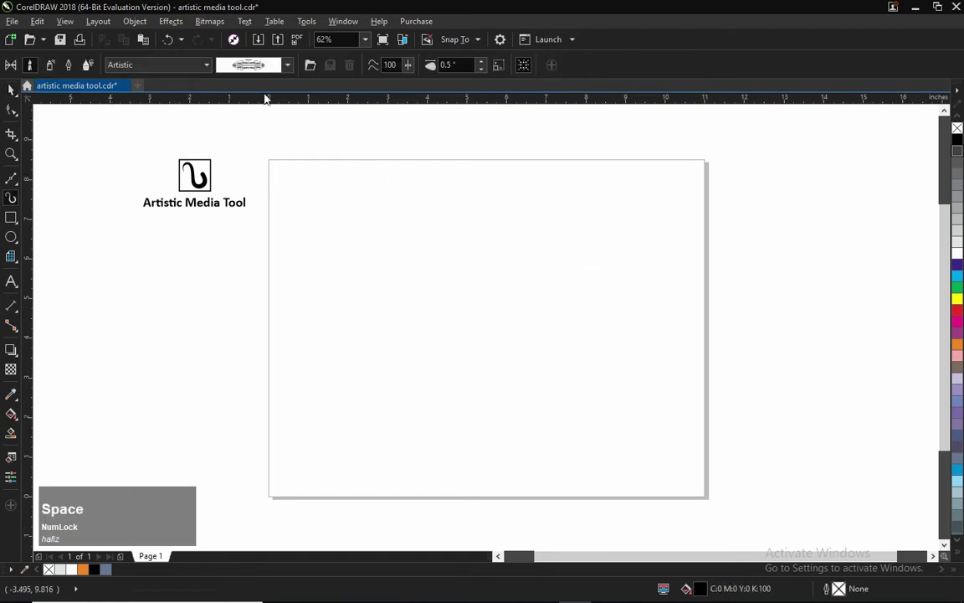
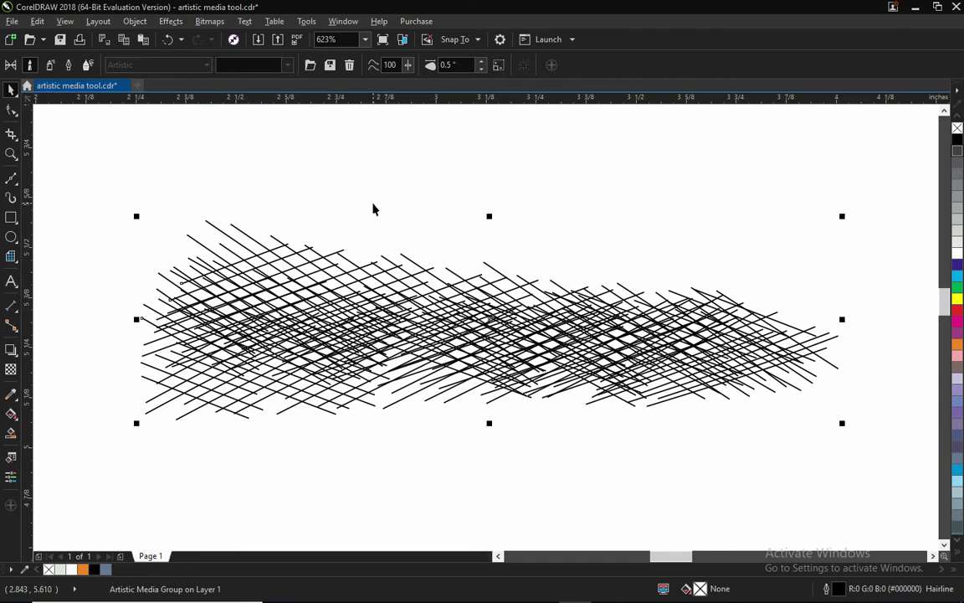
- Switch the brush category to Calligraphy, draw test strokes, then select and delete them
key("Delete")
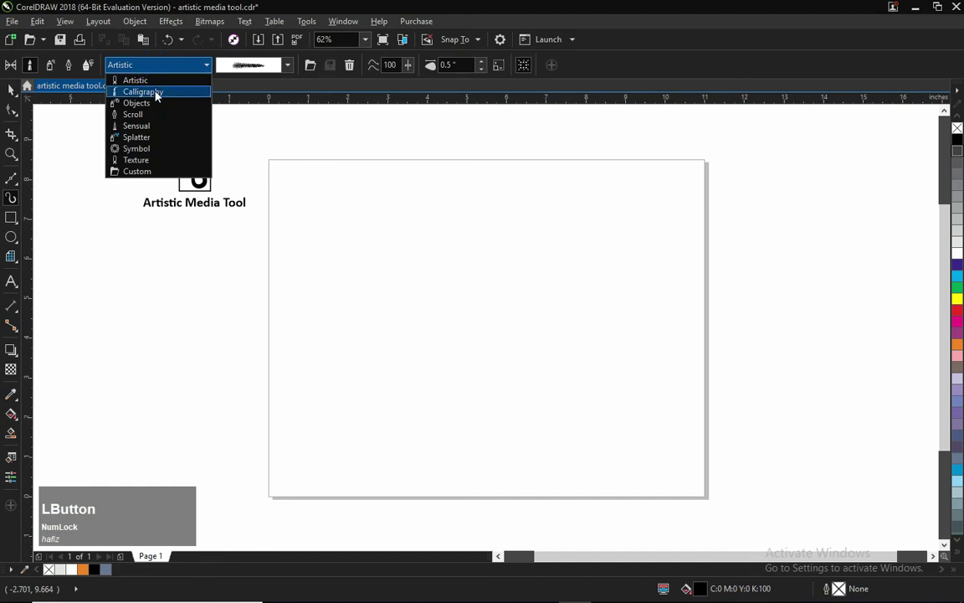
left_click(163, 95)
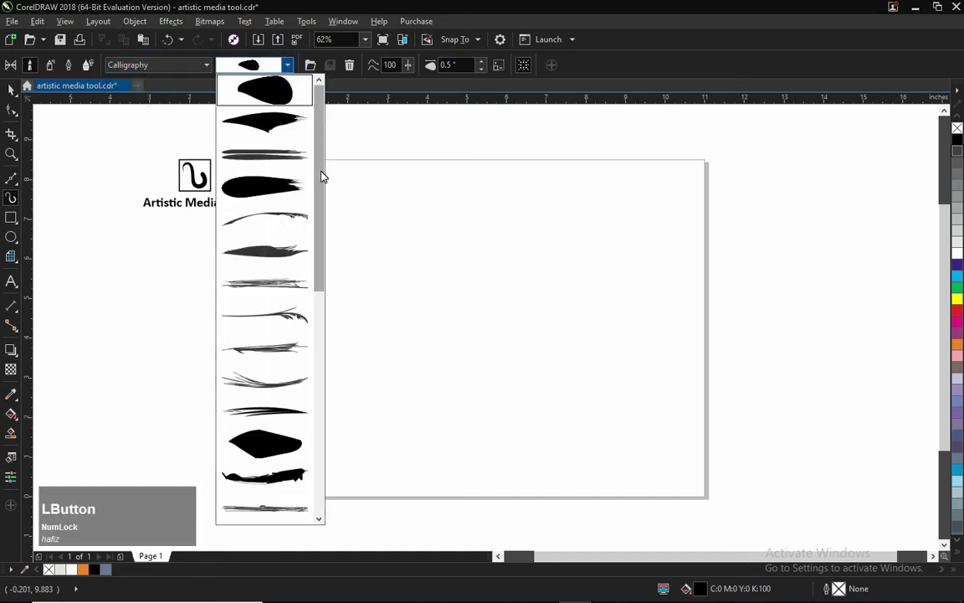
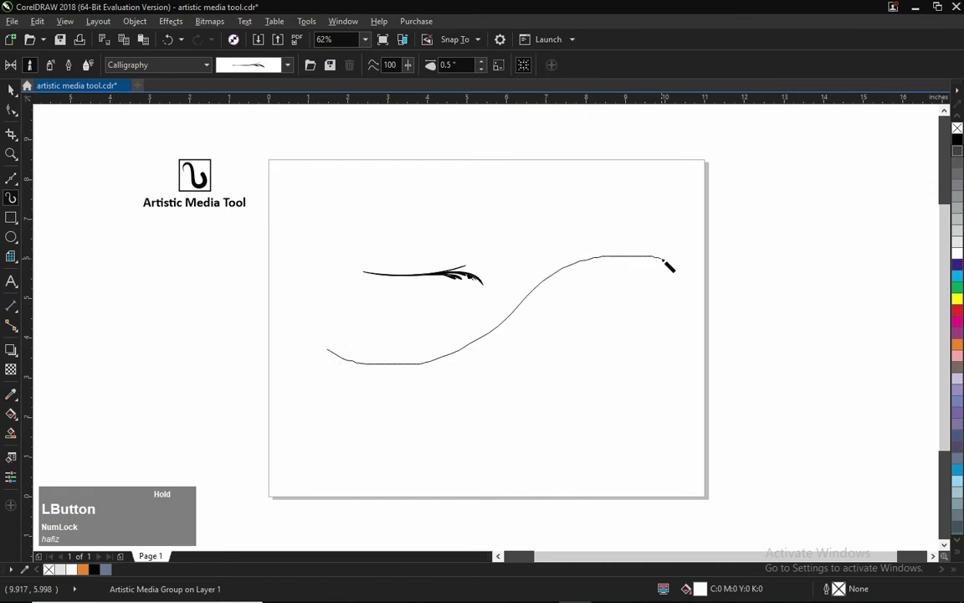
key("space")
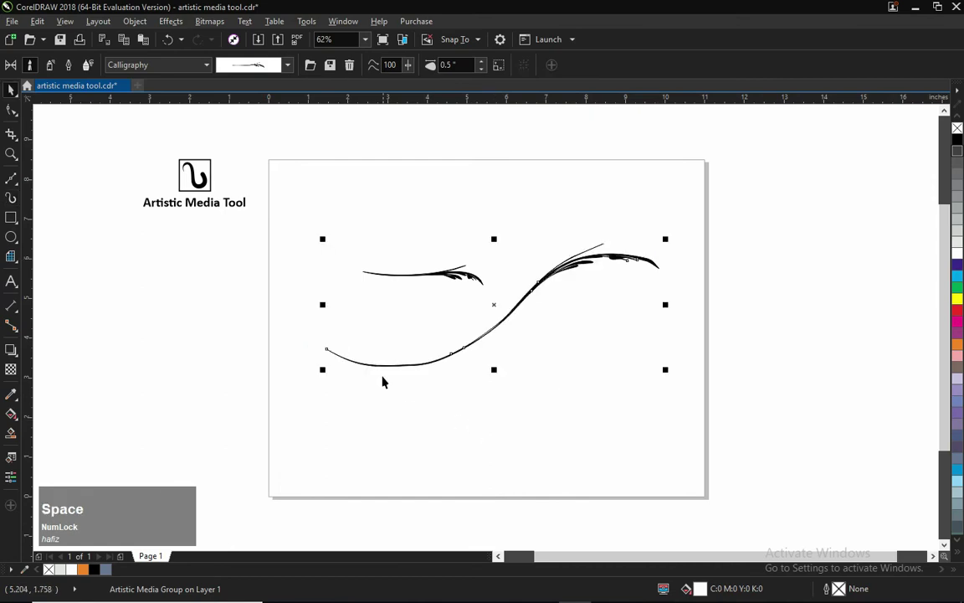
left_click(484, 374)
key("Delete")
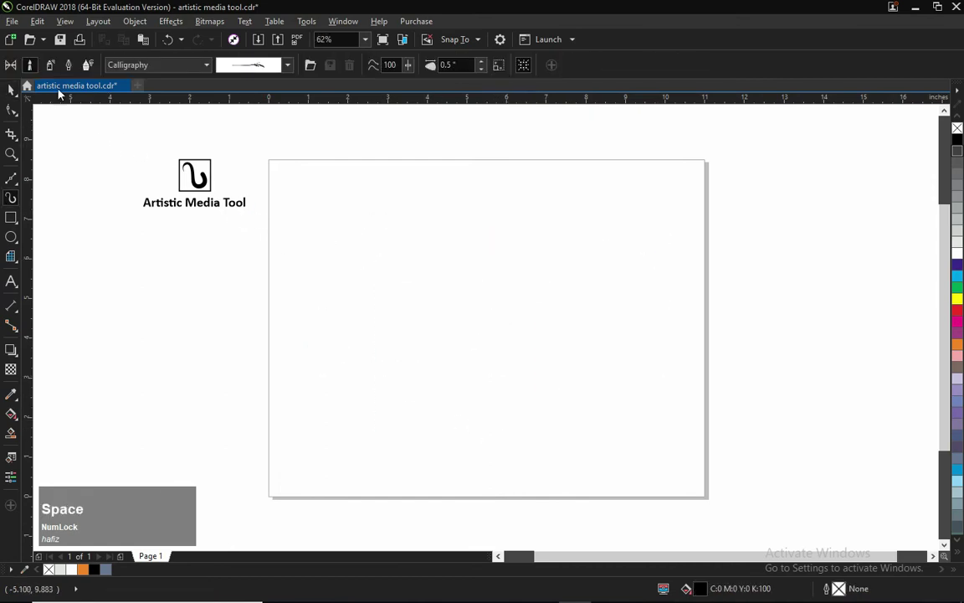
- Set the category to Objects with the marbles sprayer, spray a test stroke and remove it
left_click(179, 69)
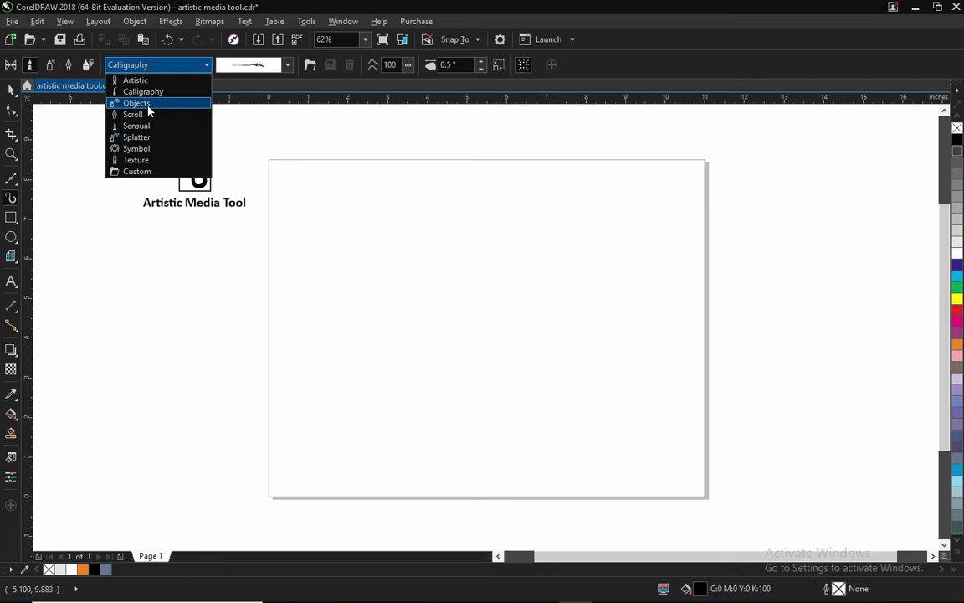
left_click(155, 109)
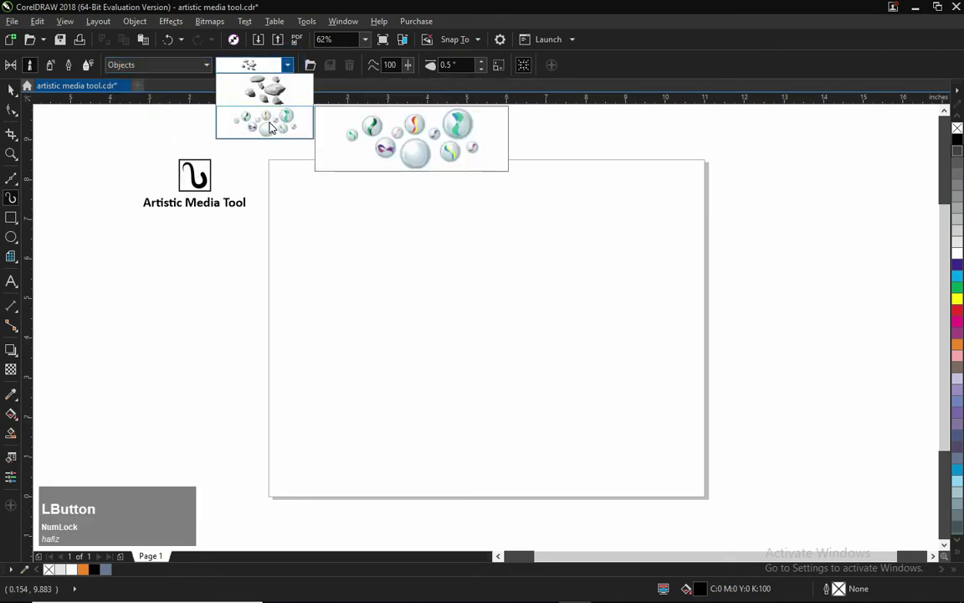
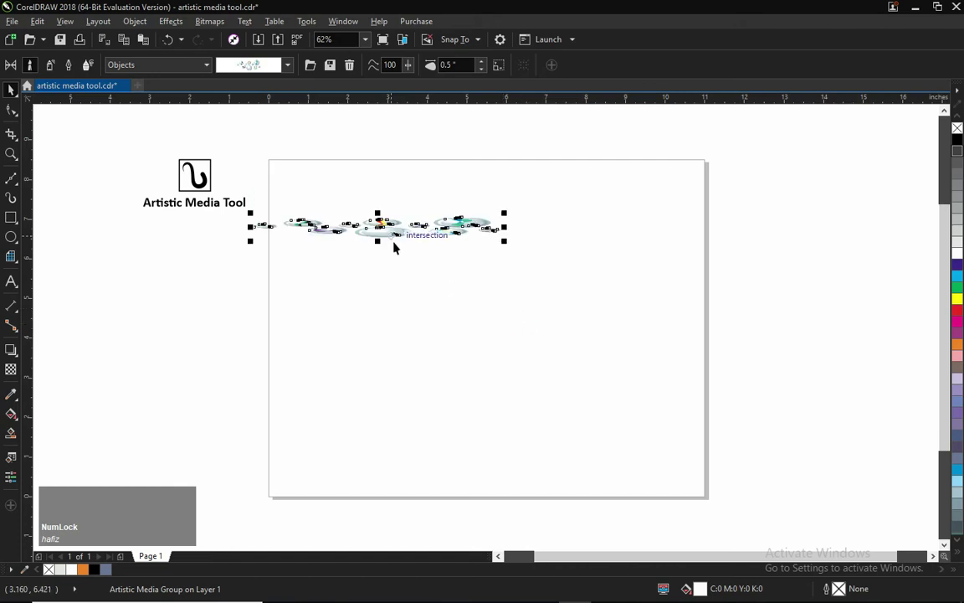
key("ctrl+z")
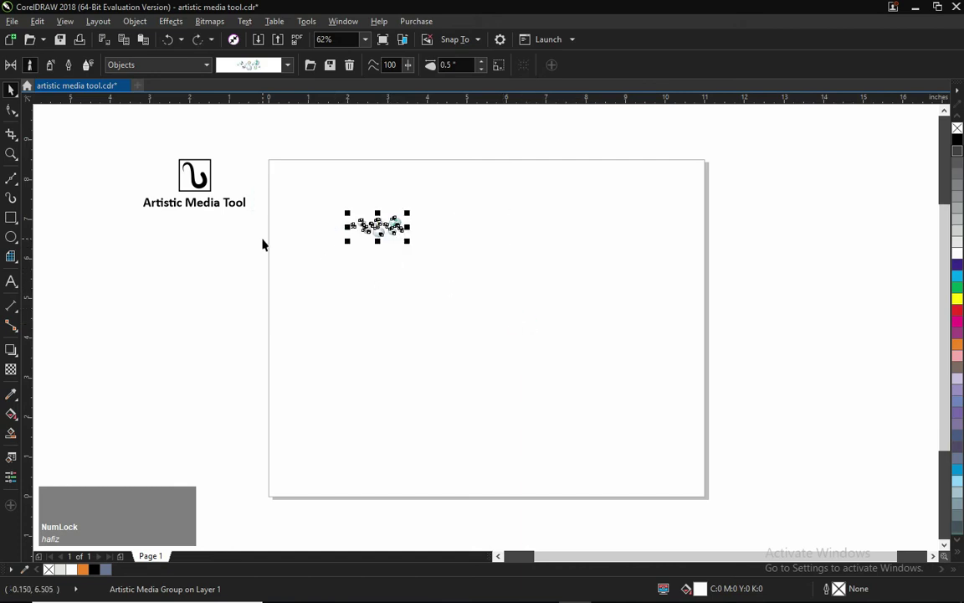
key("Delete")
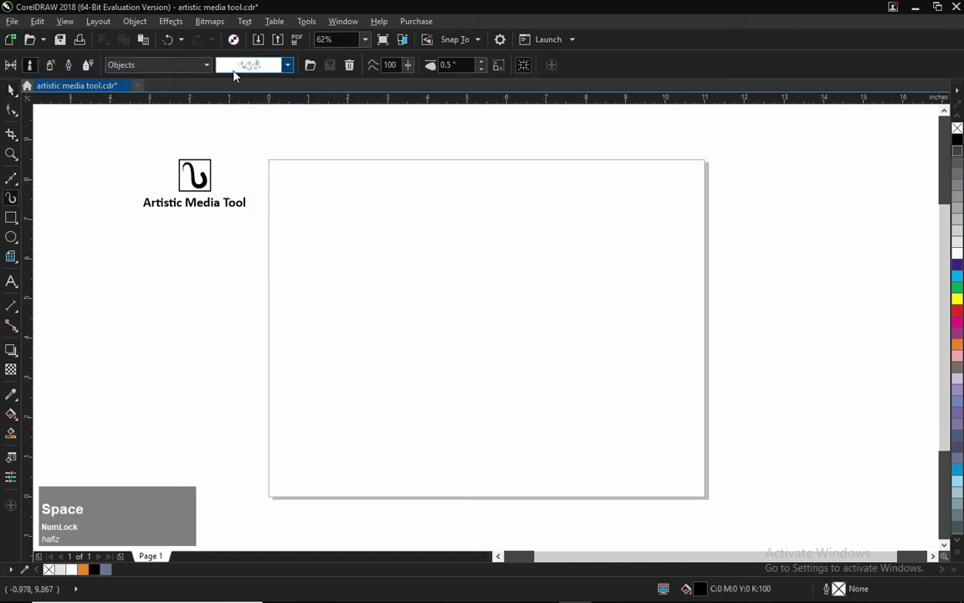
left_click(180, 69)
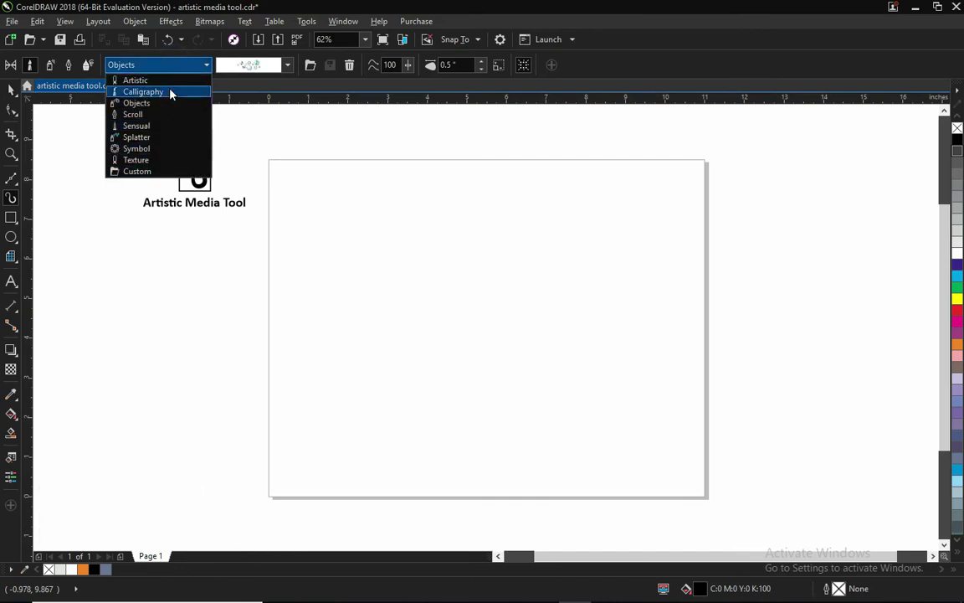
left_click(172, 68)
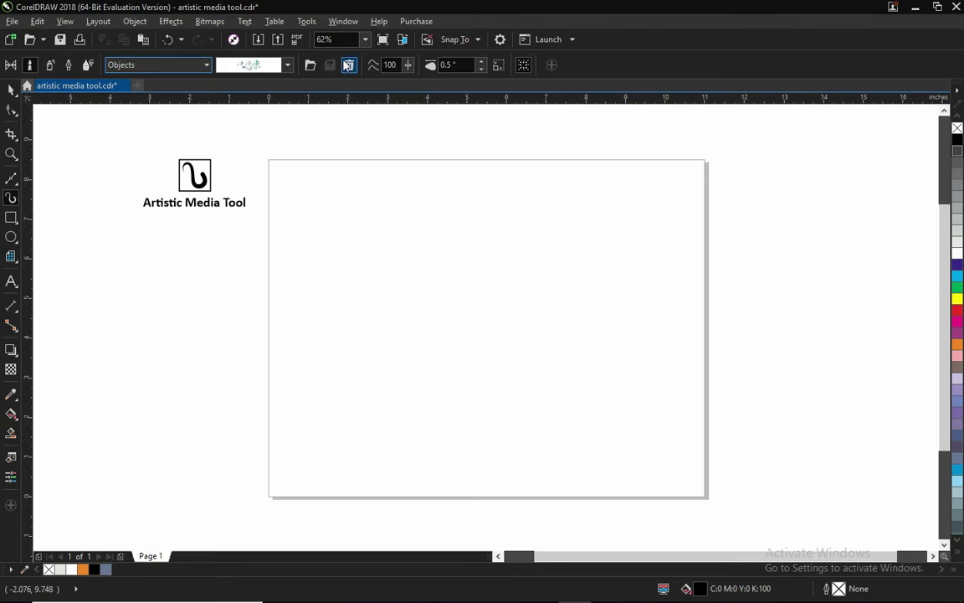
- Show the Artistic Media docker and set its filter to list all custom media strokes
left_click(340, 24)
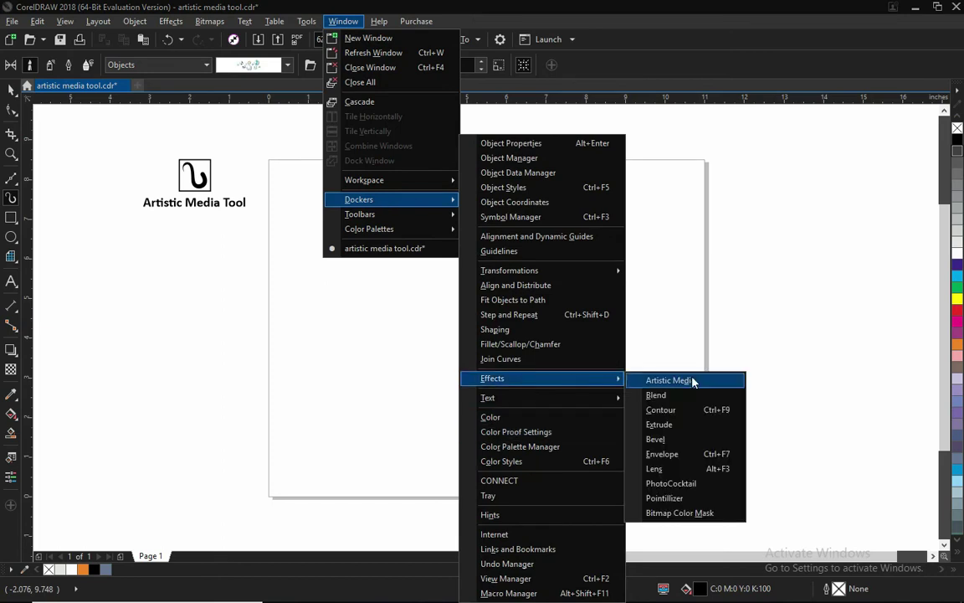
left_click(699, 385)
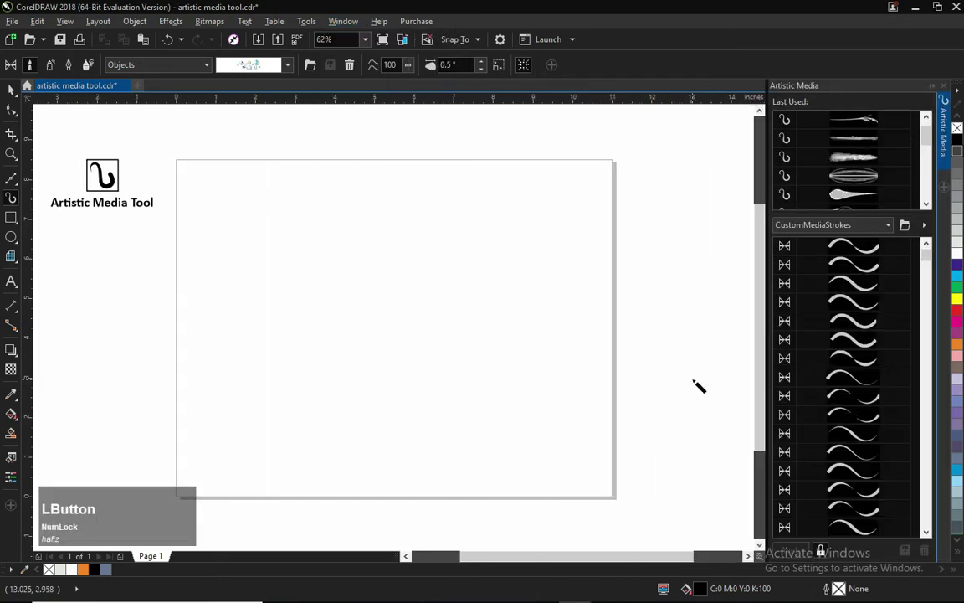
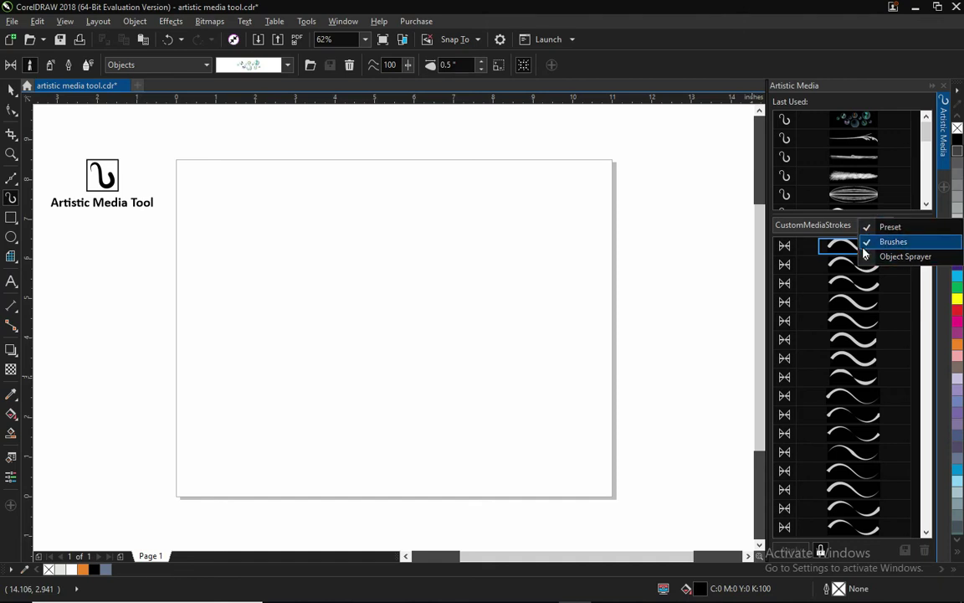
left_click(946, 209)
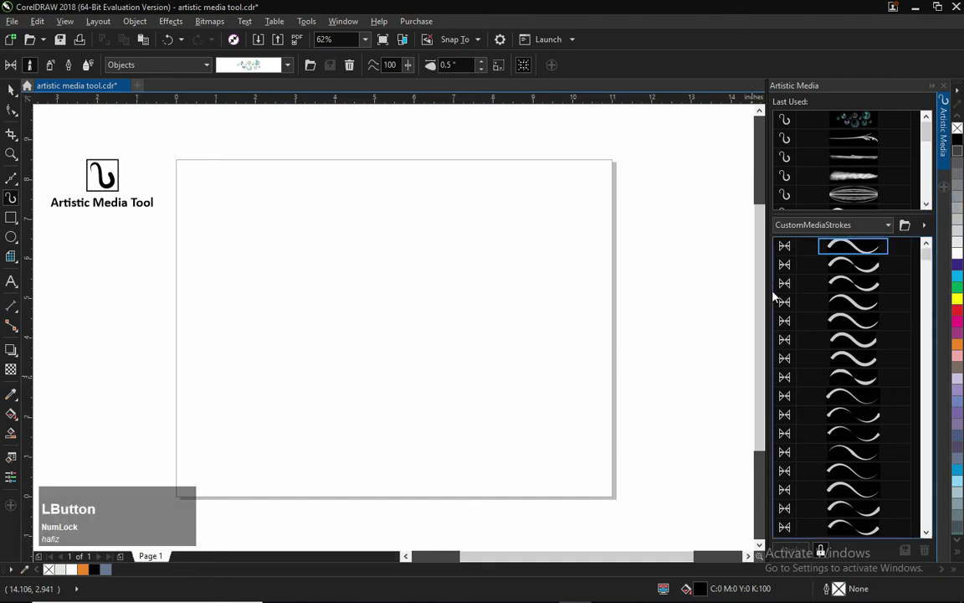
- Select the lower sprayed row and swap its spray list to fast-food items
left_click(932, 254)
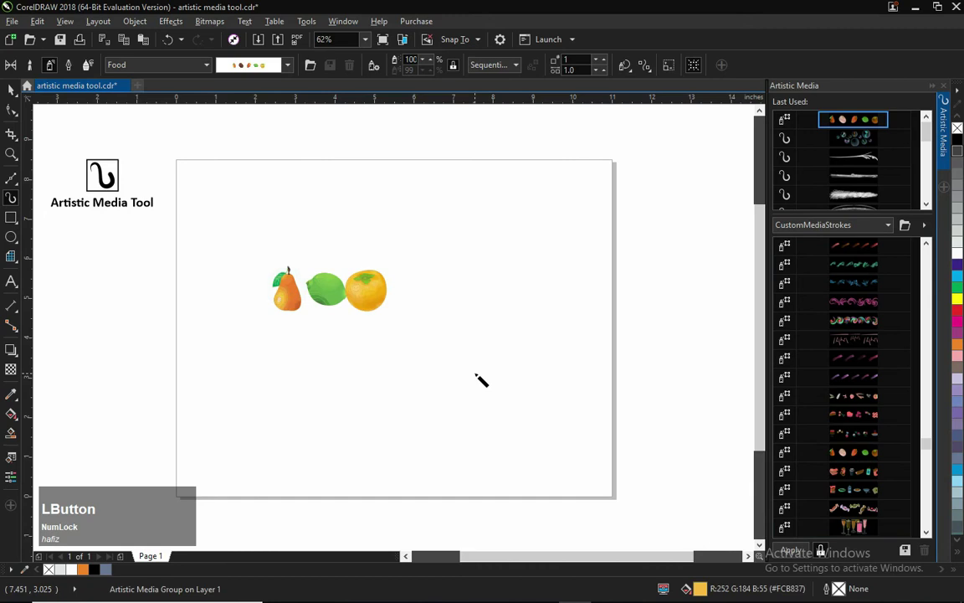
key("space")
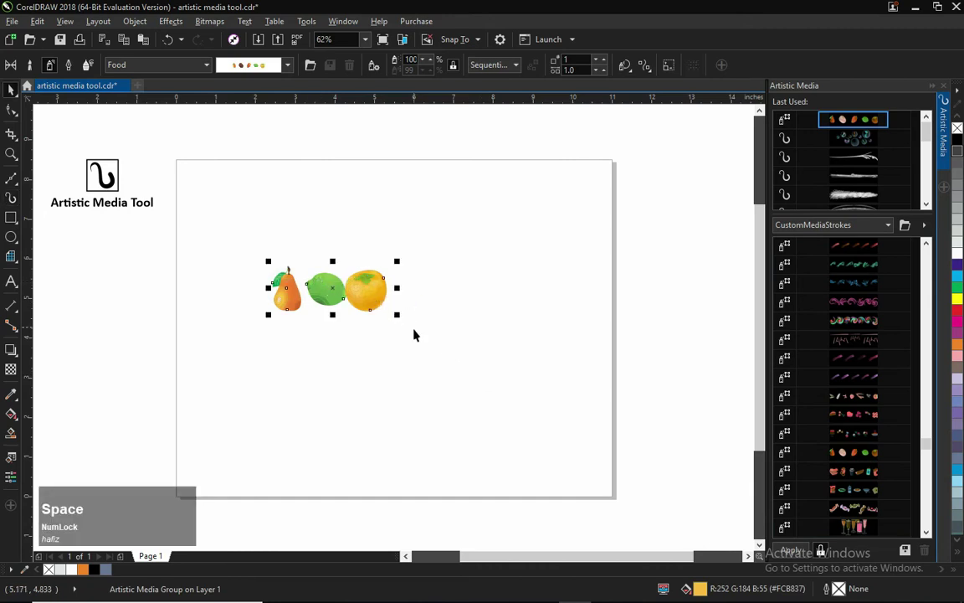
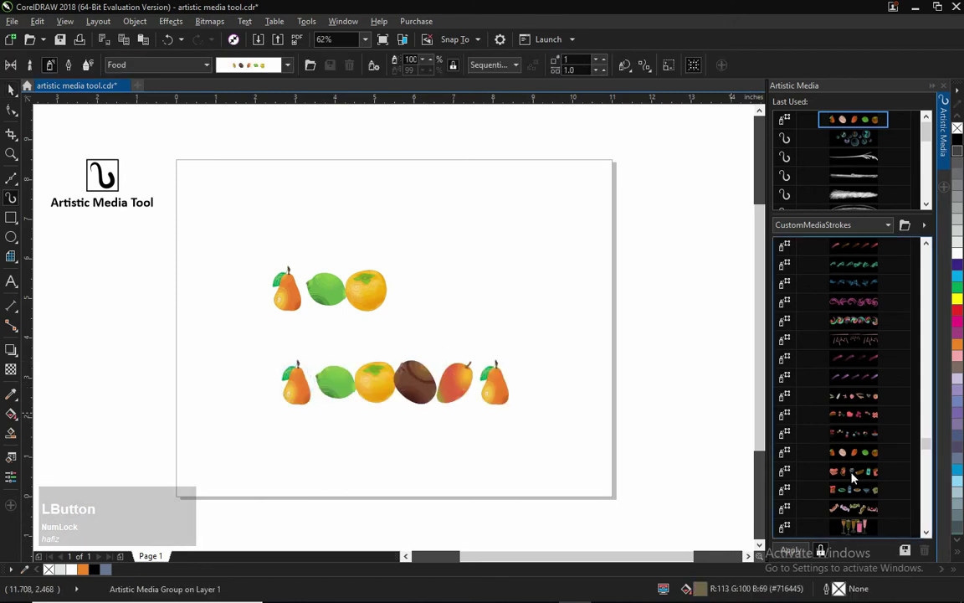
left_click(853, 479)
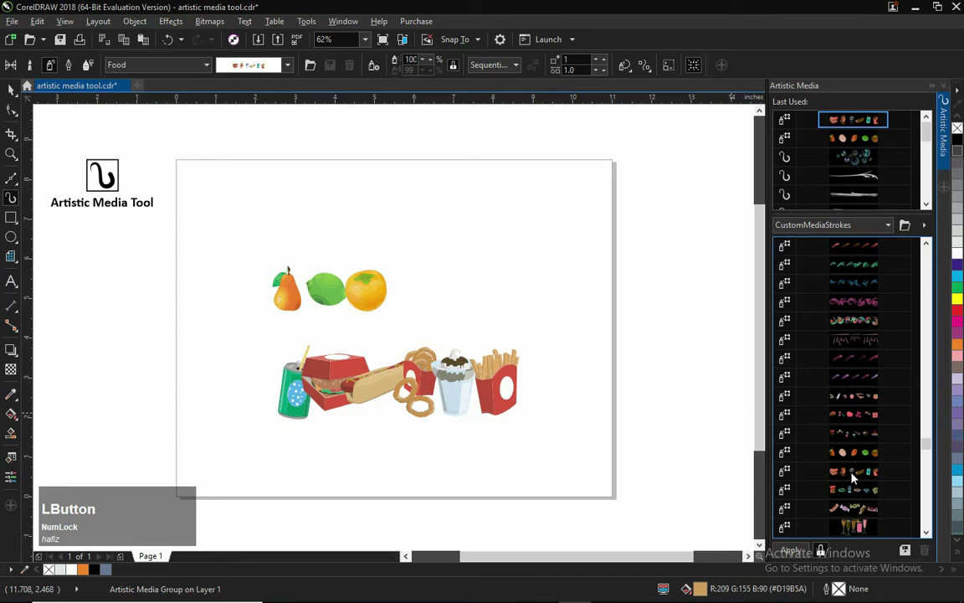
left_click(865, 440)
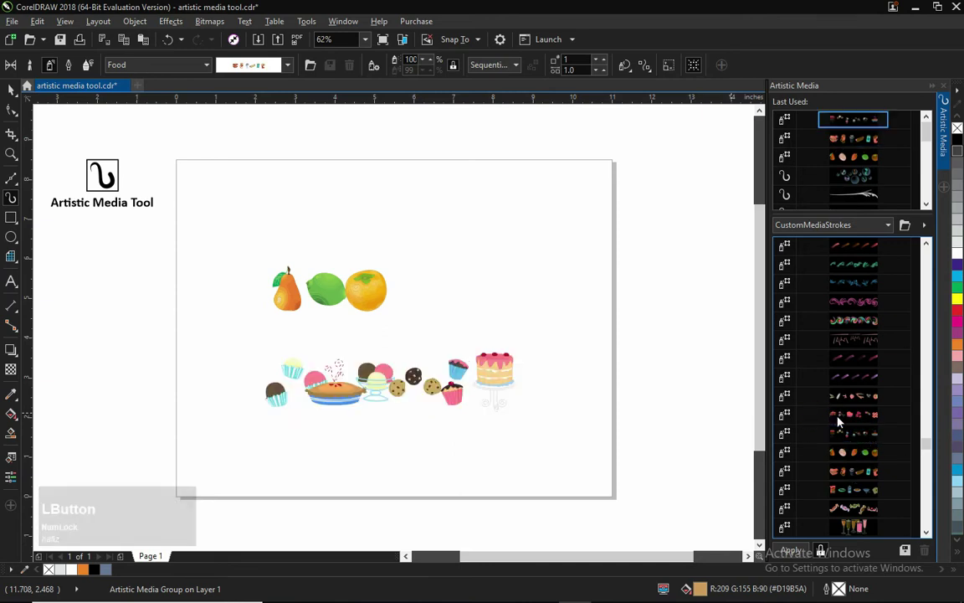
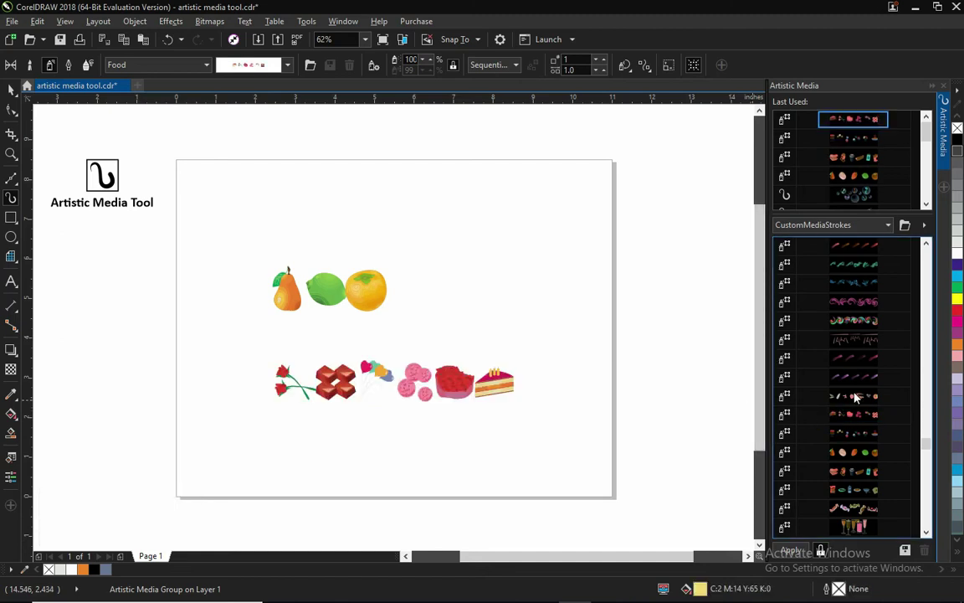
- Try the purple brush-stroke and candy spray lists on the lower stroke
left_click(862, 395)
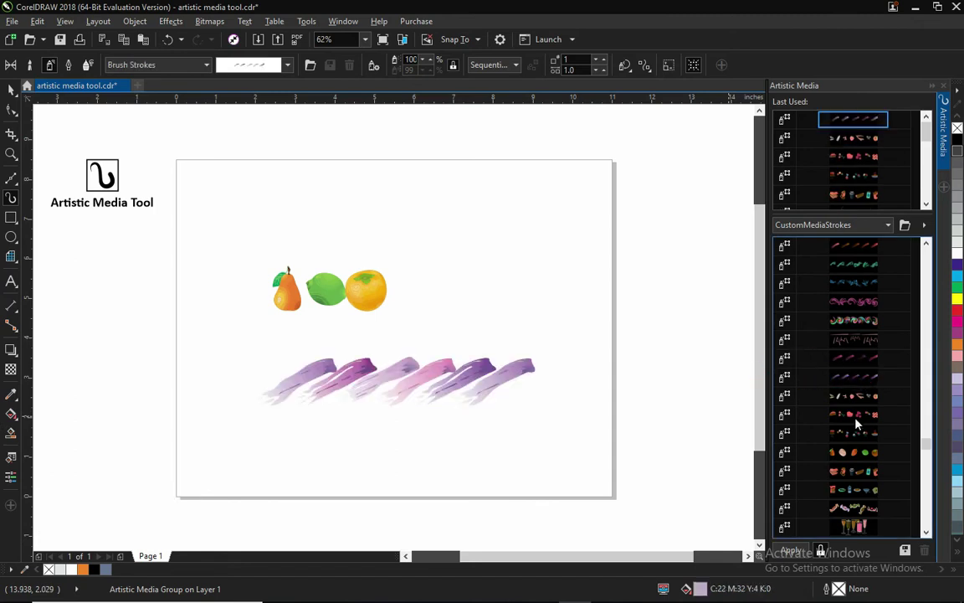
left_click(865, 513)
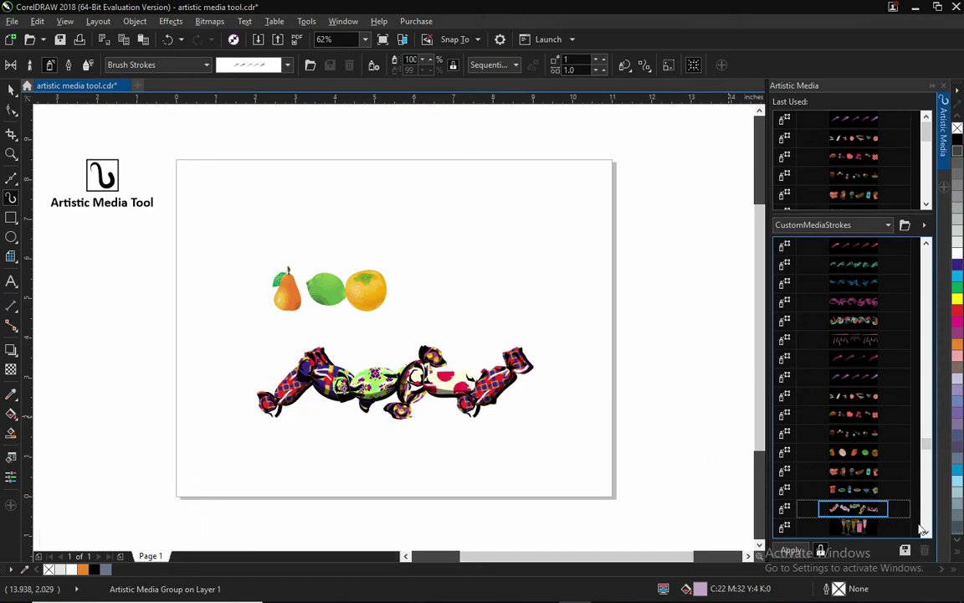
left_click(928, 541)
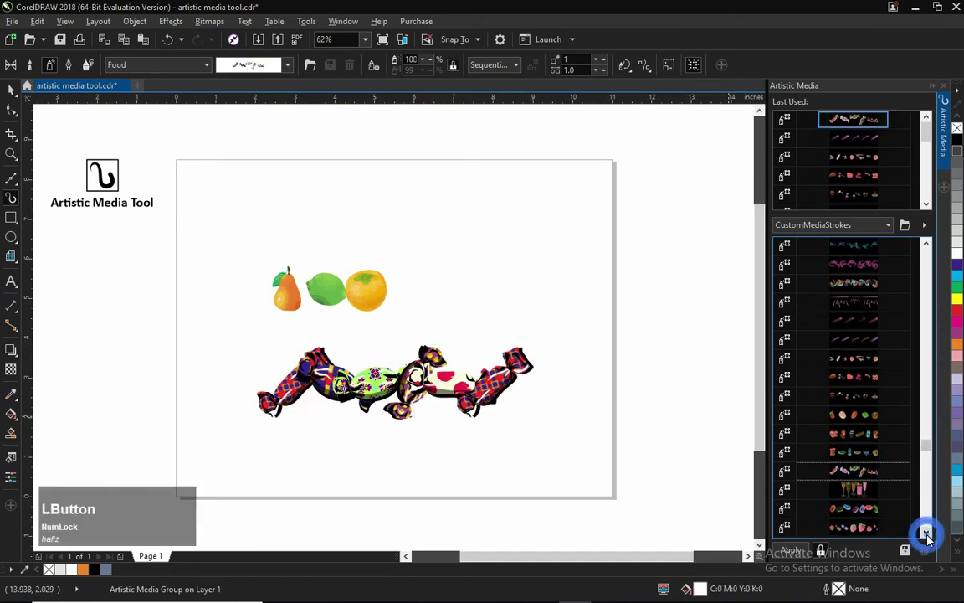
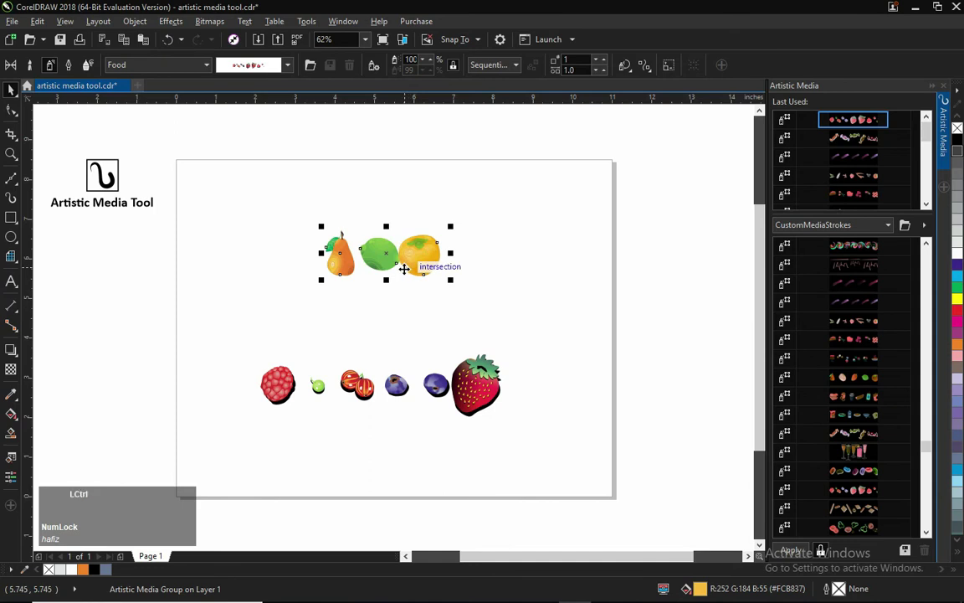
- Break the upper fruit spray apart from its path via the Object menu and delete the path line
key("ctrl+z")
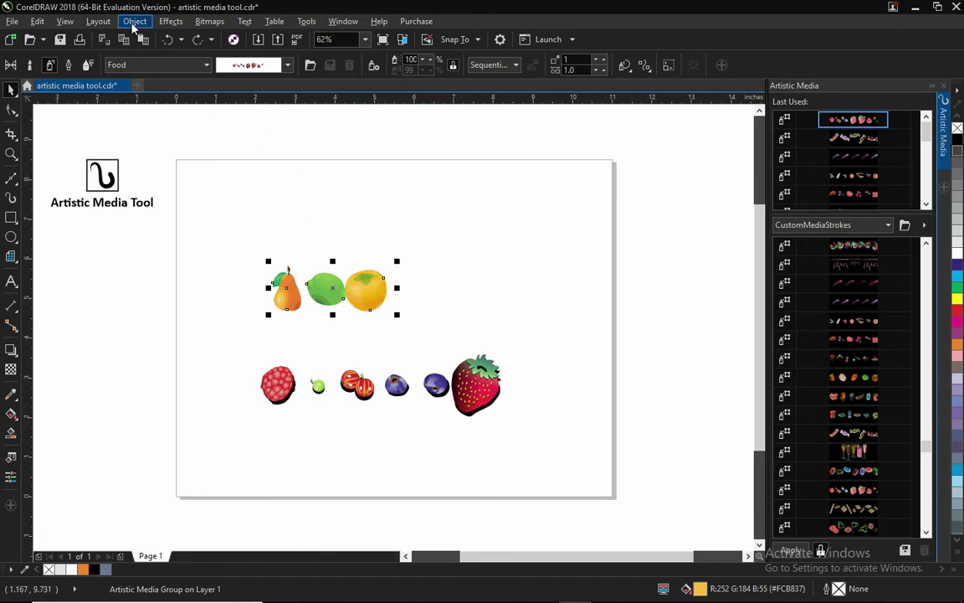
left_click(138, 24)
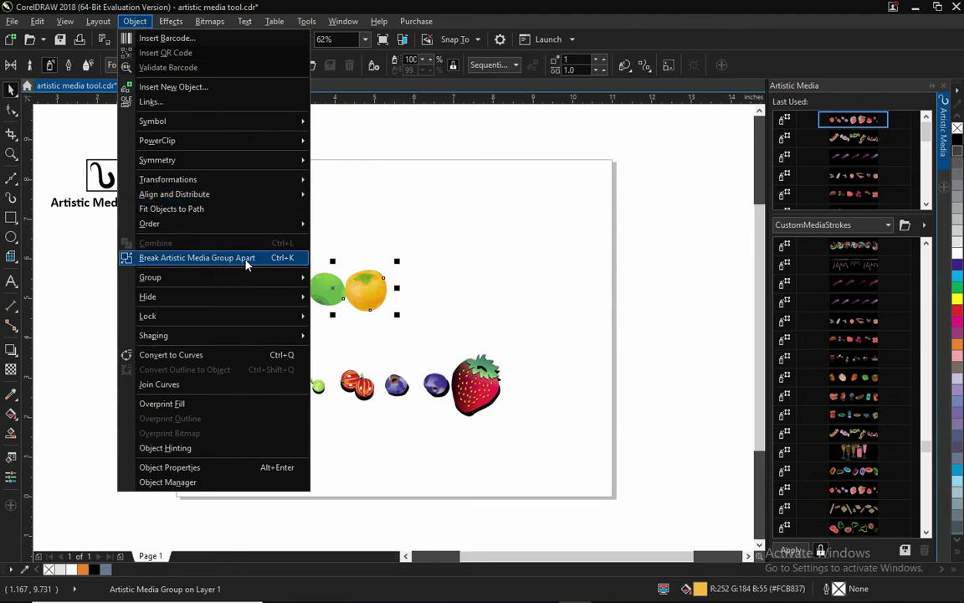
left_click(297, 263)
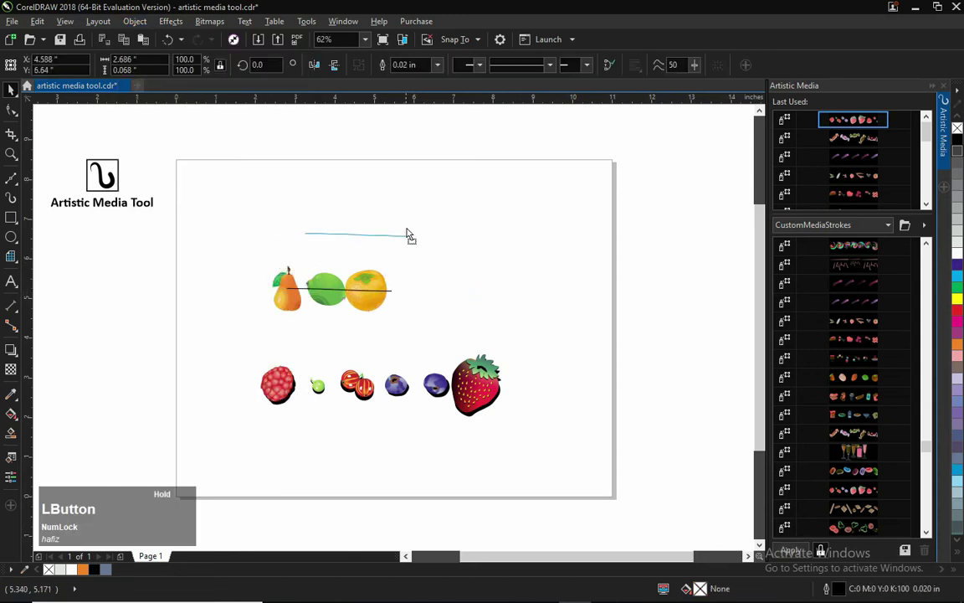
key("Delete")
left_click(375, 288)
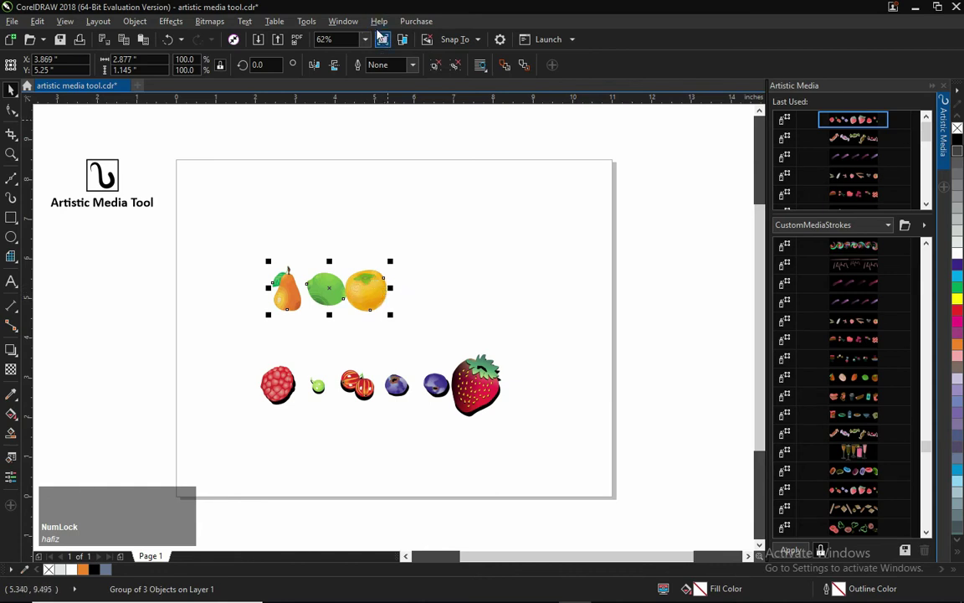
- Open the Snap To options and move the orange beside the pear and lime
left_click(464, 48)
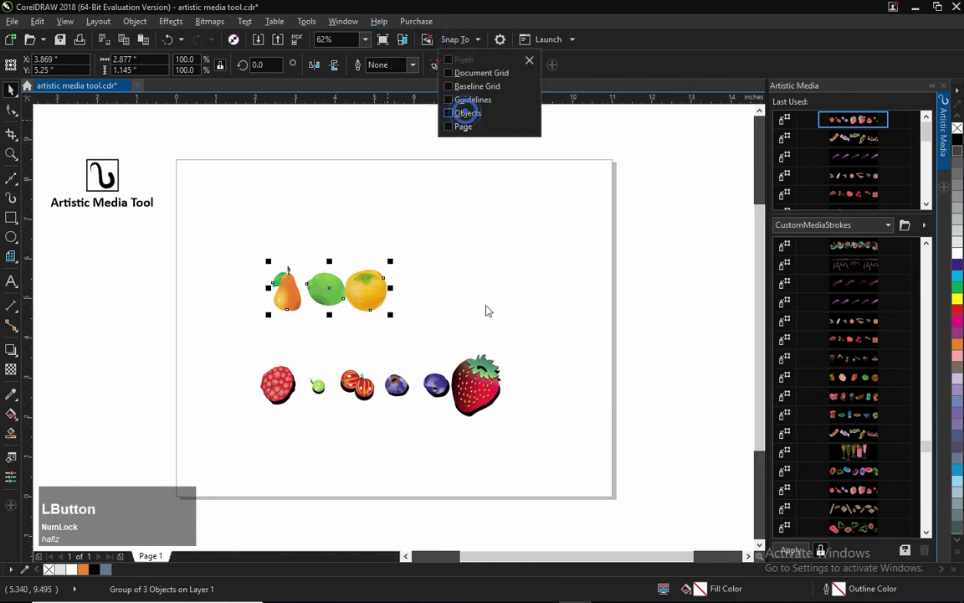
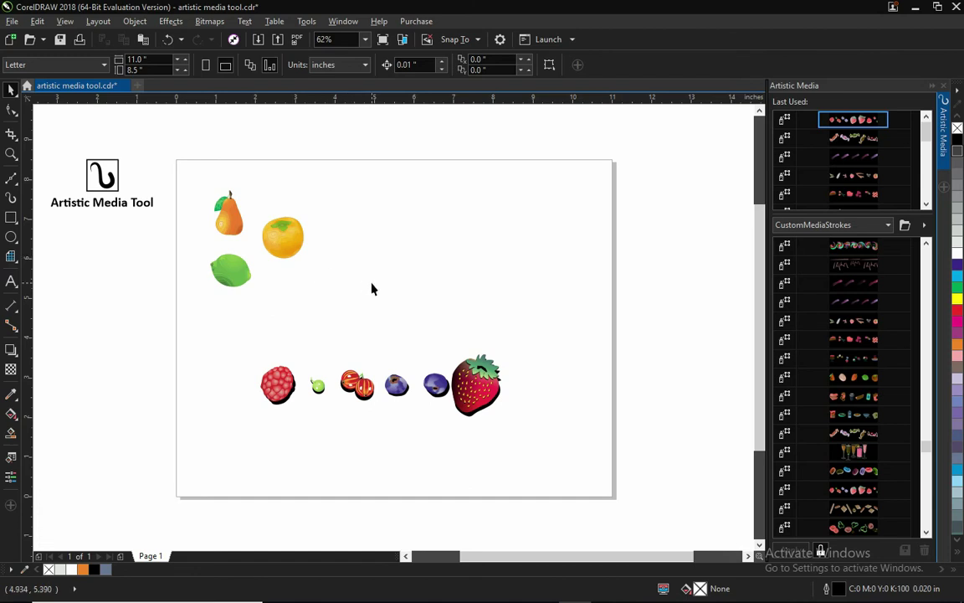
left_click(384, 303)
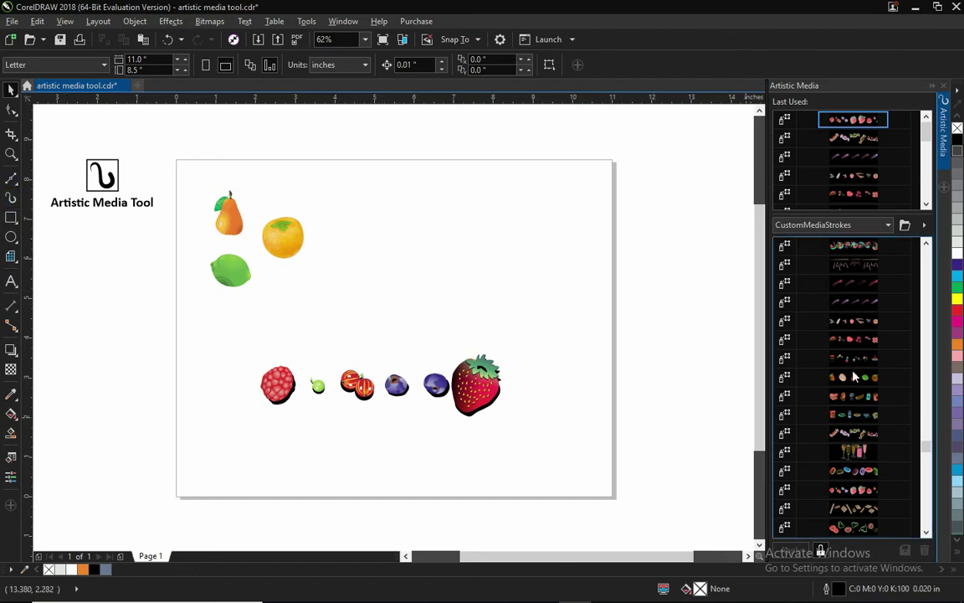
scroll("down", 3)
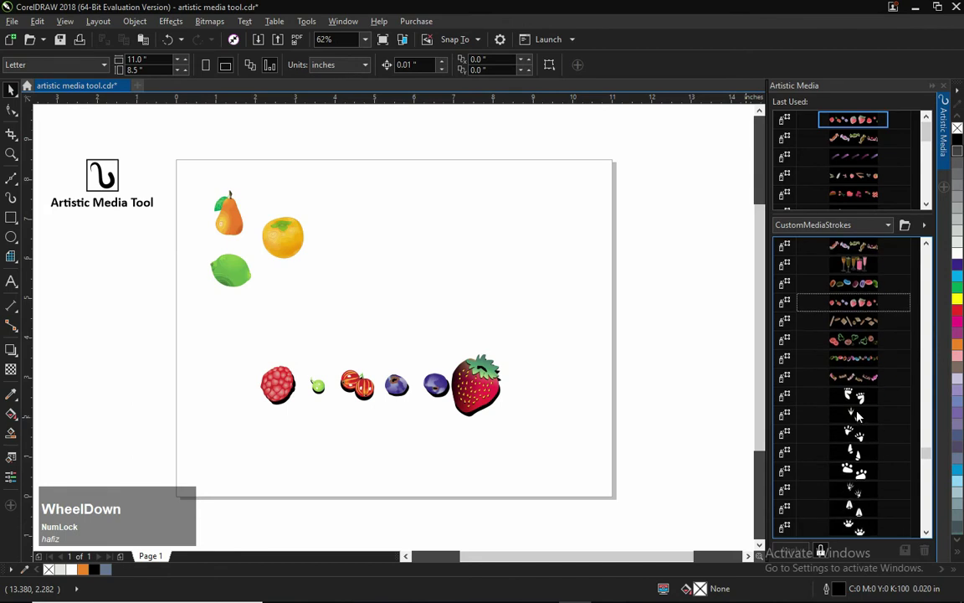
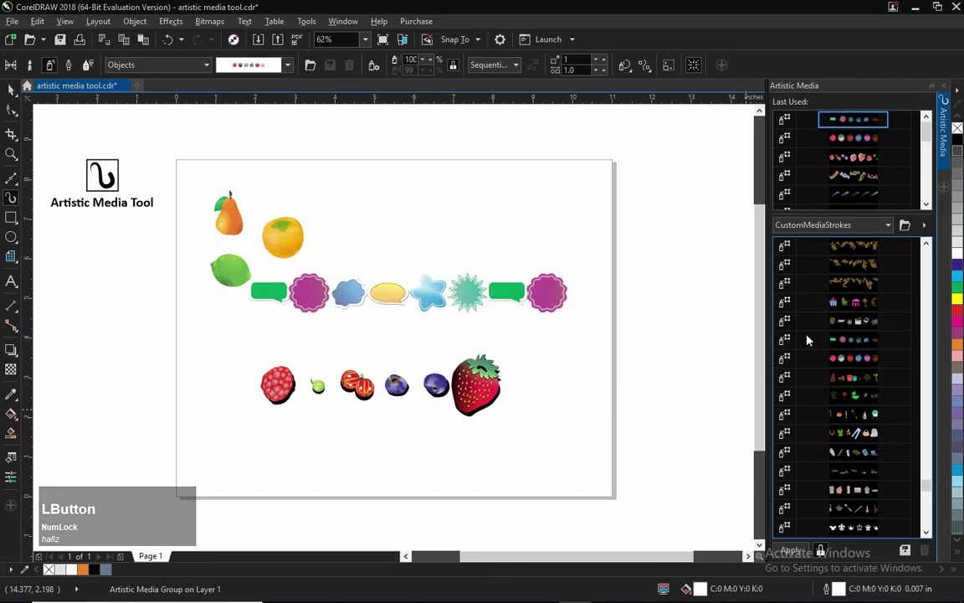
- Switch the new stroke to a star spray list, then select everything on the page
left_click(862, 320)
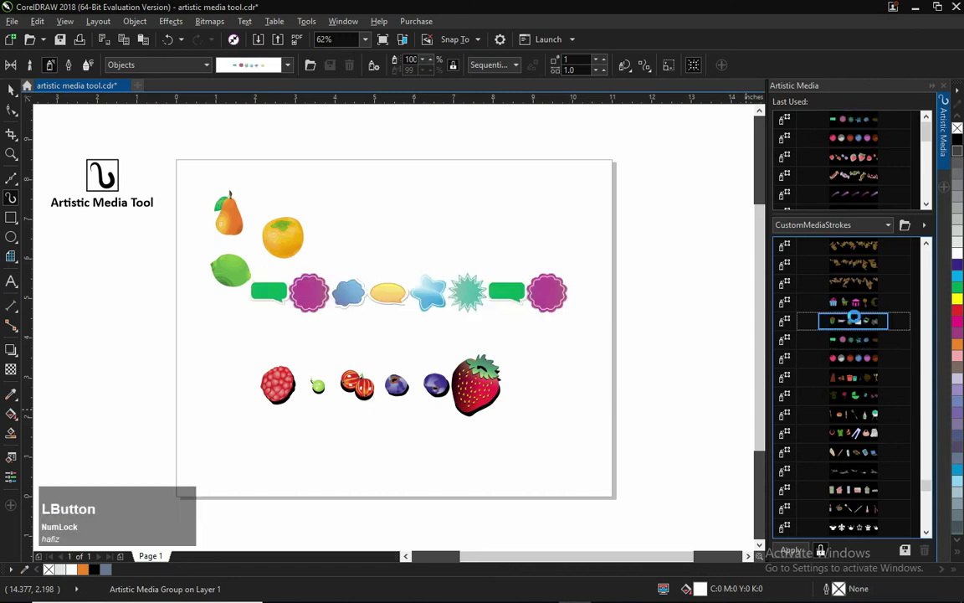
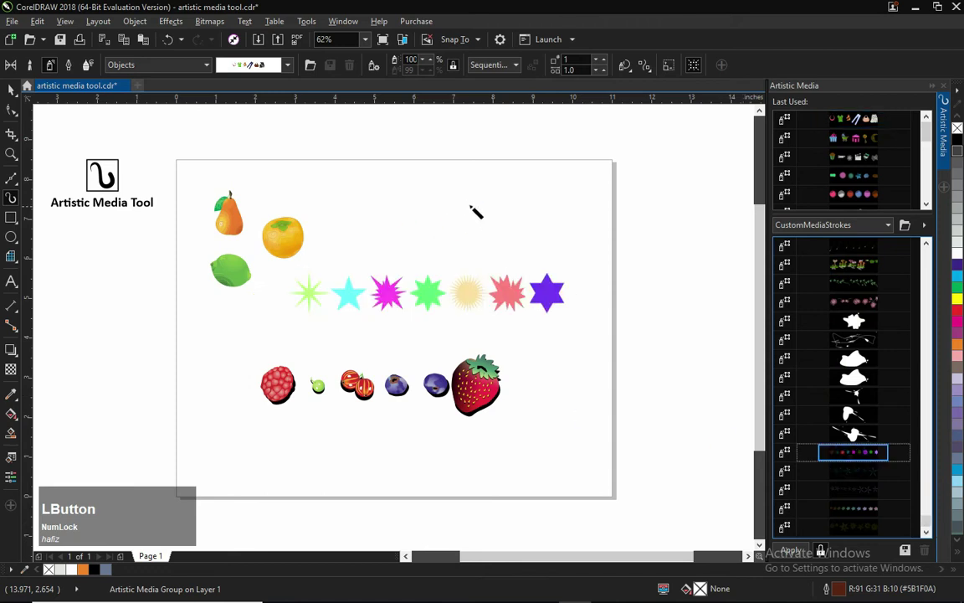
key("space")
left_click(272, 284)
- Delete all objects, close the Artistic Media docker and open the curve tool flyout
key("Delete")
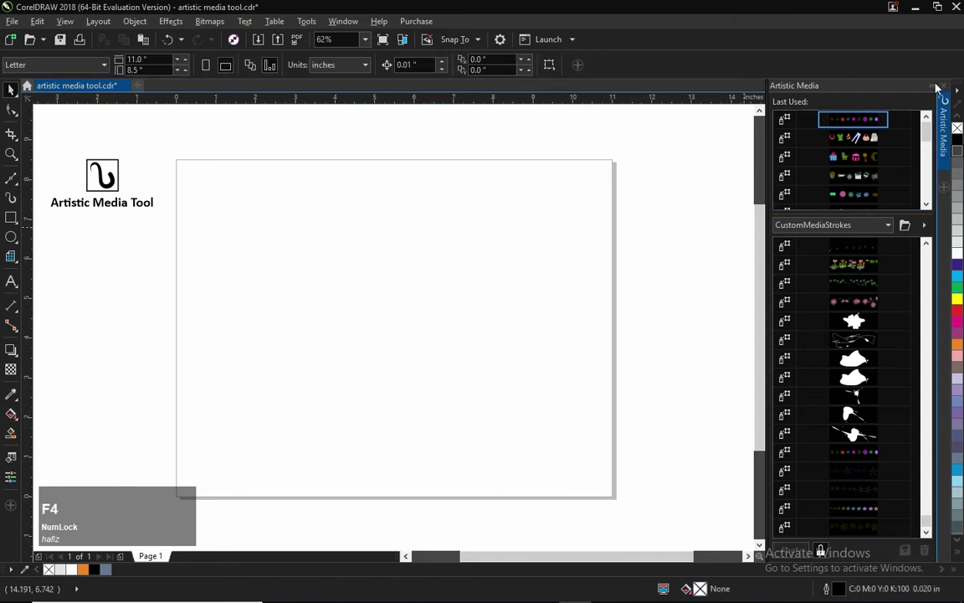
left_click(936, 90)
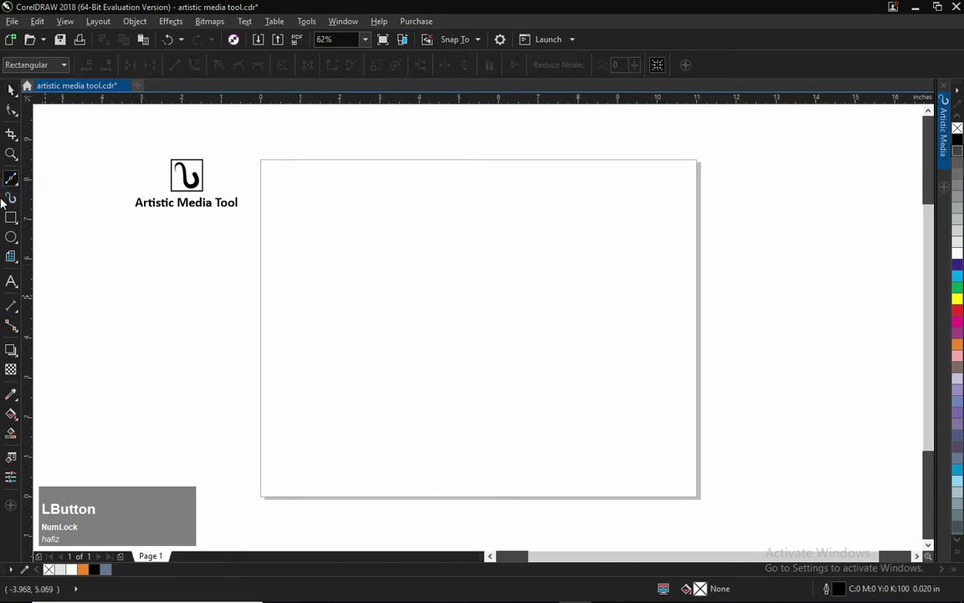
left_click(20, 179)
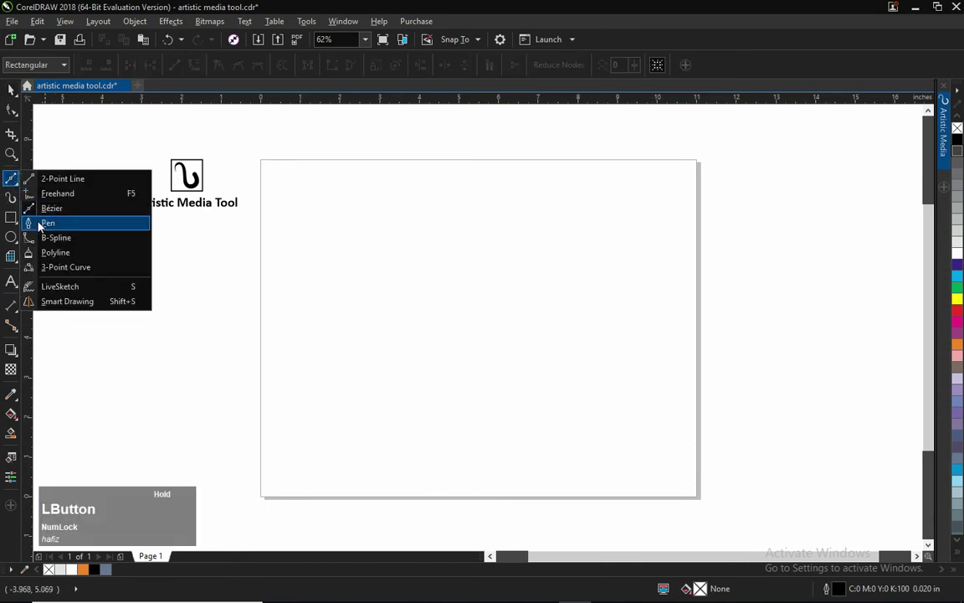
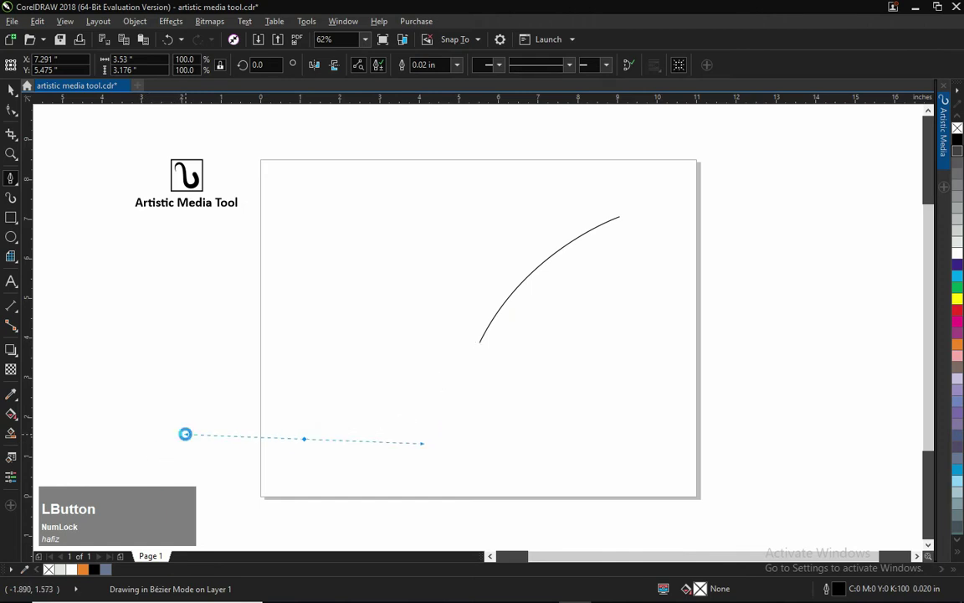
- Finish the S-shaped Pen curve and switch to the Artistic Media preset stroke mode
key("space")
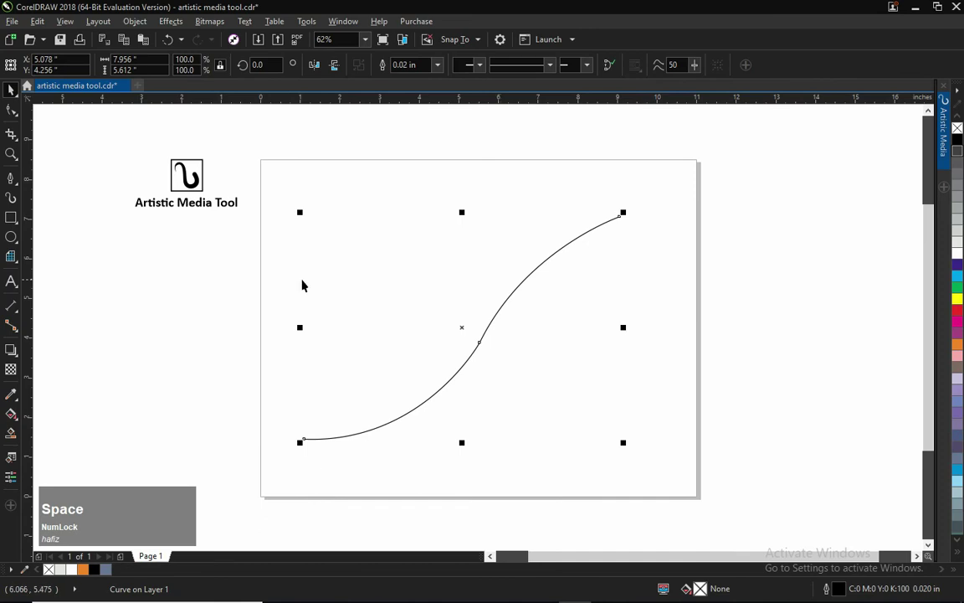
left_click(12, 203)
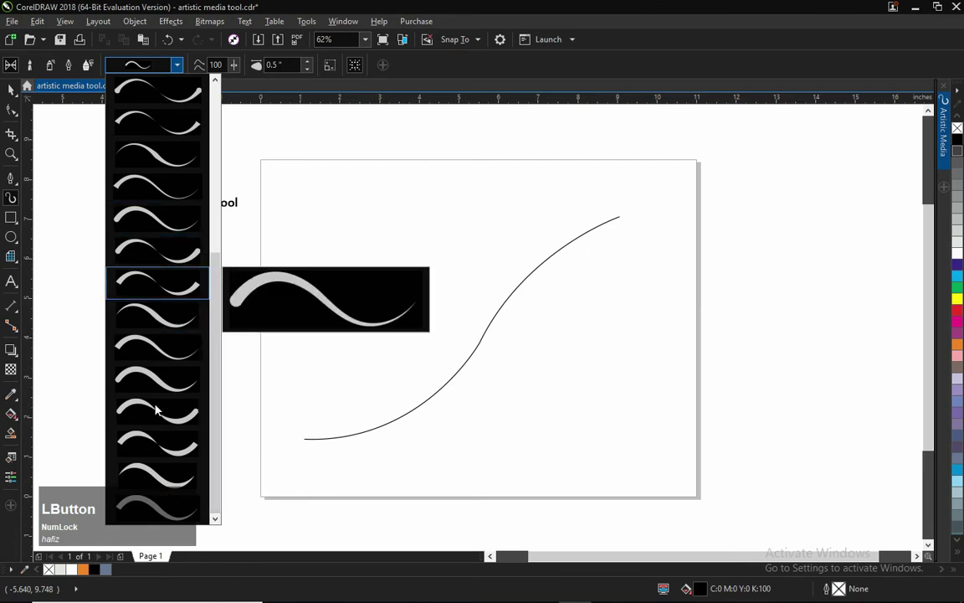
- Apply a tapered preset stroke at a thinner width to the curve, then return to the Pick tool
left_click(162, 472)
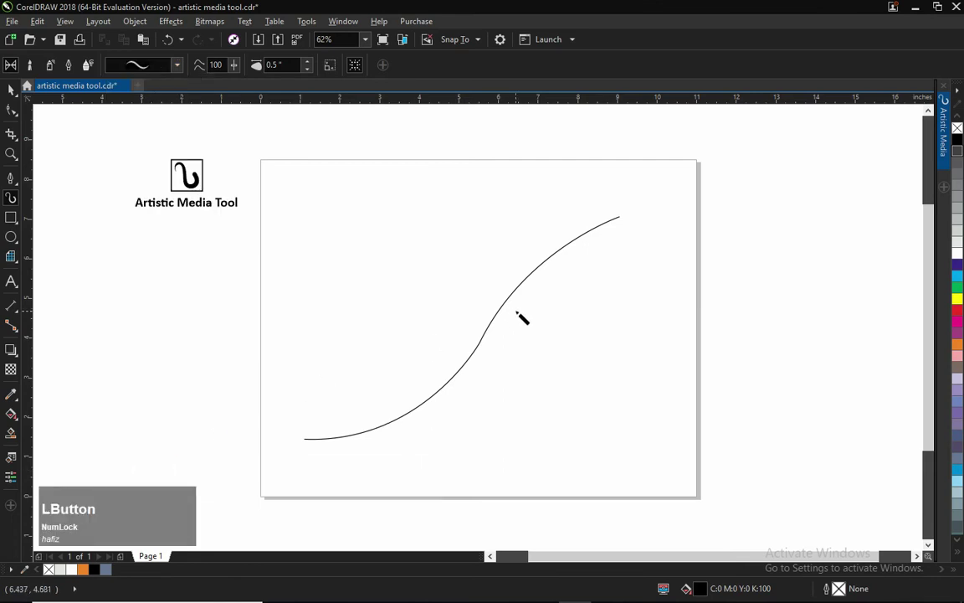
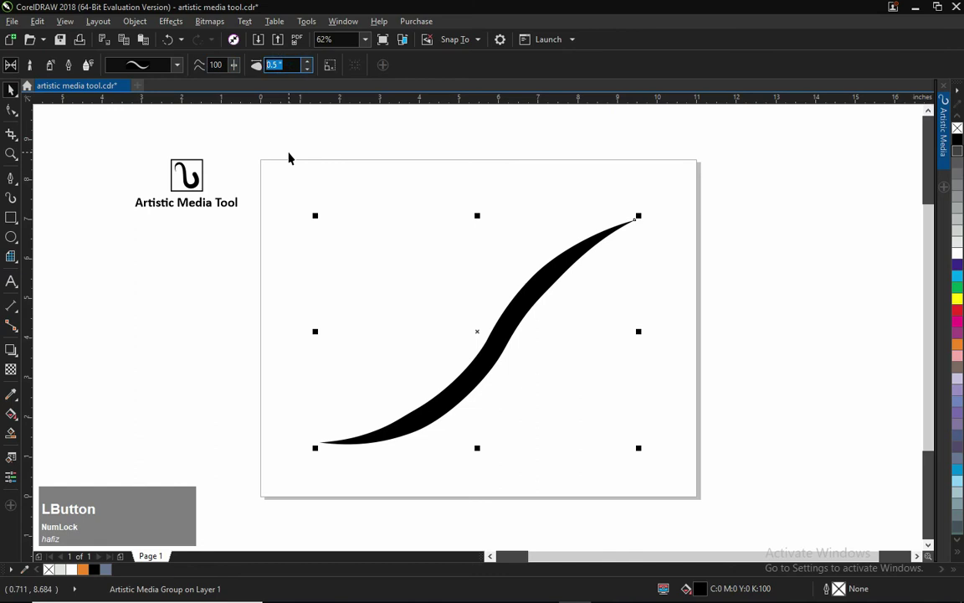
key("KP_Decimal")
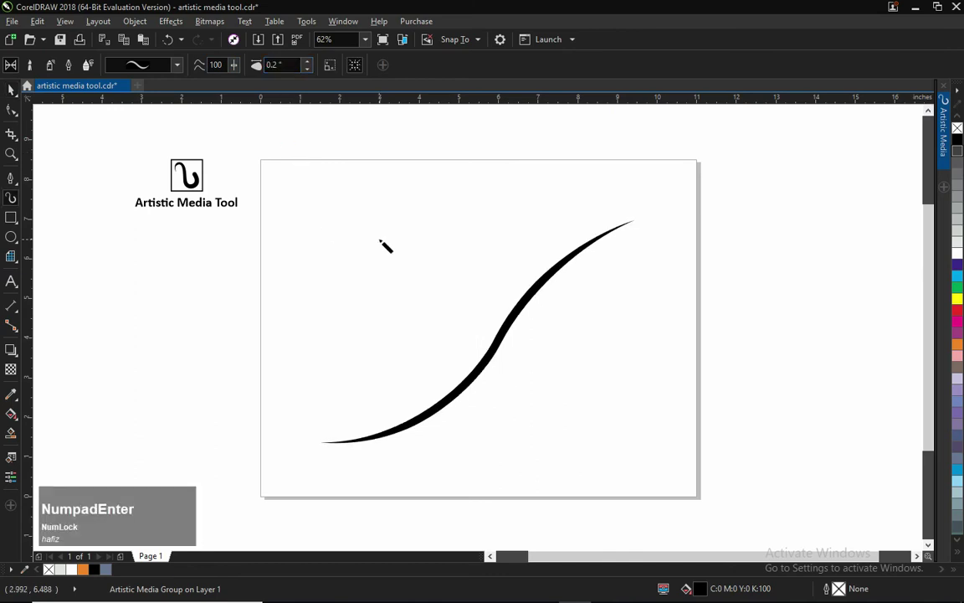
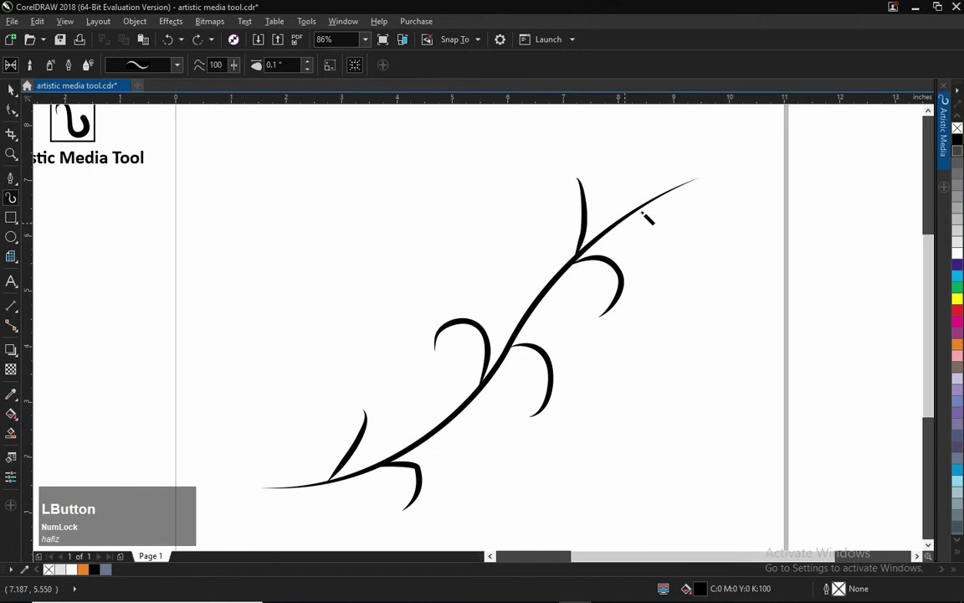
key("space")
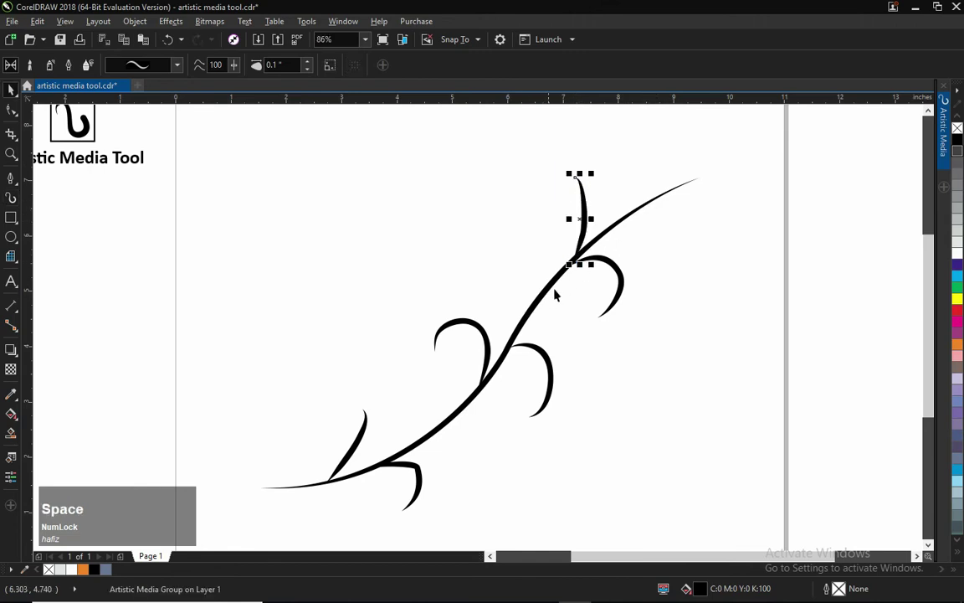
- Deselect the twig, undo the last change and clear the selection from the curl stroke
left_click(443, 252)
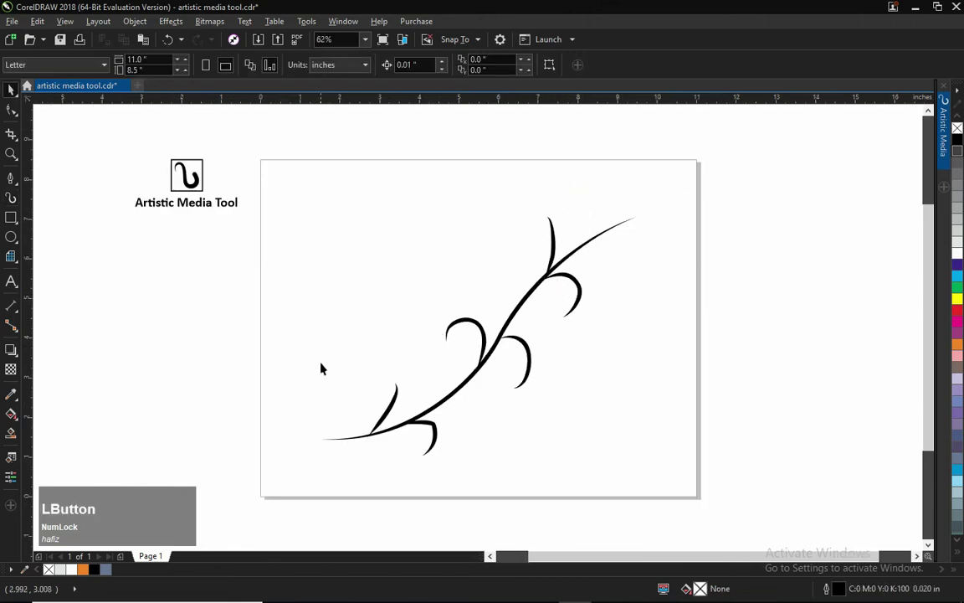
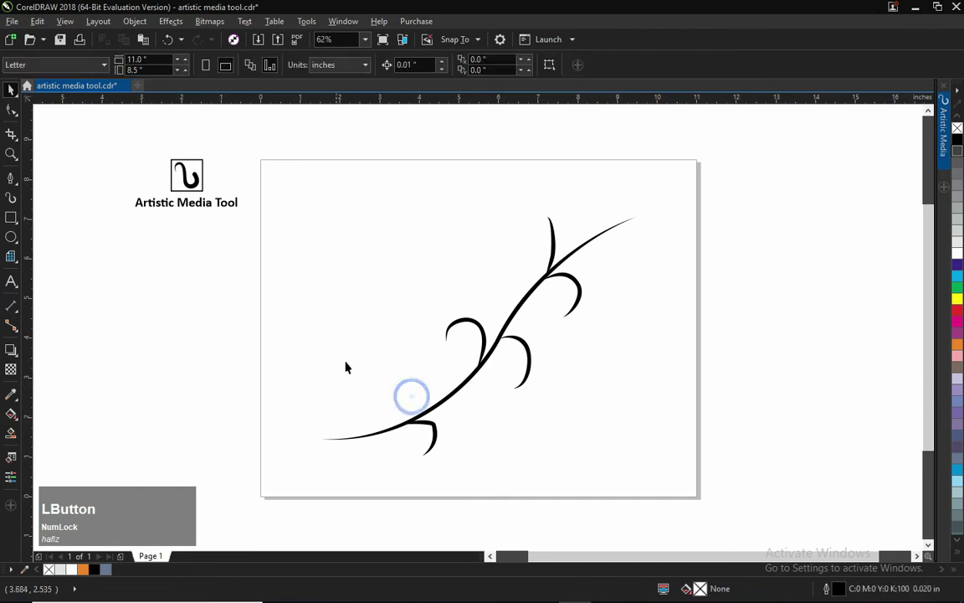
key("ctrl+z")
type("zz")
left_click(410, 303)
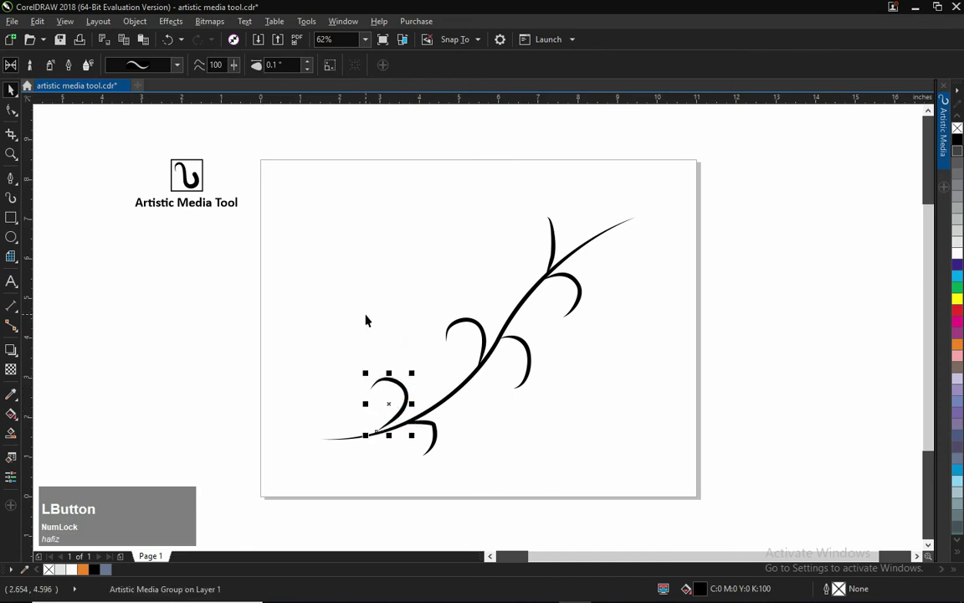
key("Down")
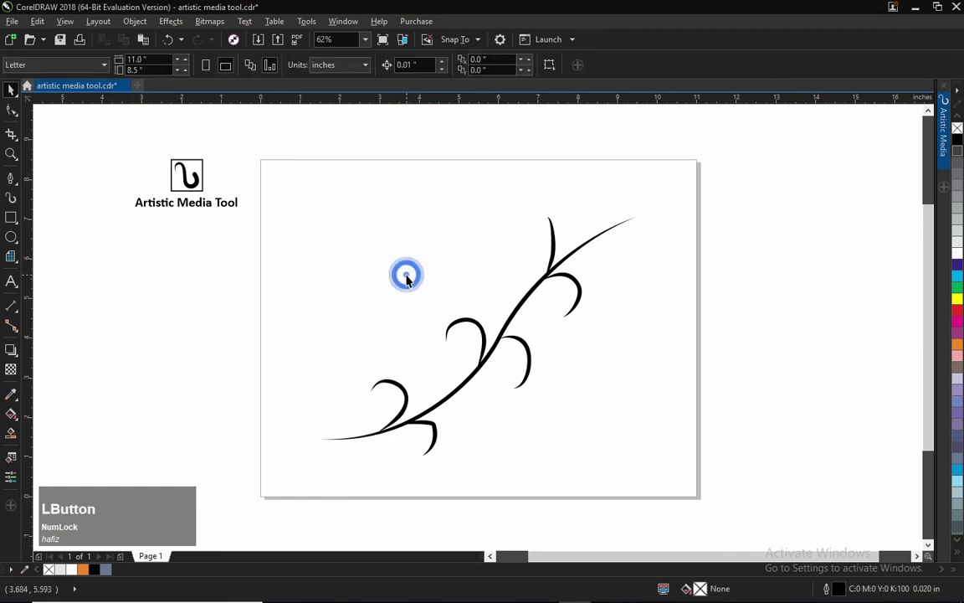
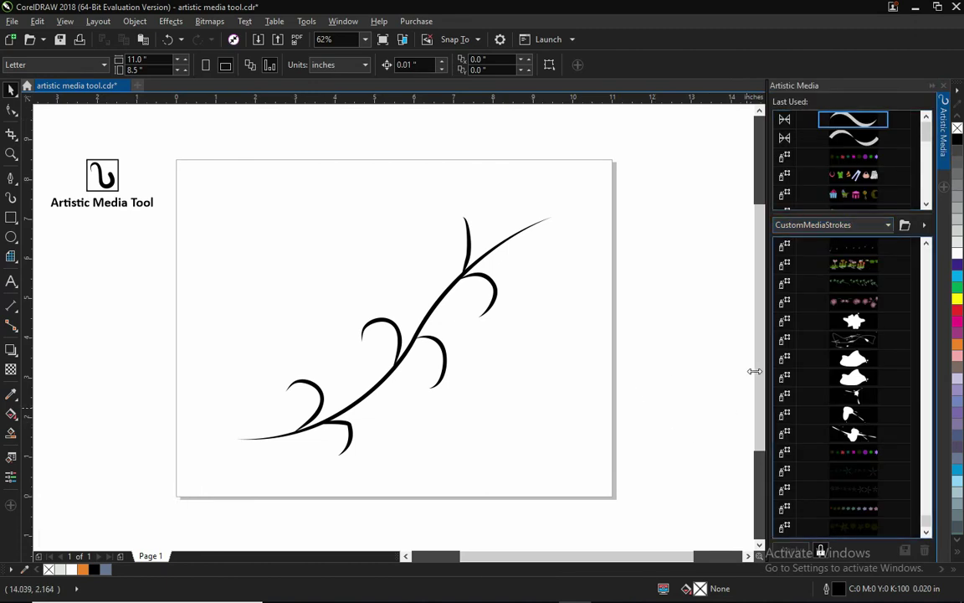
- Browse the Artistic Media docker down to the plant and foliage spray lists
left_click(934, 135)
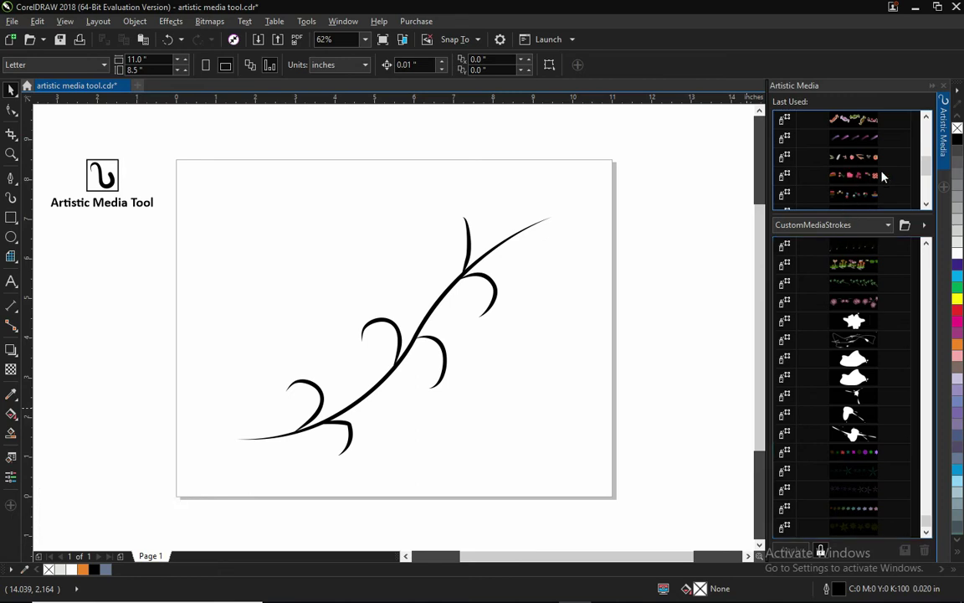
left_click(932, 169)
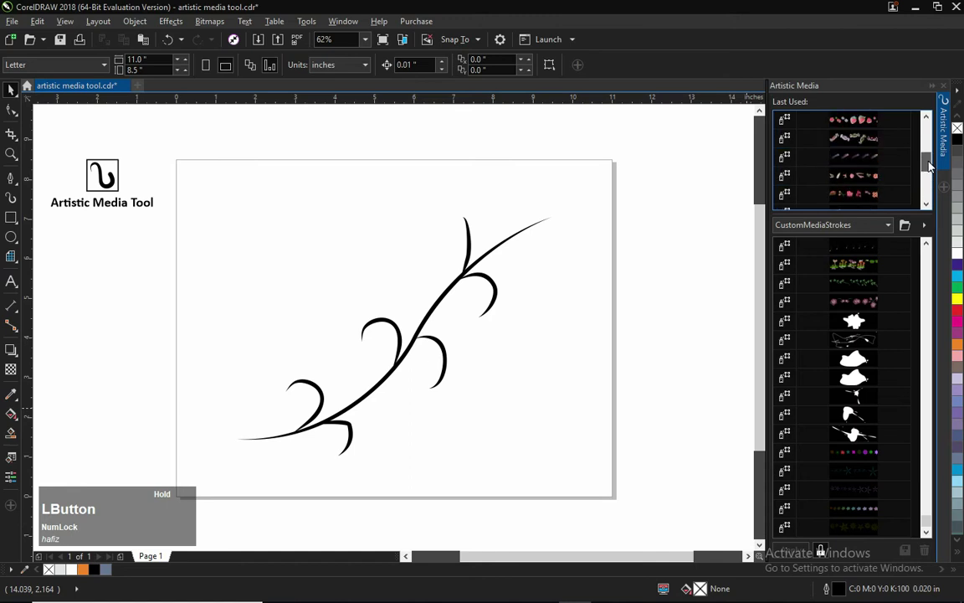
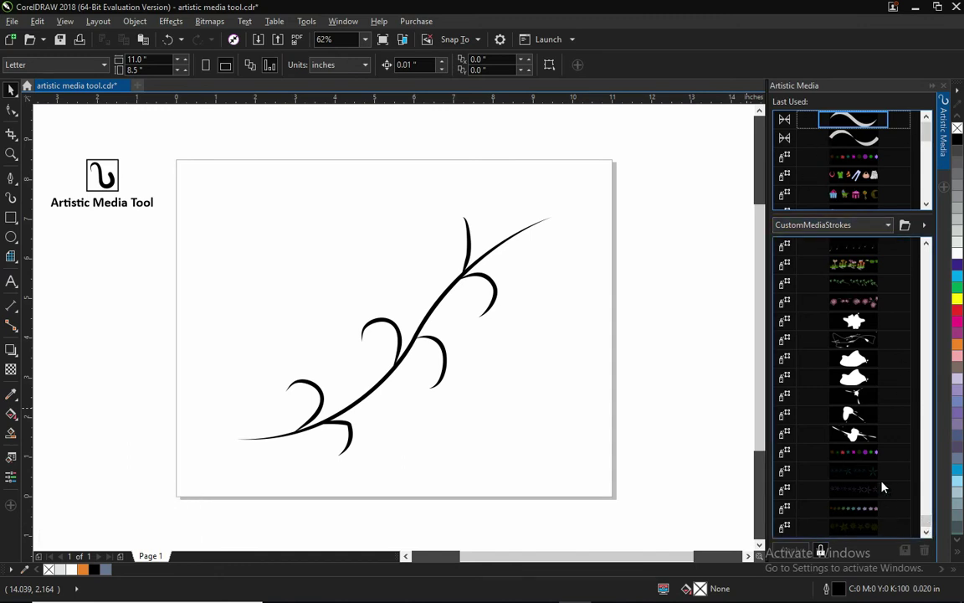
left_click(936, 526)
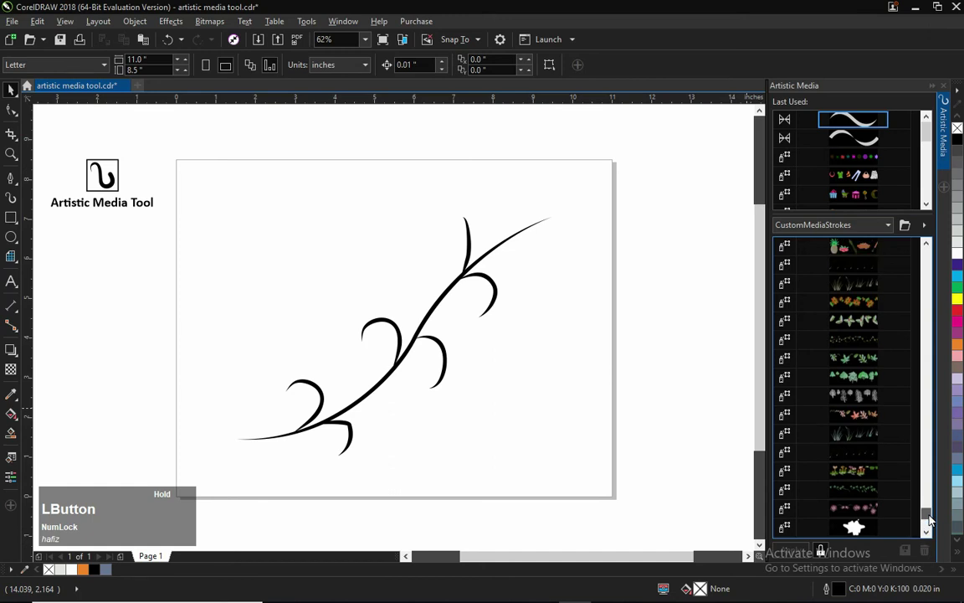
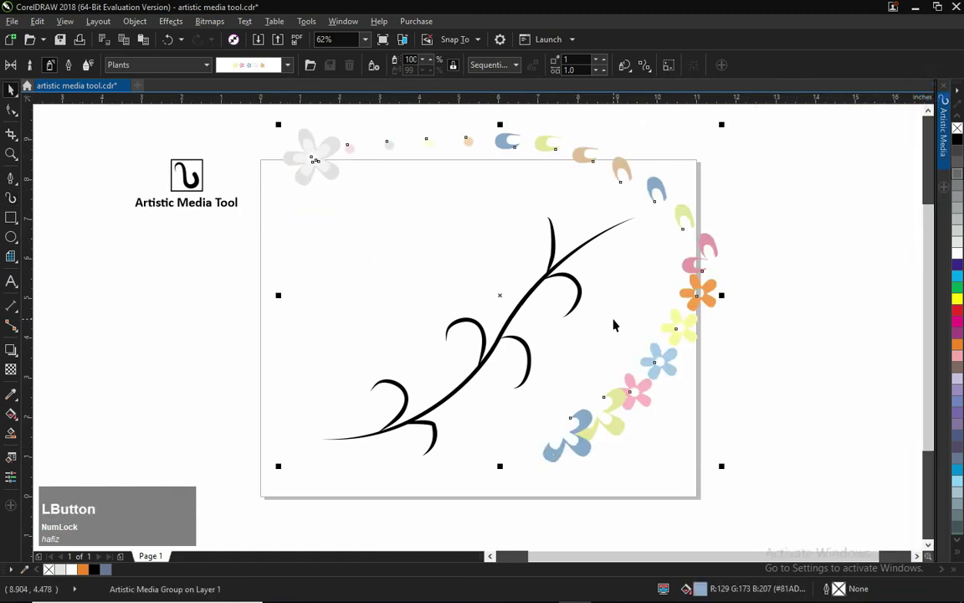
- Break the flower spray apart (Ctrl+K), delete its curve and ungroup the flowers into separate pieces
key("ctrl+k")
left_click(681, 247)
key("Delete")
left_click(659, 185)
key("ctrl+k")
type("ku")
- Drag individual flowers, starting with a blue one, onto the tips of the branch's curls
left_click(631, 279)
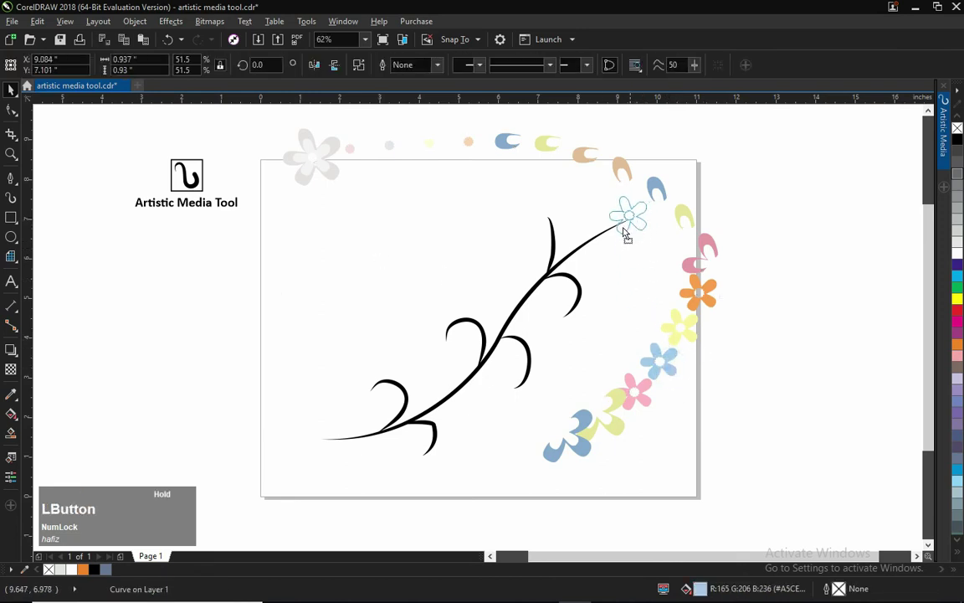
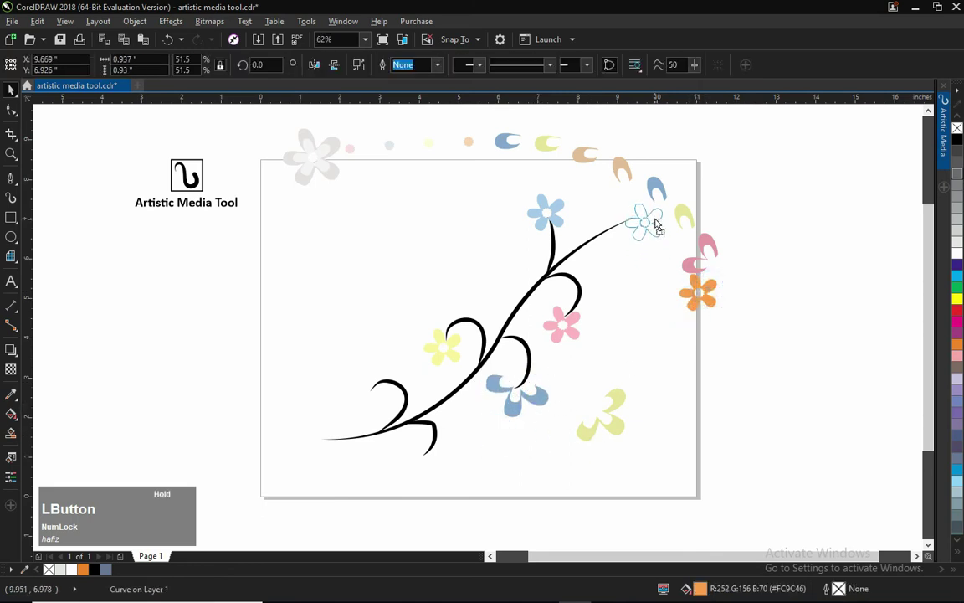
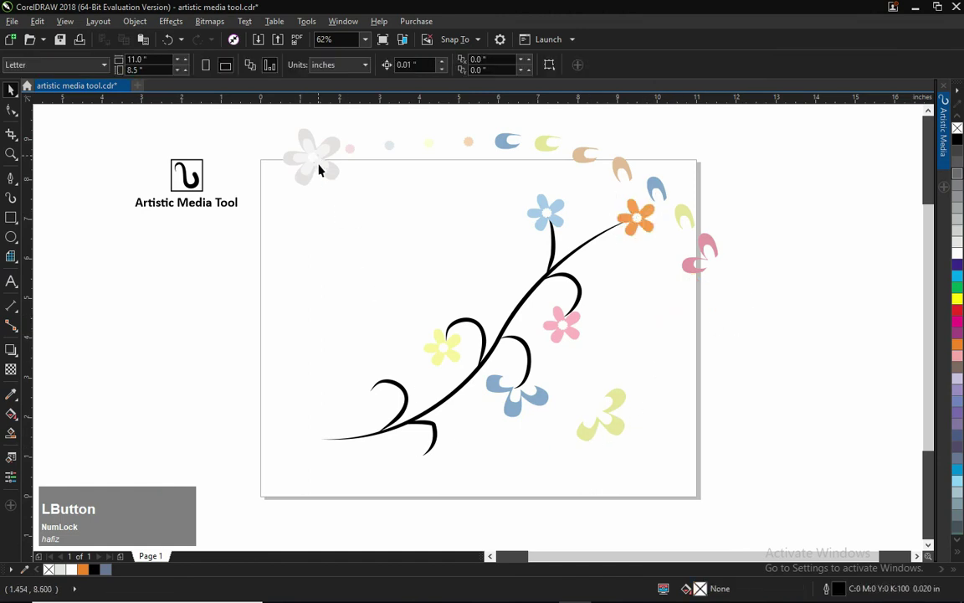
key("ctrl+z")
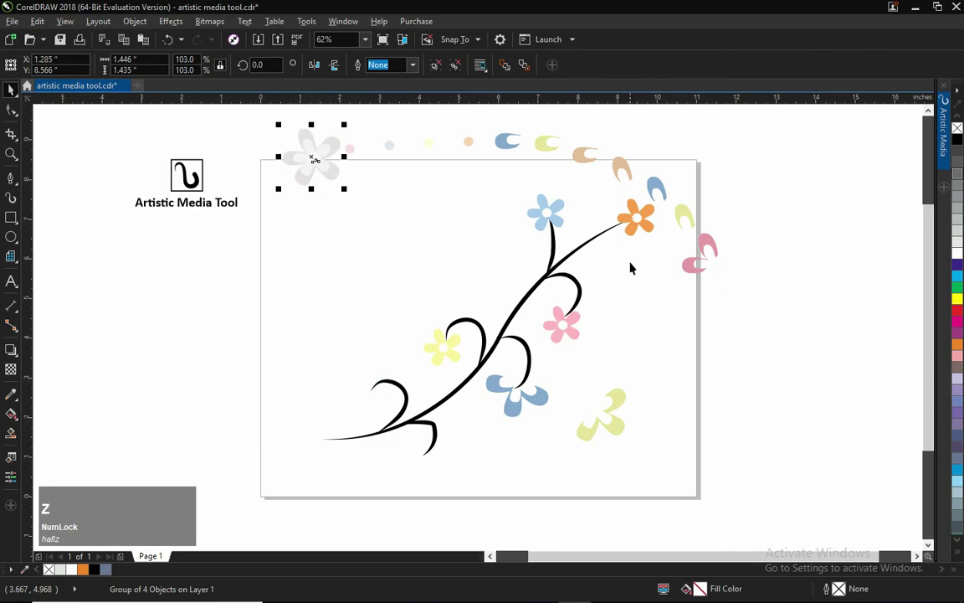
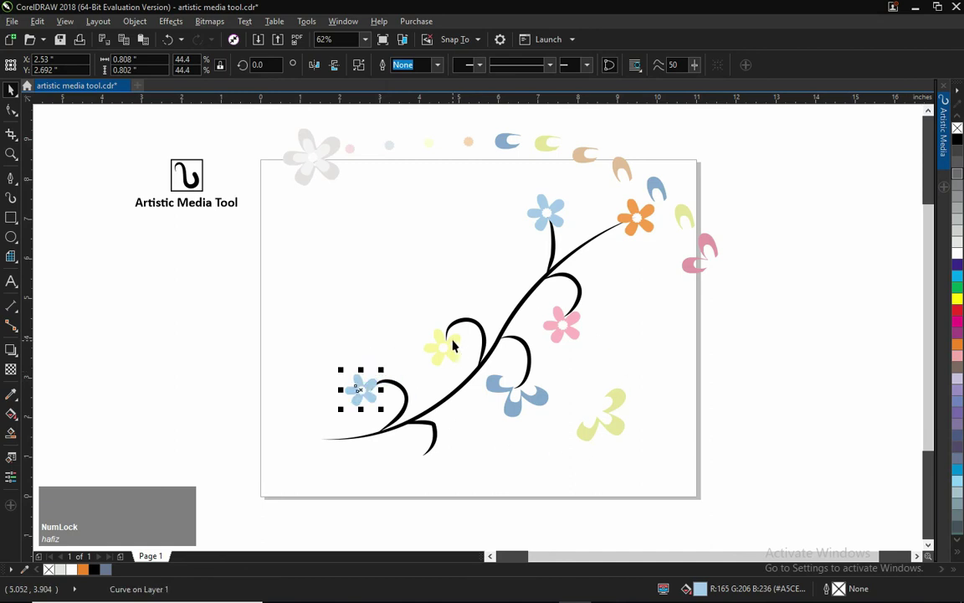
left_click(456, 349)
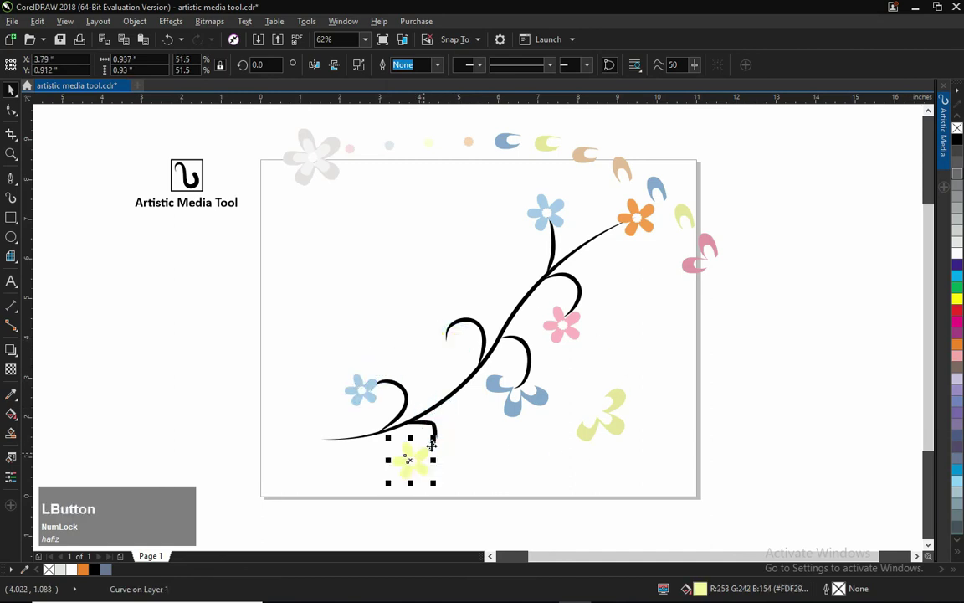
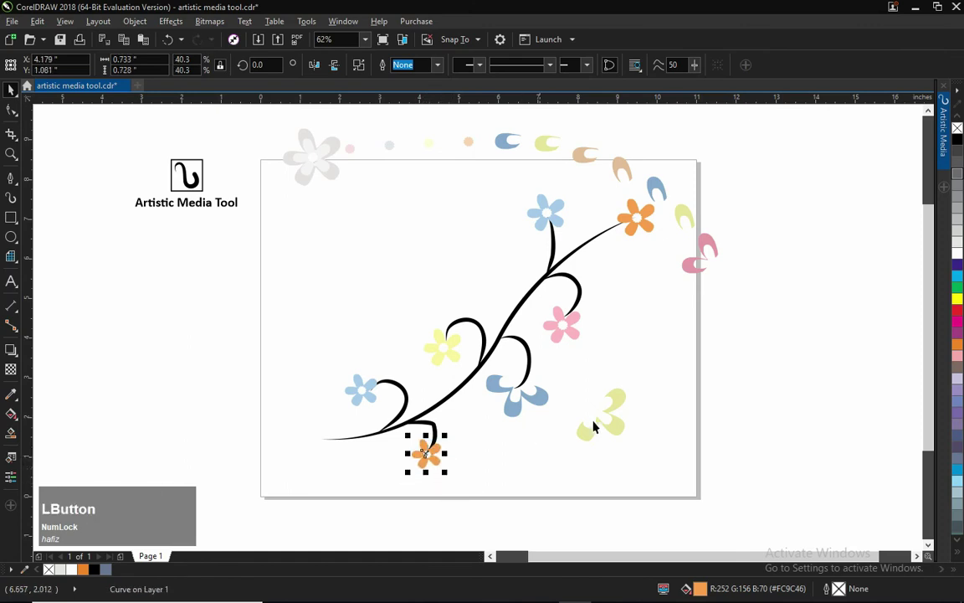
- Select the leftover spray pieces along the top and delete them
left_click(615, 405)
left_click(735, 283)
left_click(655, 186)
left_click(624, 164)
left_click(275, 128)
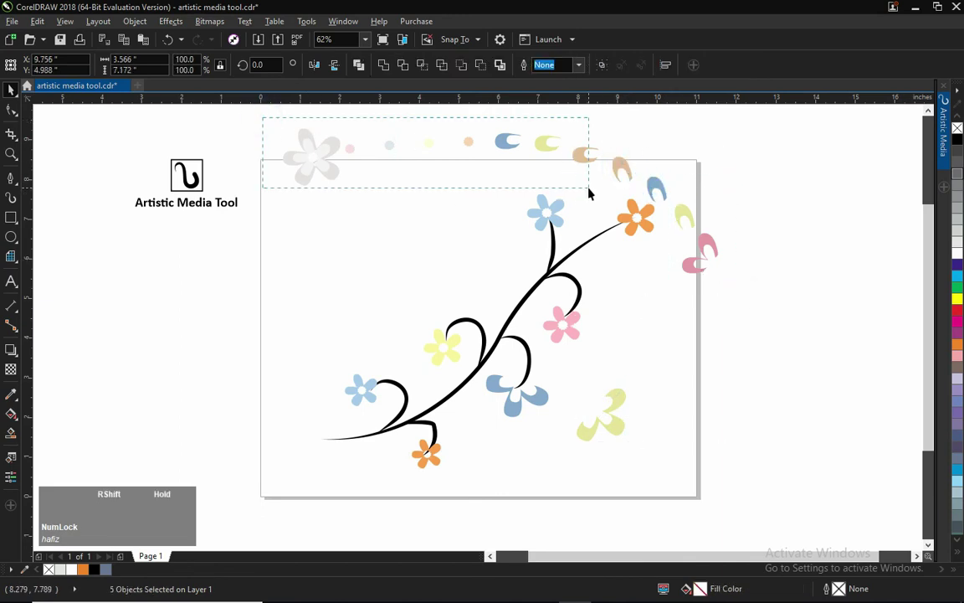
key("Delete")
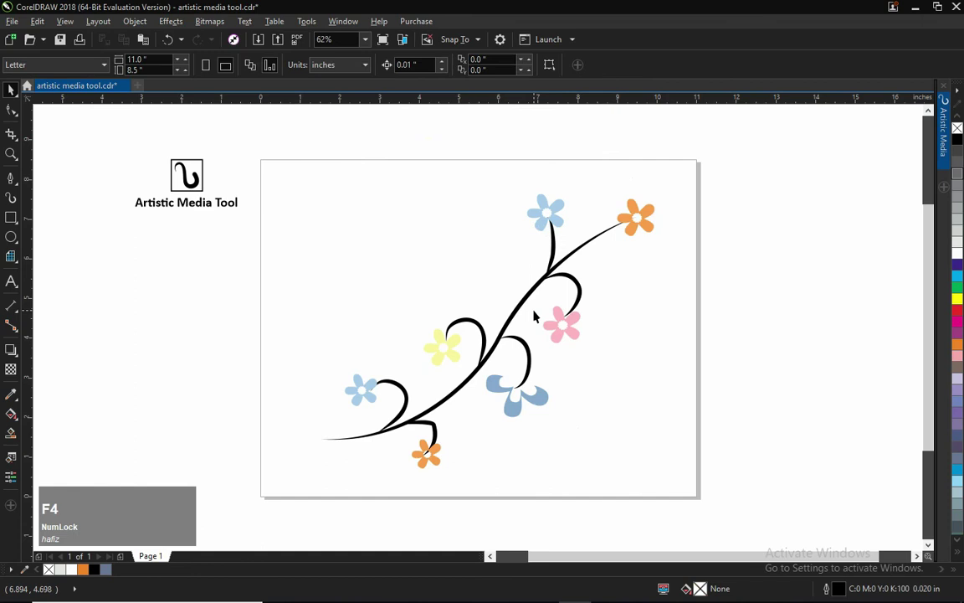
- Colour the stem brown and curls green, then group and shrink the whole flowered branch
left_click(556, 246)
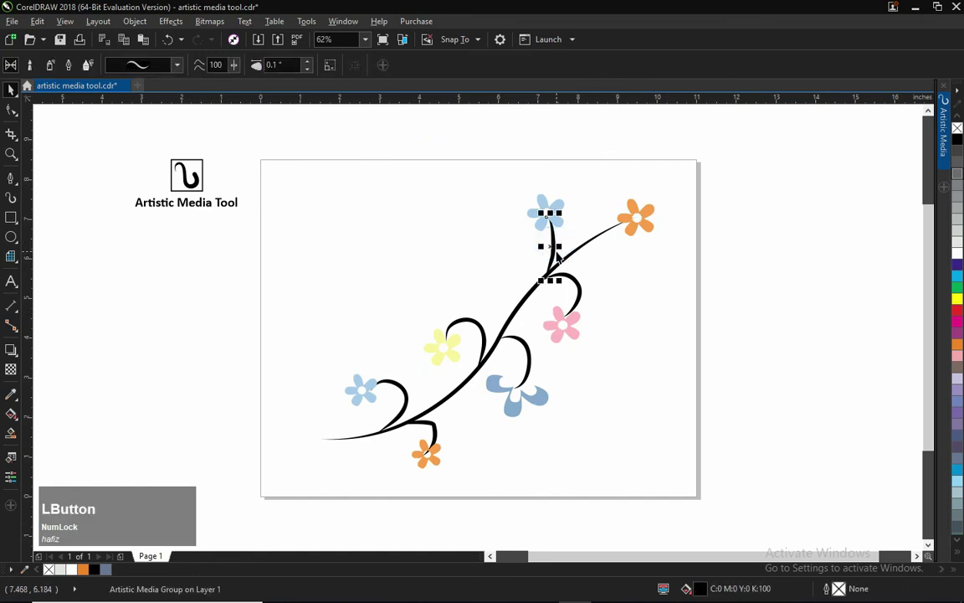
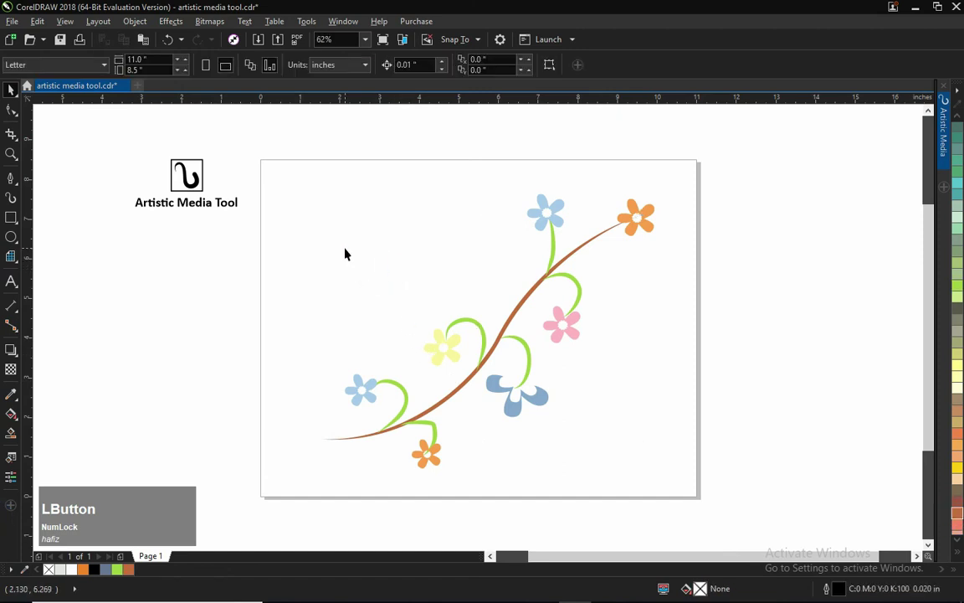
key("F4")
left_click(330, 193)
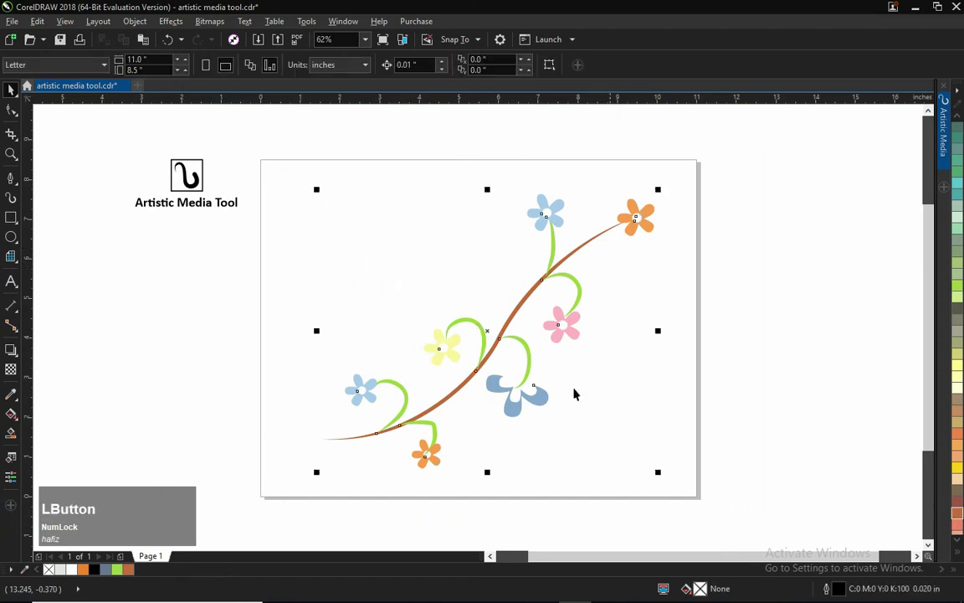
type("gp")
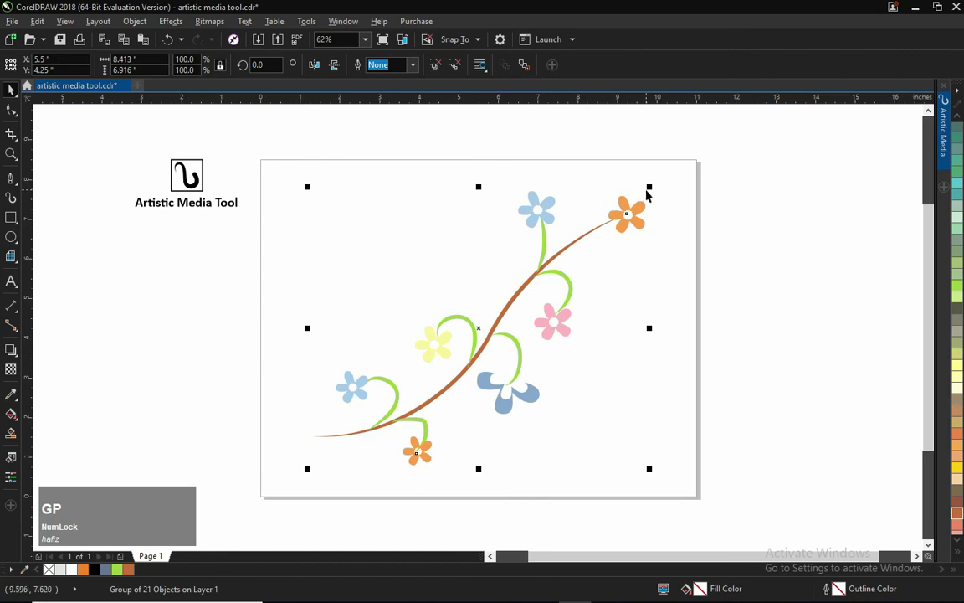
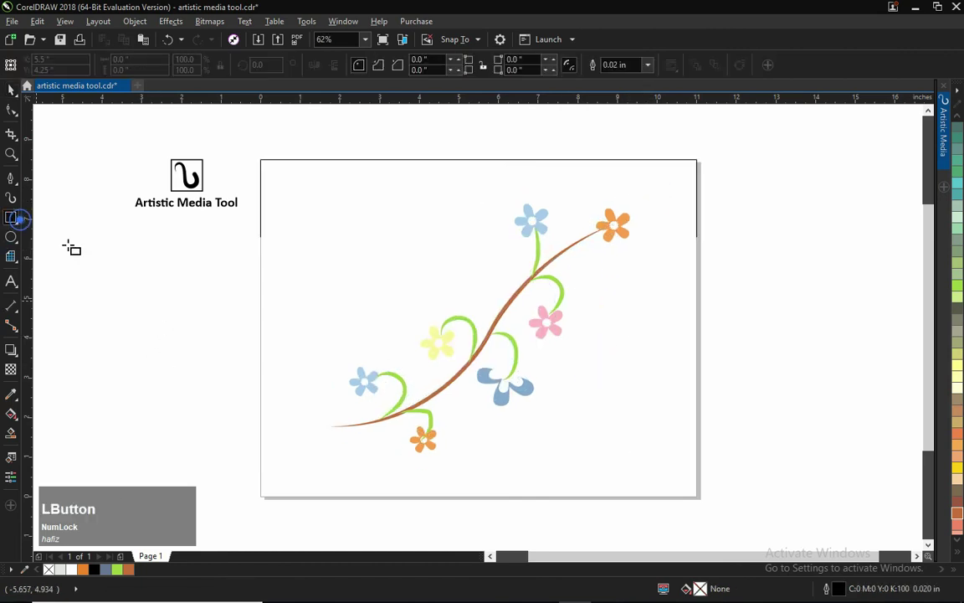
- Frame the branch with a page-sized rectangle and reopen the artistic media stroke library
key("space")
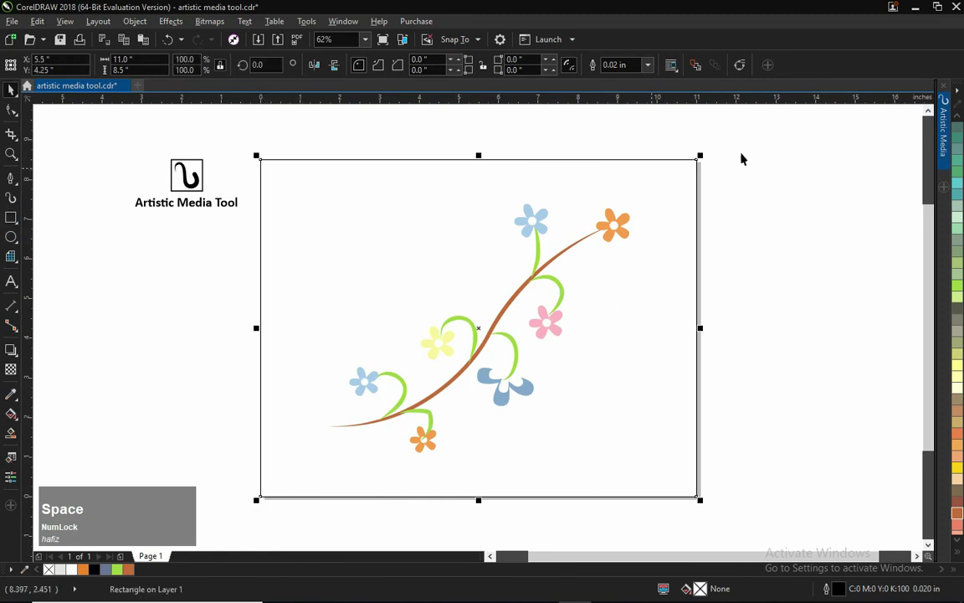
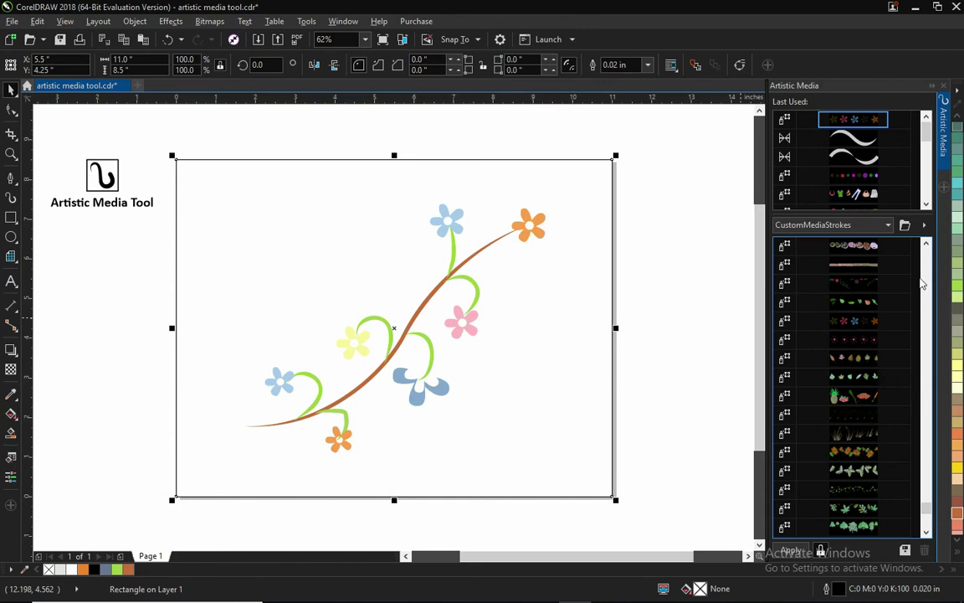
left_click(934, 514)
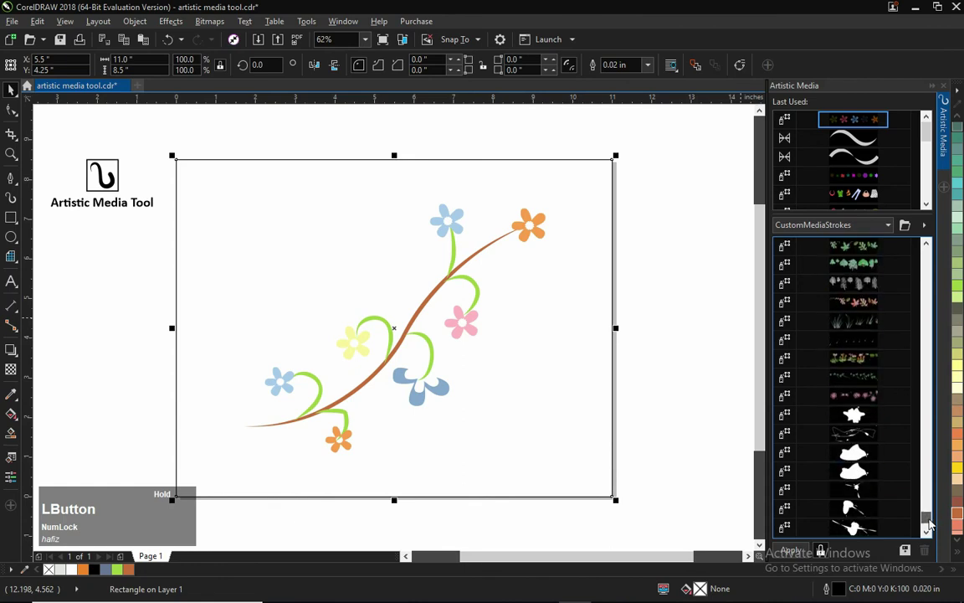
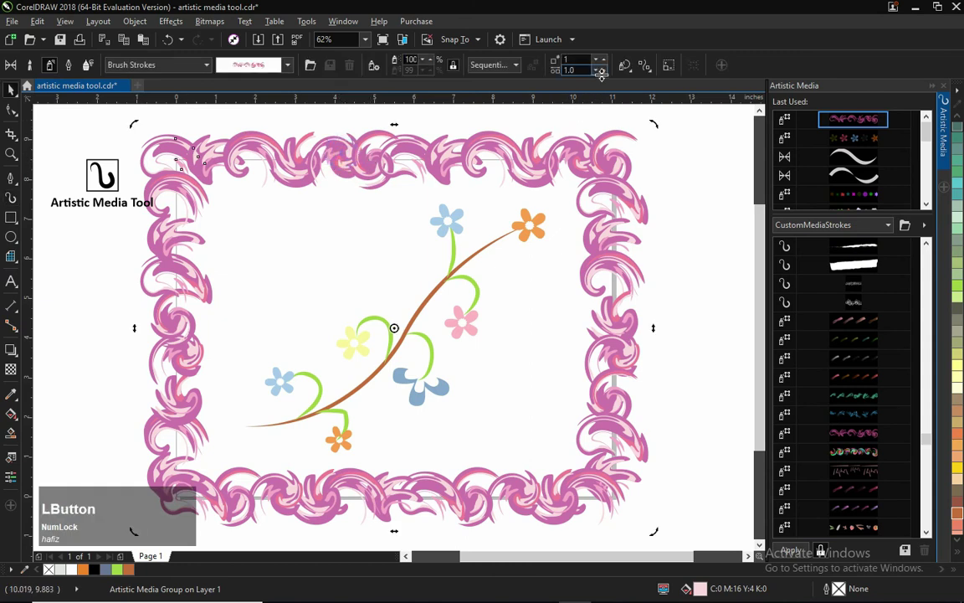
- Reduce the spray size so the swirl border sits evenly around the rectangle
left_click(601, 75)
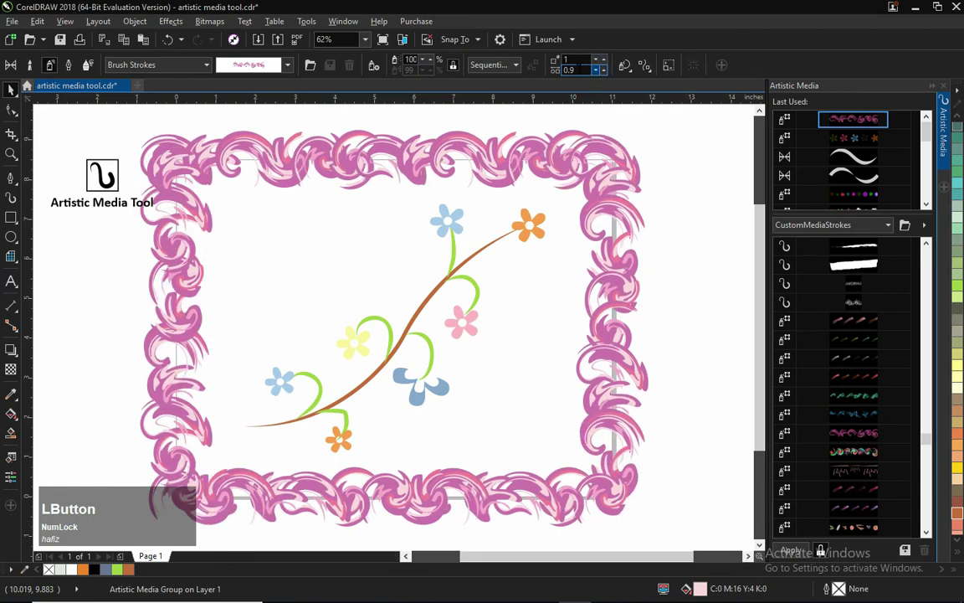
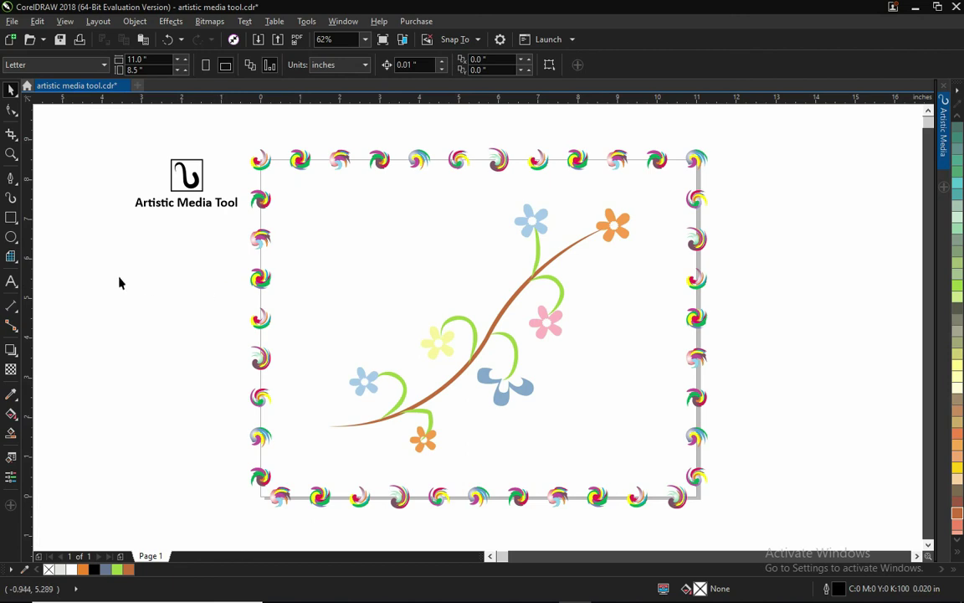
- Activate the Artistic Media tool from the toolbox flyout and save the finished branch artwork
left_click(124, 278)
right_click(124, 278)
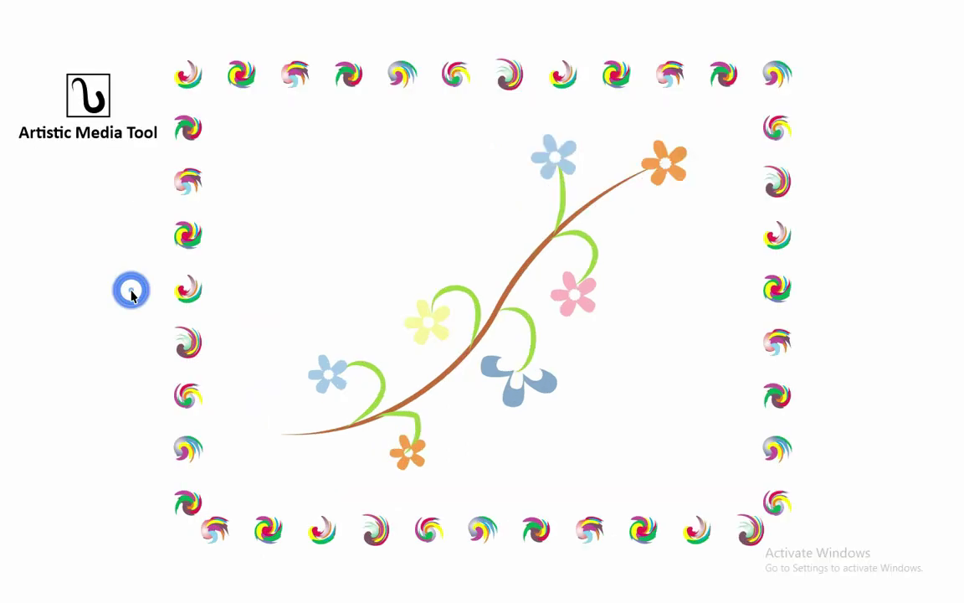
right_click(133, 291)
left_click(210, 295)
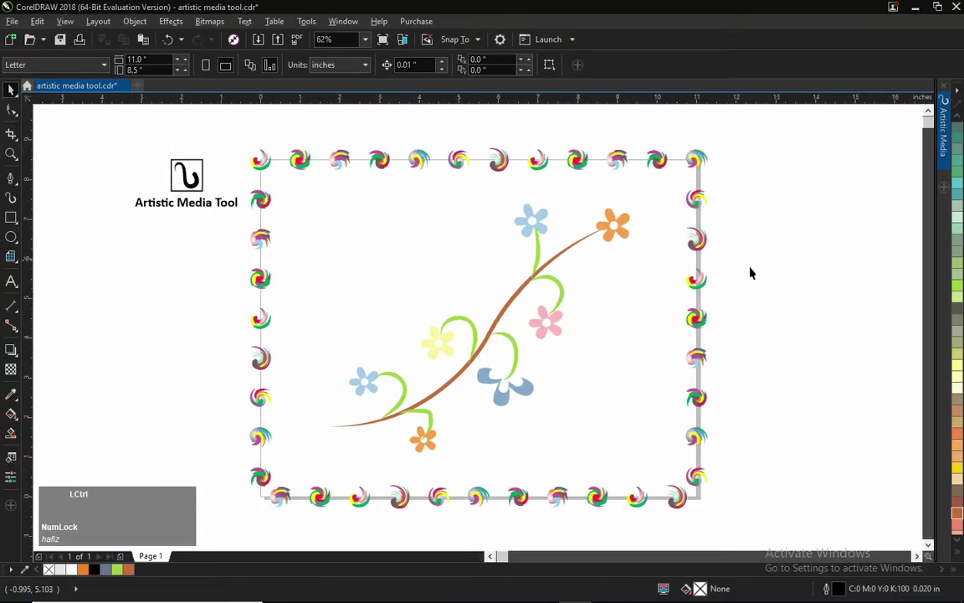
key("ctrl+s")
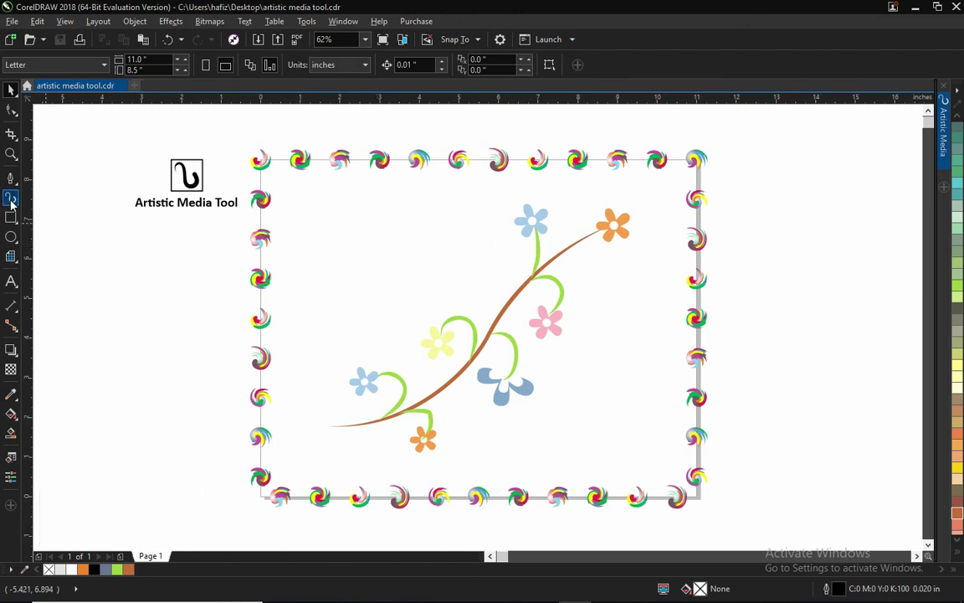
left_click(17, 202)
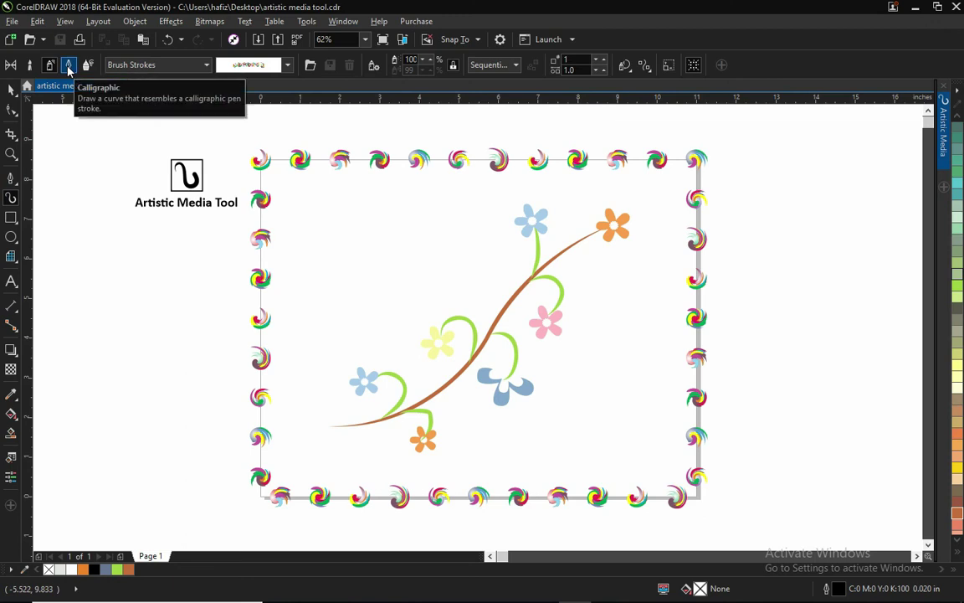
left_click(59, 66)
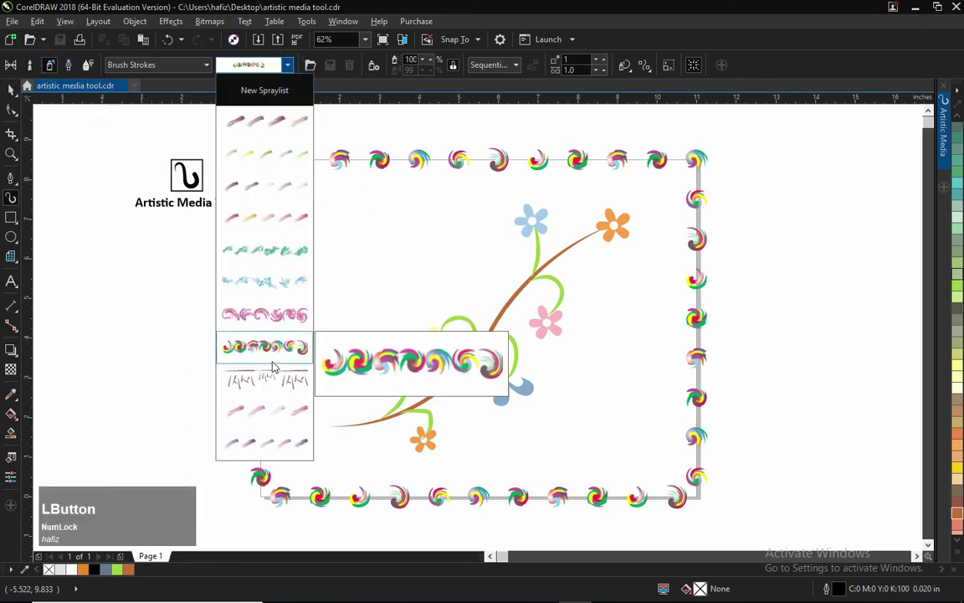
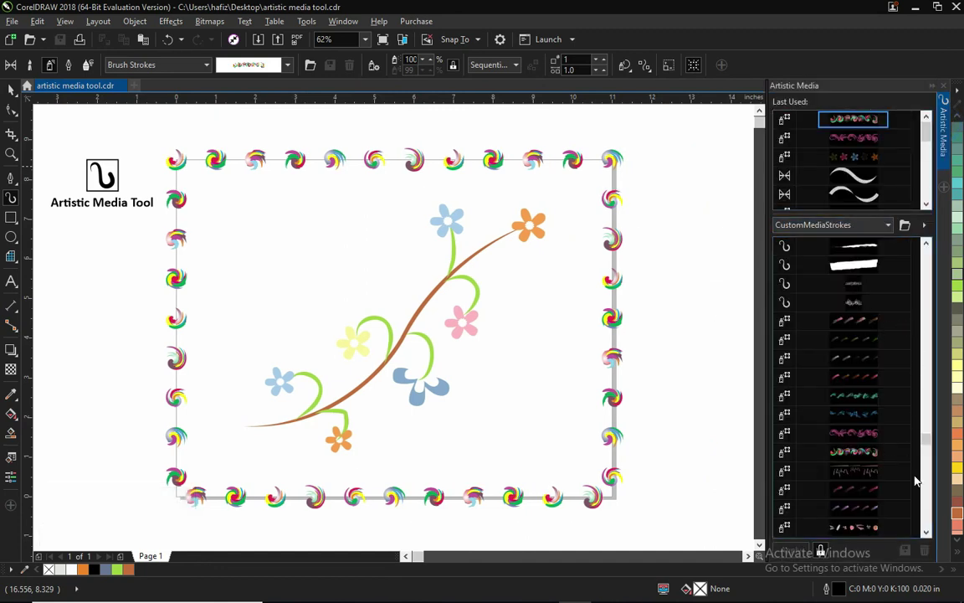
scroll("up", 3)
scroll("down", 3)
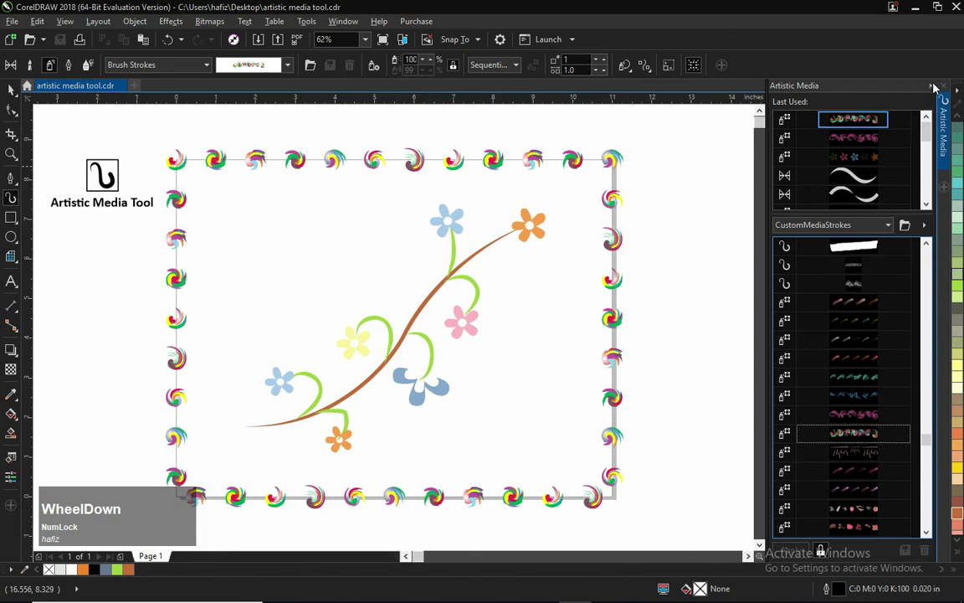
left_click(939, 87)
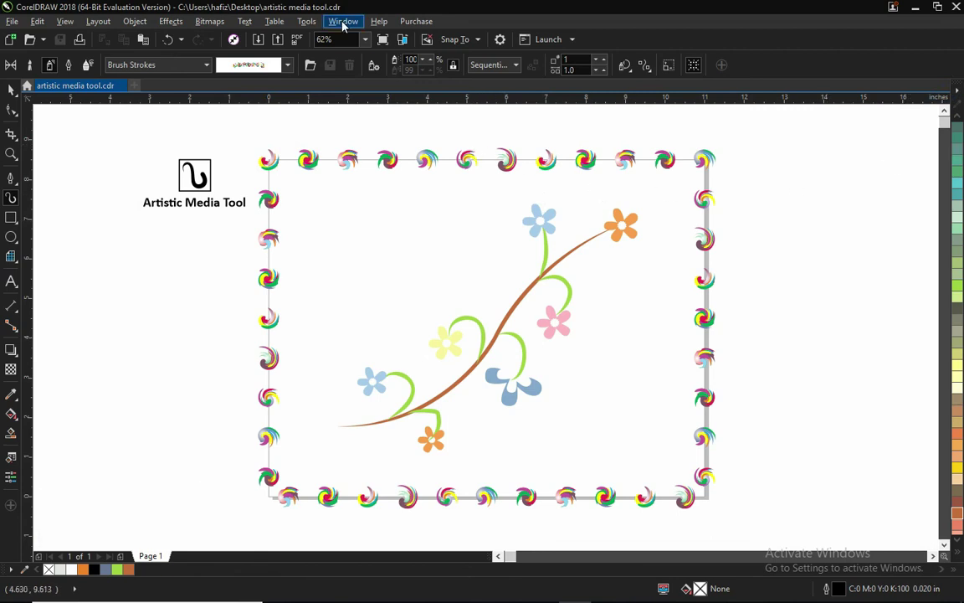
left_click(349, 24)
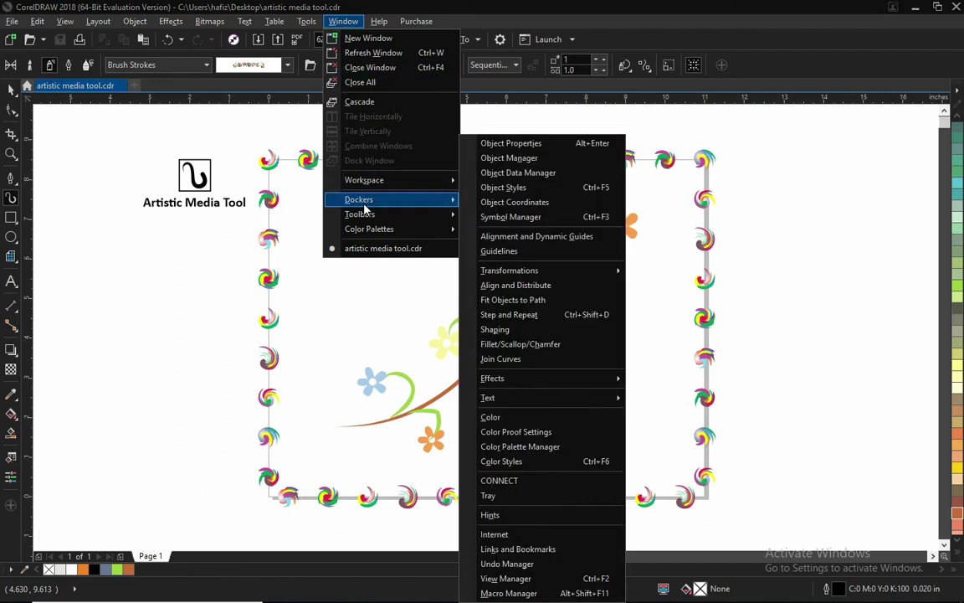
left_click(686, 386)
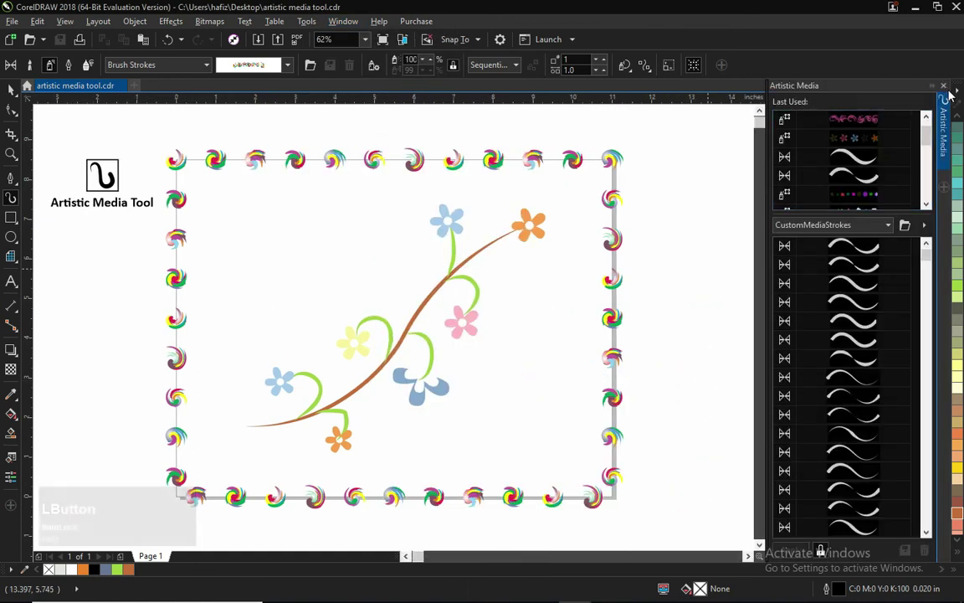
left_click(947, 93)
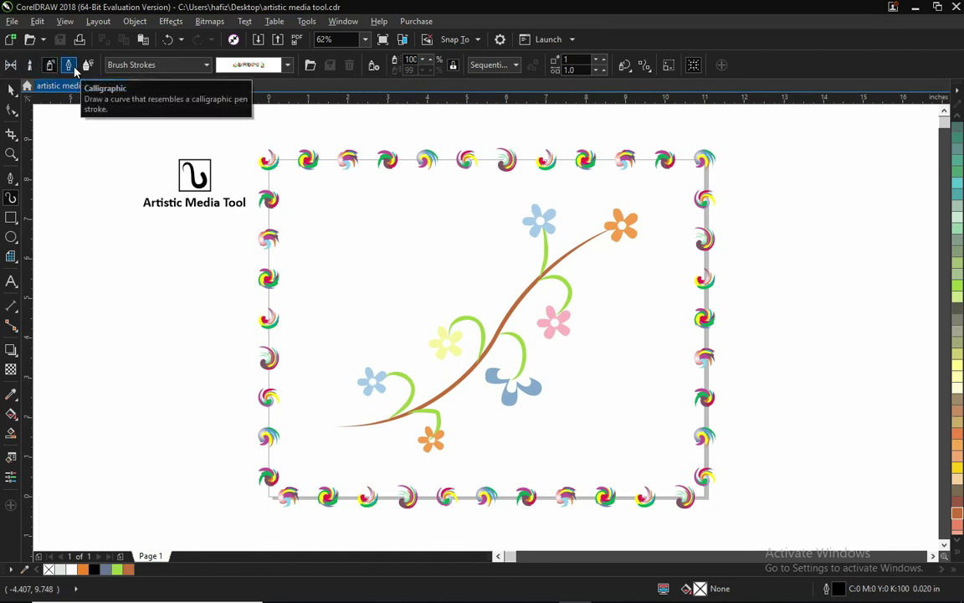
- Switch to calligraphic mode, clear the branch and border from the page, and undo a thin test stroke
left_click(81, 69)
key("space")
left_click(304, 191)
key("Delete")
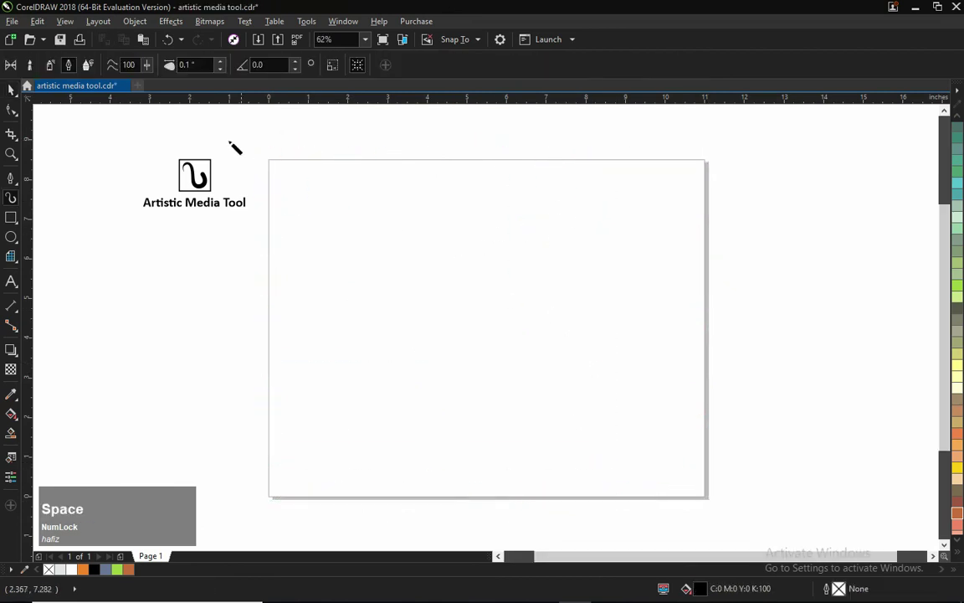
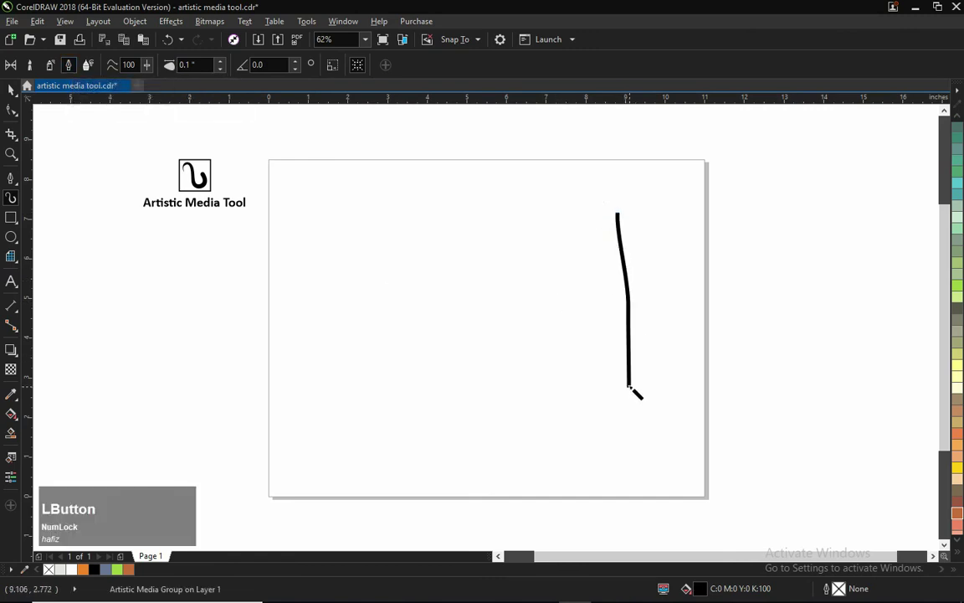
key("ctrl+z")
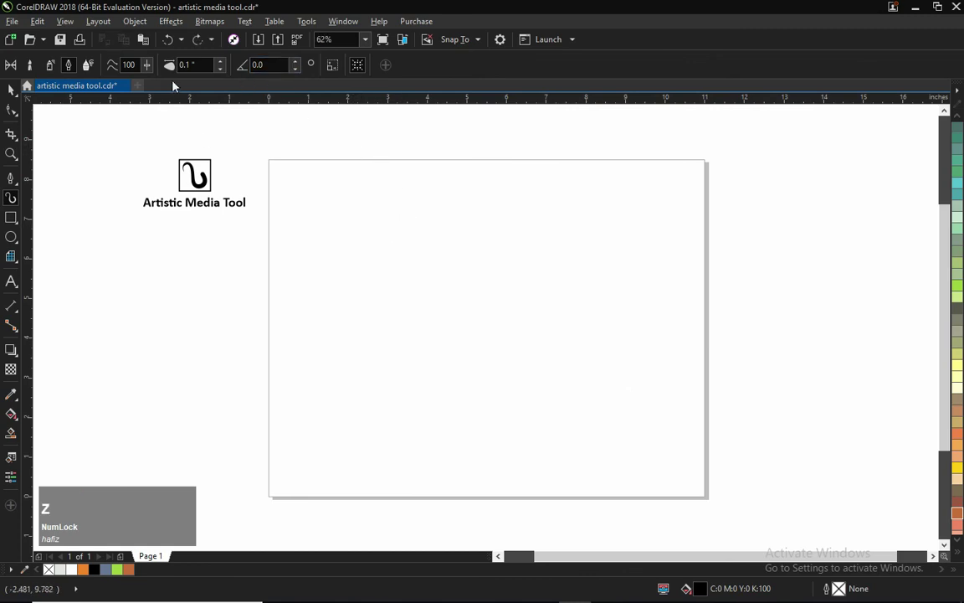
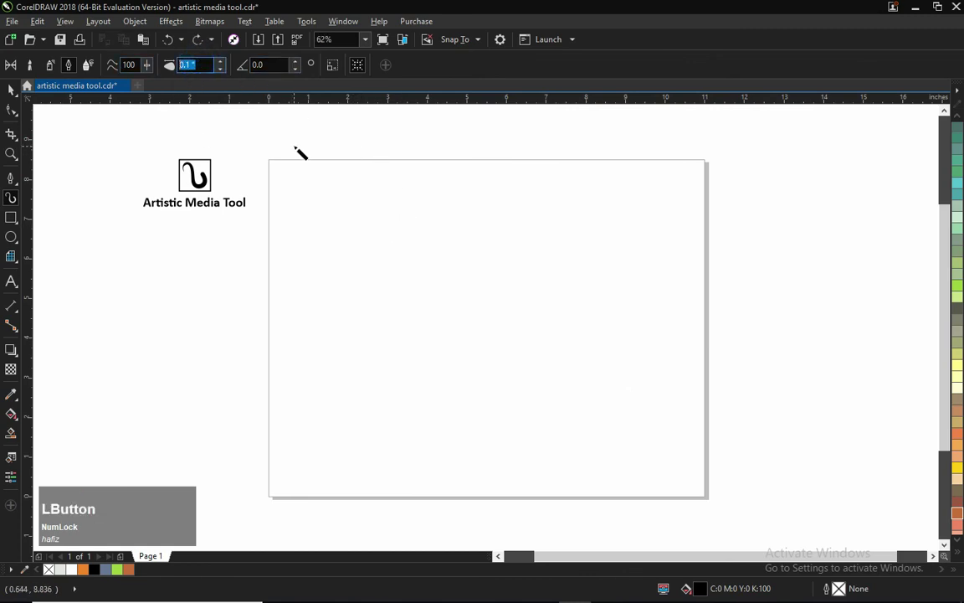
- Set the nib width to 0.5 inch and try nib angles of 75 and 10 degrees on the stroke
key("KP_Decimal")
key("KP_5")
key("Return")
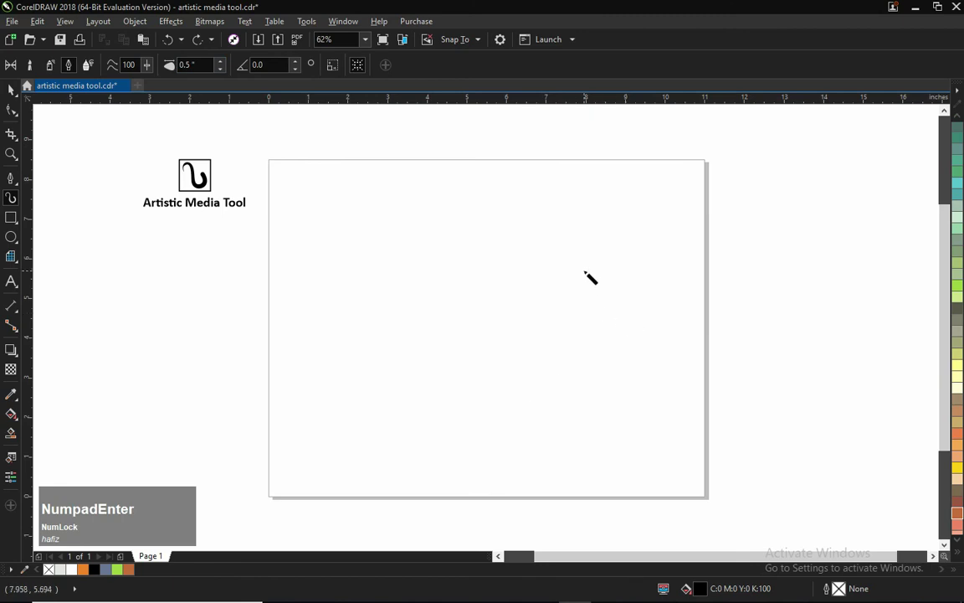
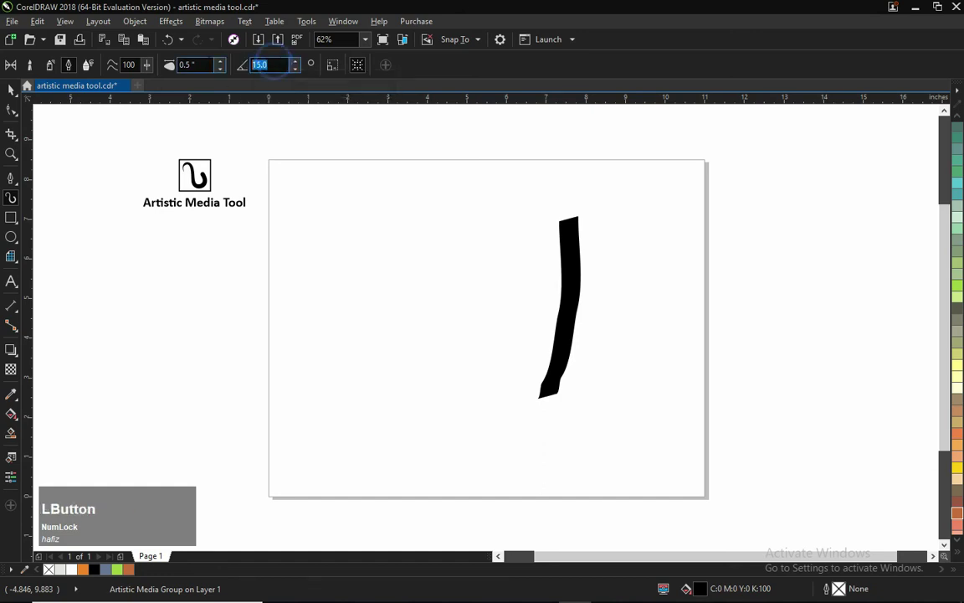
key("KP_7")
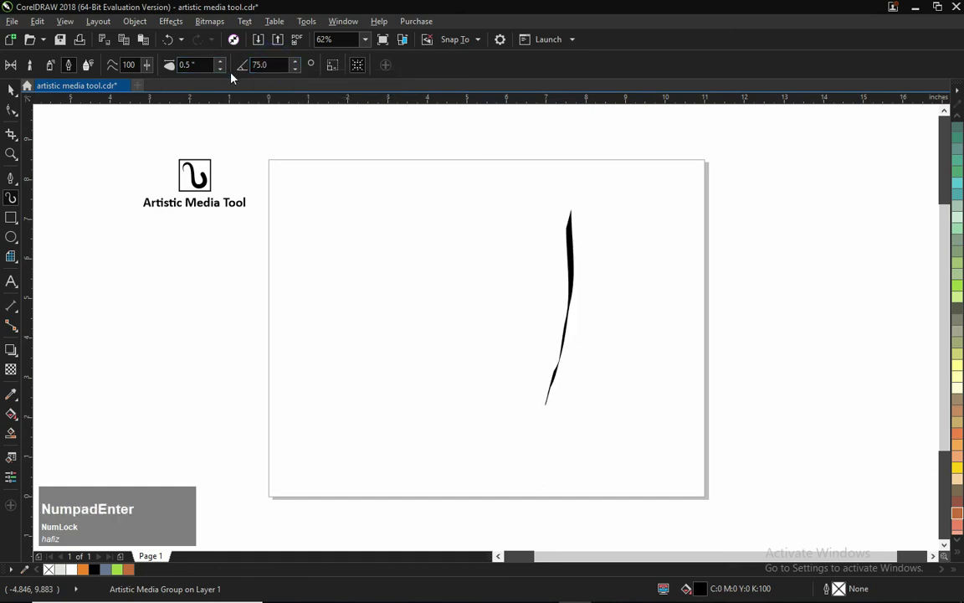
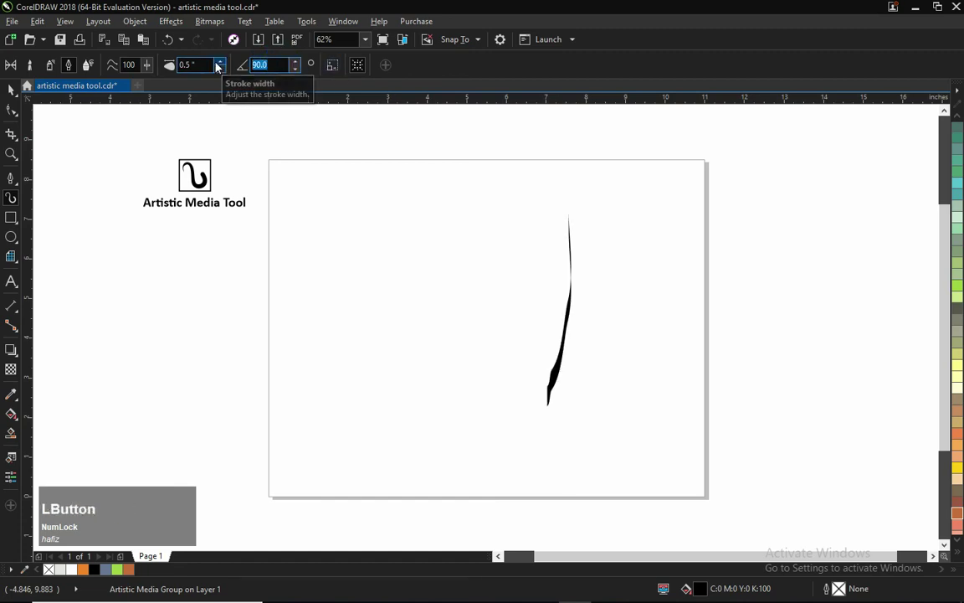
key("KP_1")
key("KP_Enter")
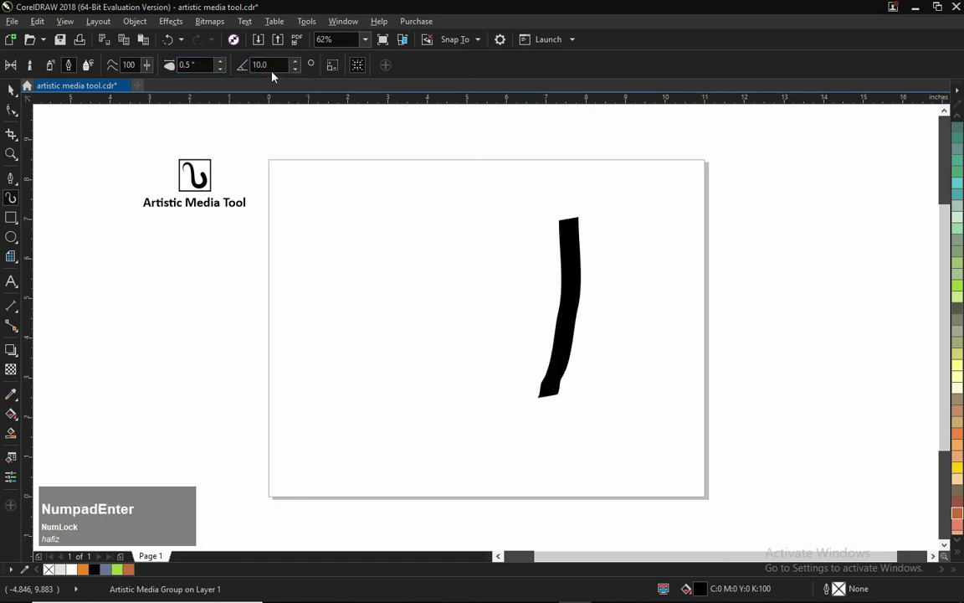
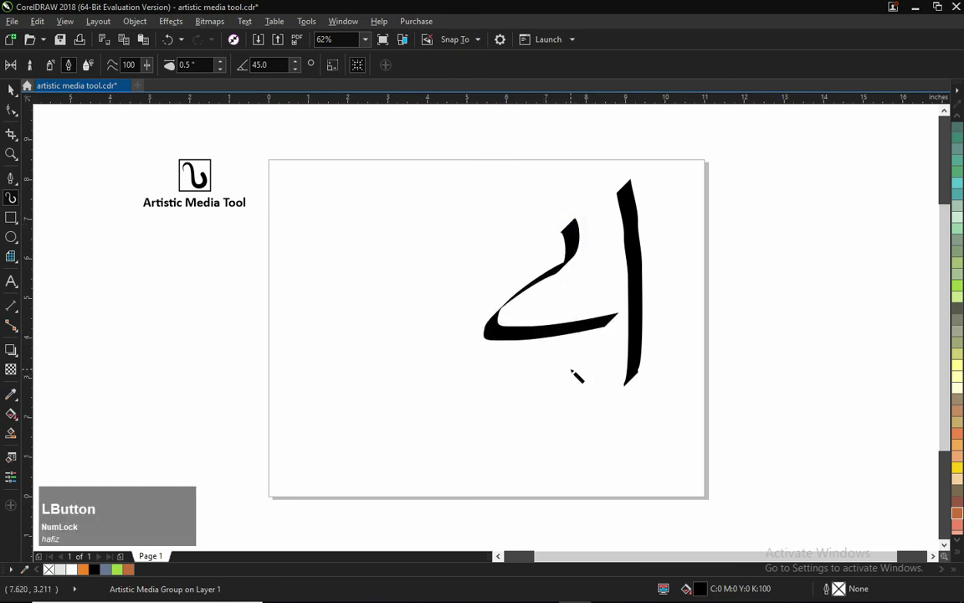
- Undo the calligraphic letter strokes, then select the remaining letter pieces and delete them
key("ctrl+z")
key("ctrl+z")
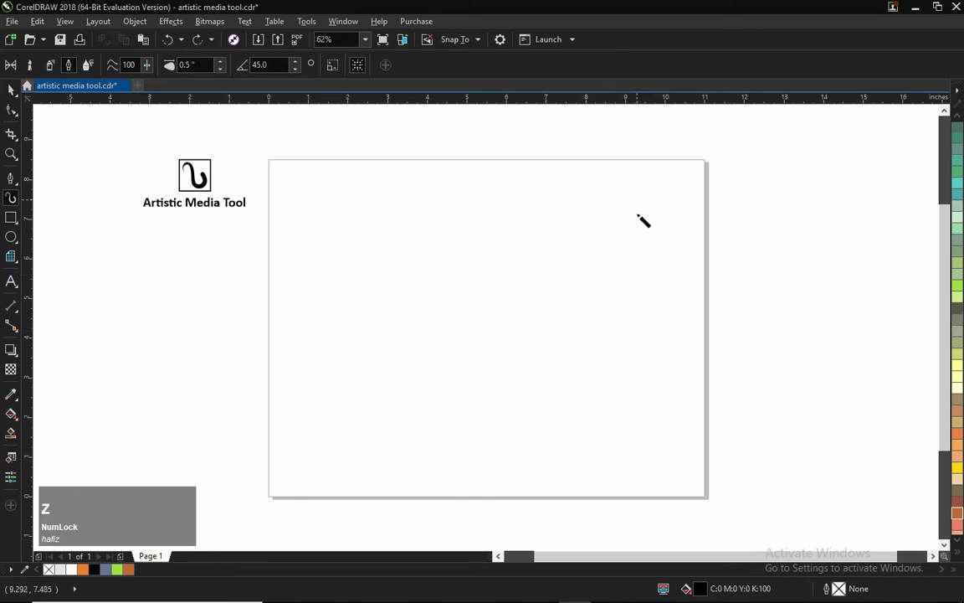
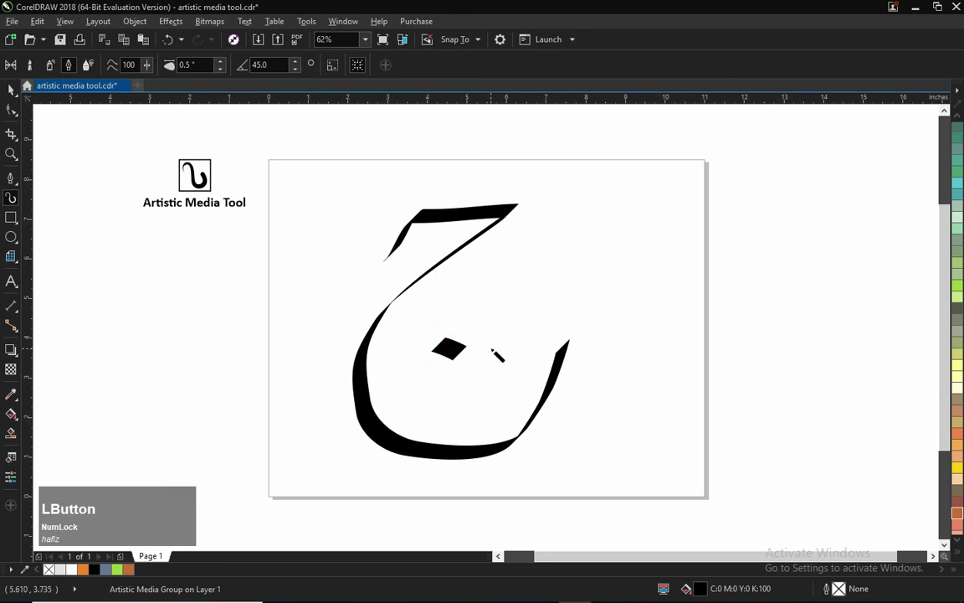
key("space")
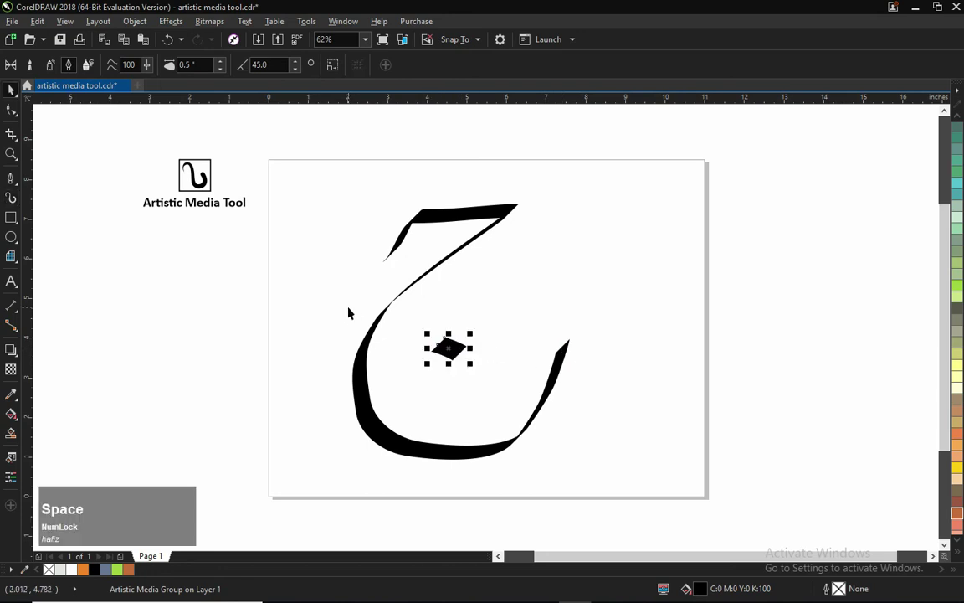
left_click(400, 340)
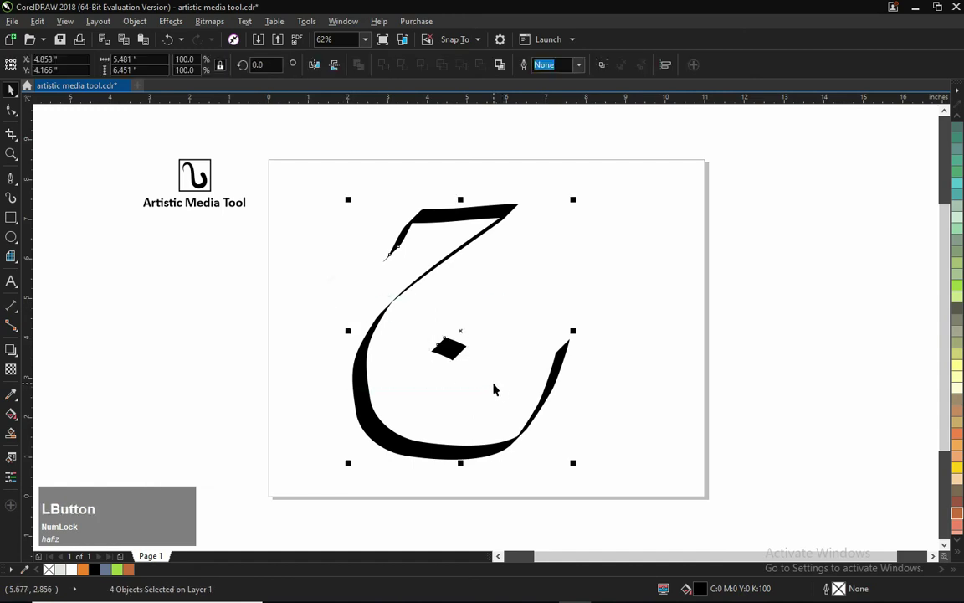
key("Delete")
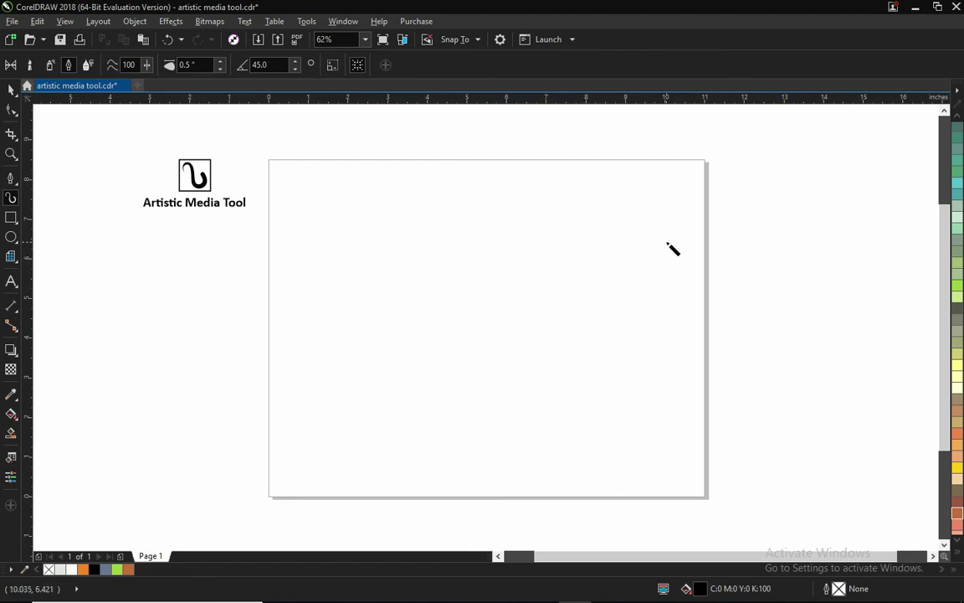
- Return to the Artistic Media tool and choose pressure-sensitive stroke mode at 0.5-inch width
key("Delete")
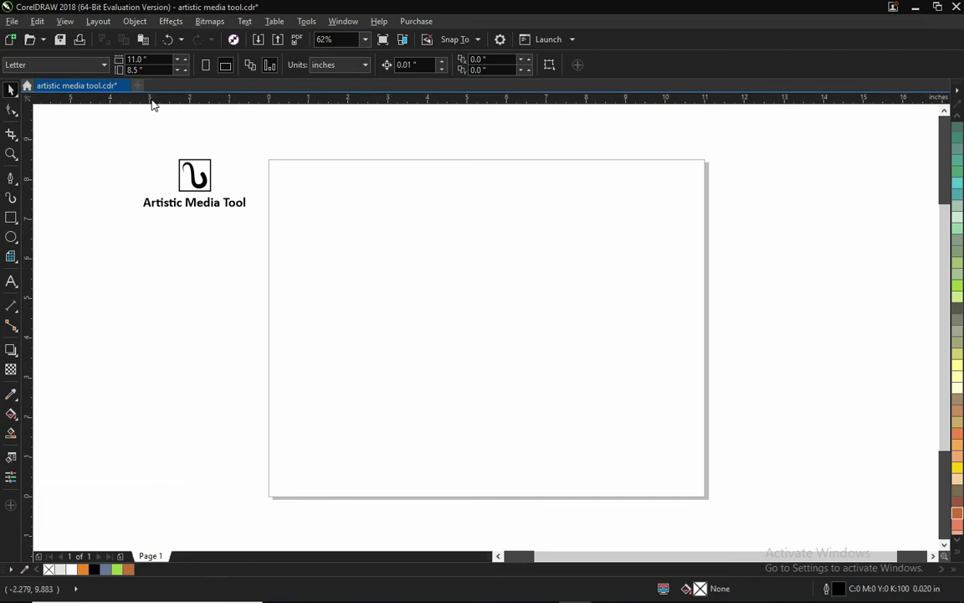
key("space")
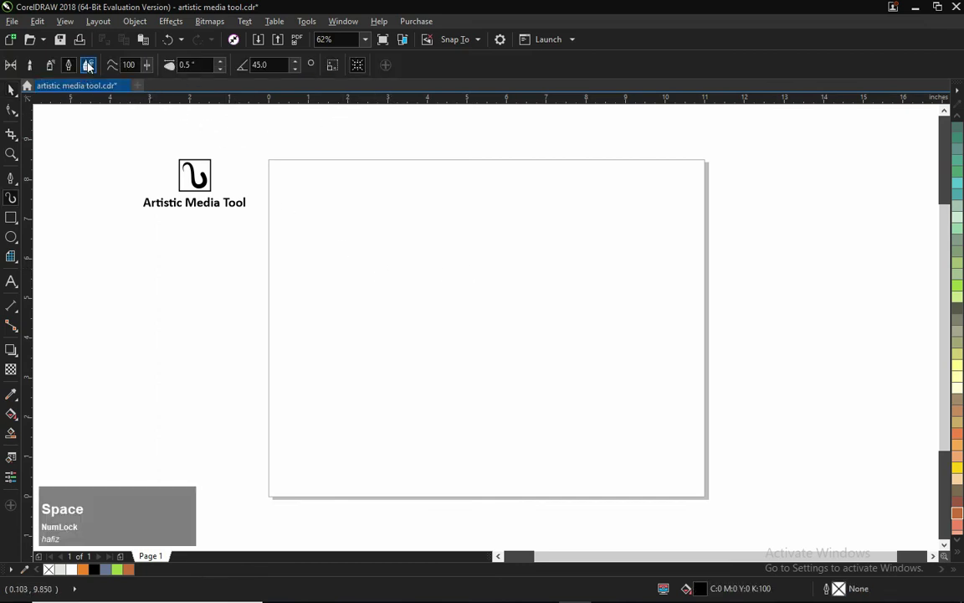
left_click(95, 65)
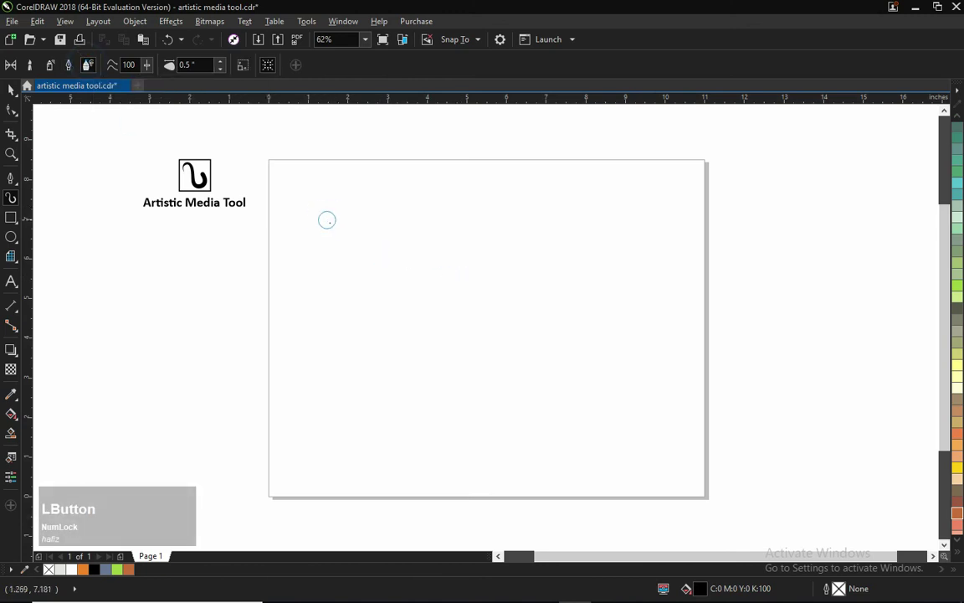